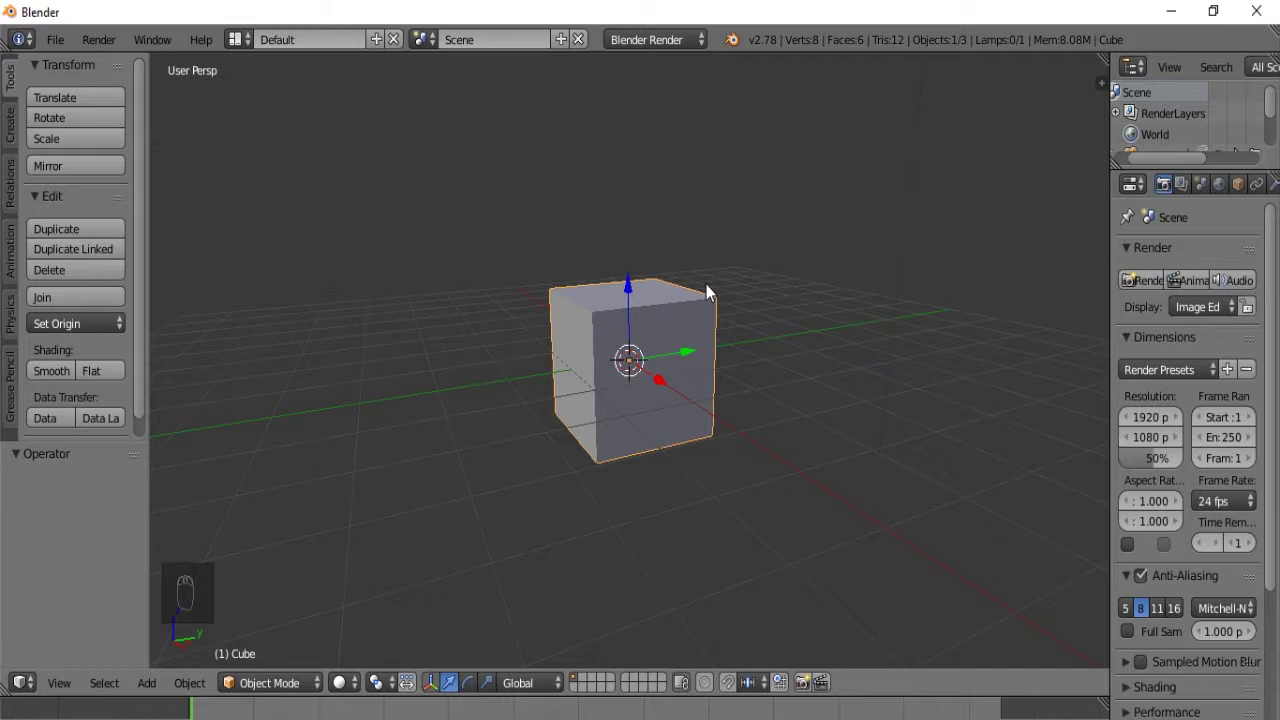
# Step: Delete the default cube and bring up the Shift+A add menu for meshes
pyautogui.moveTo(707, 299); pyautogui.dragTo(707, 299)
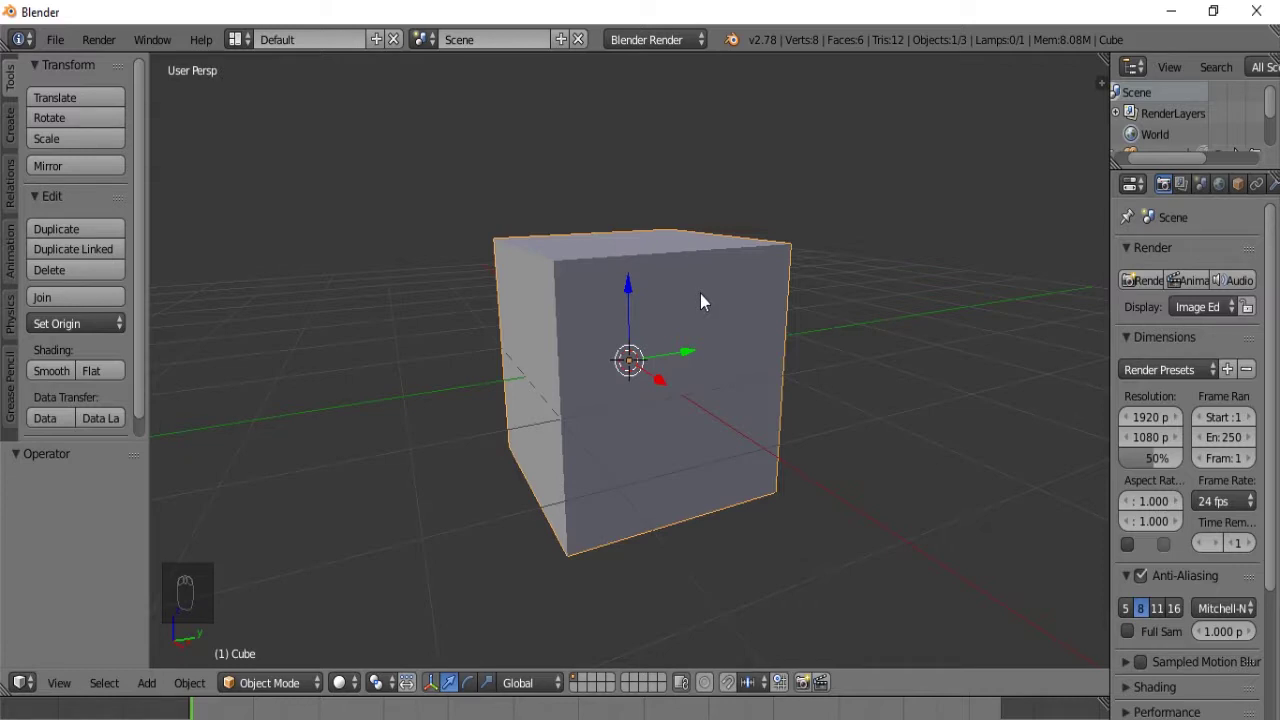
pyautogui.moveTo(705, 309); pyautogui.dragTo(575, 386)
pyautogui.press('Delete')
pyautogui.moveTo(705, 387); pyautogui.dragTo(531, 368)
pyautogui.press('shift+a')
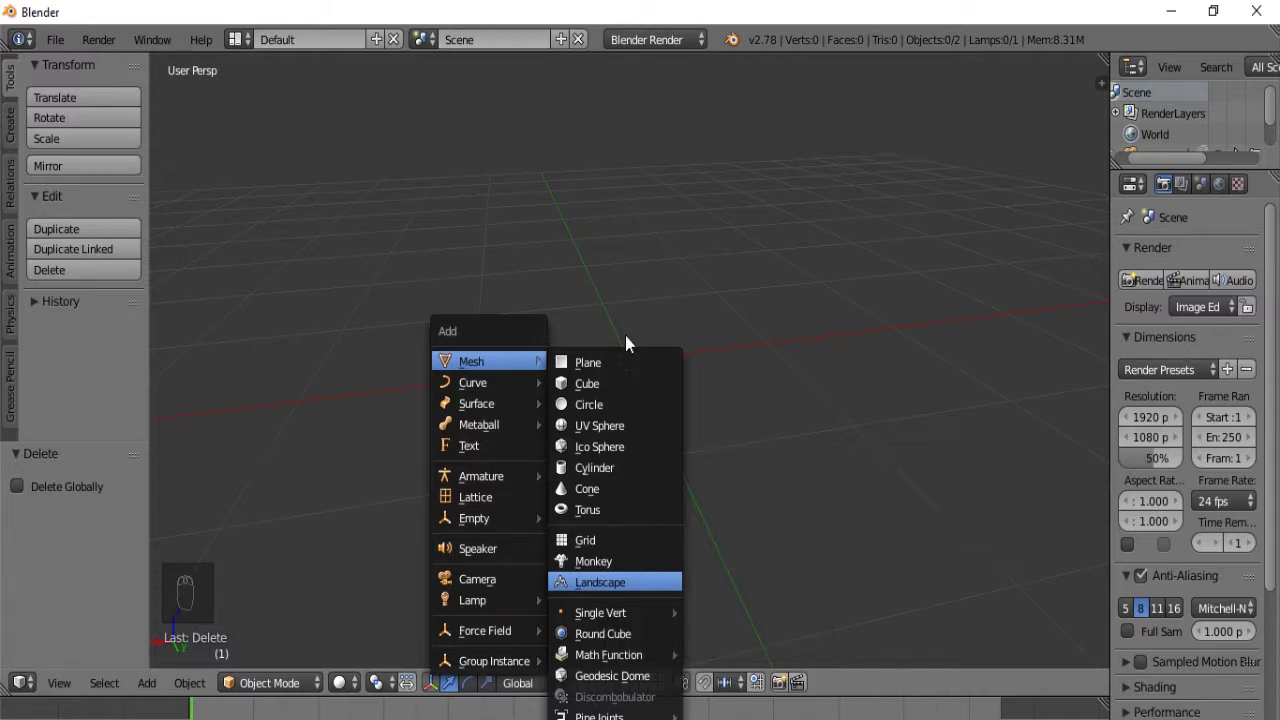
# Step: Add an ANT Landscape mesh and orbit low to look across its two peaks
pyautogui.moveTo(620, 403); pyautogui.dragTo(674, 406)
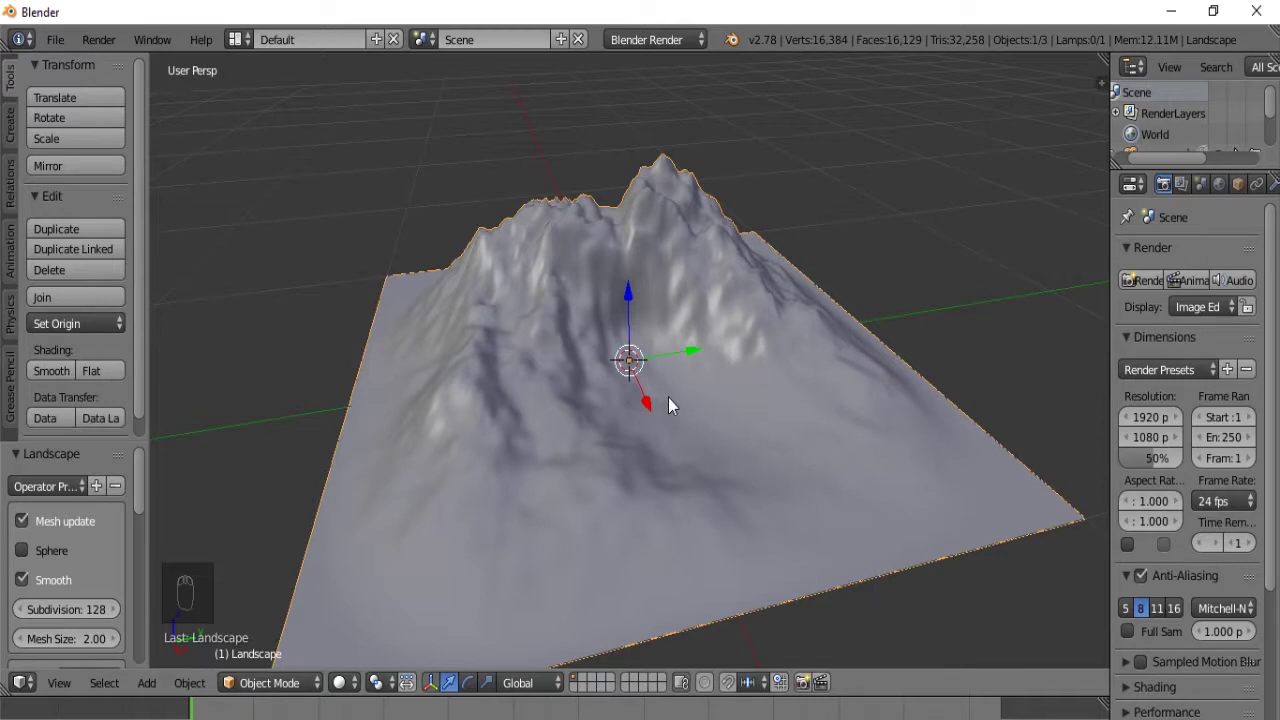
pyautogui.moveTo(503, 397); pyautogui.dragTo(563, 427)
pyautogui.moveTo(792, 420); pyautogui.dragTo(148, 521)
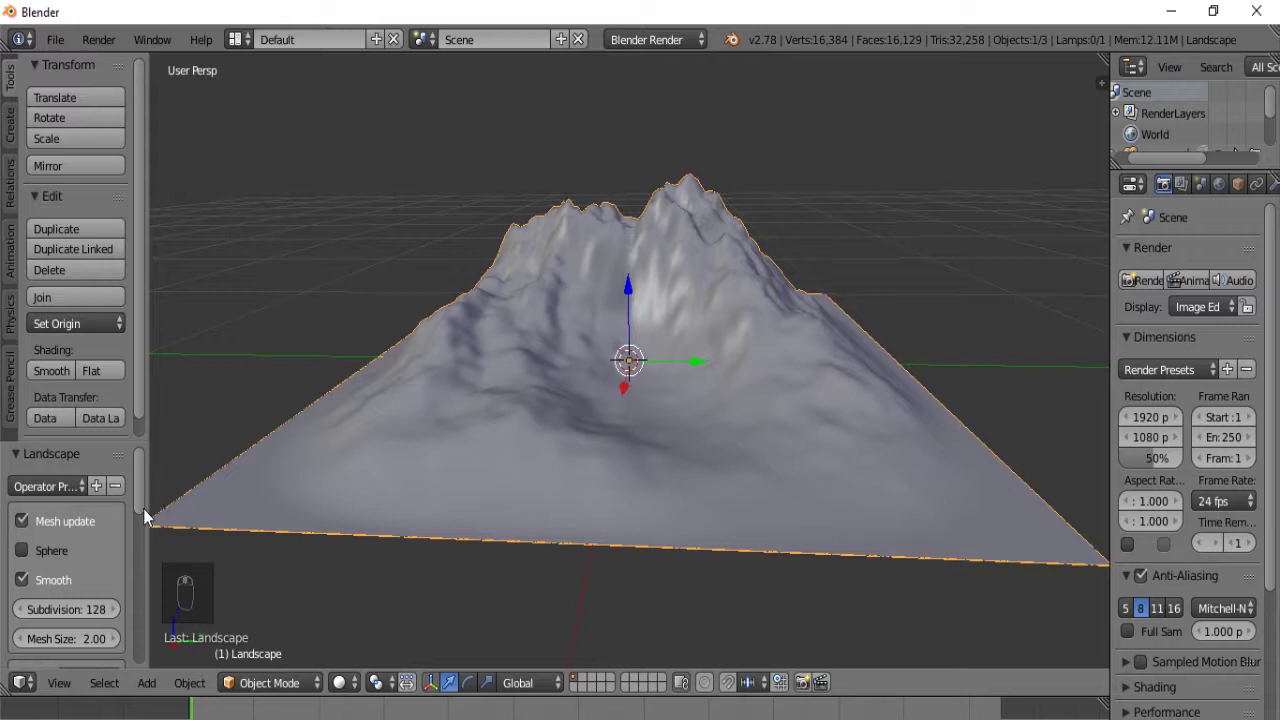
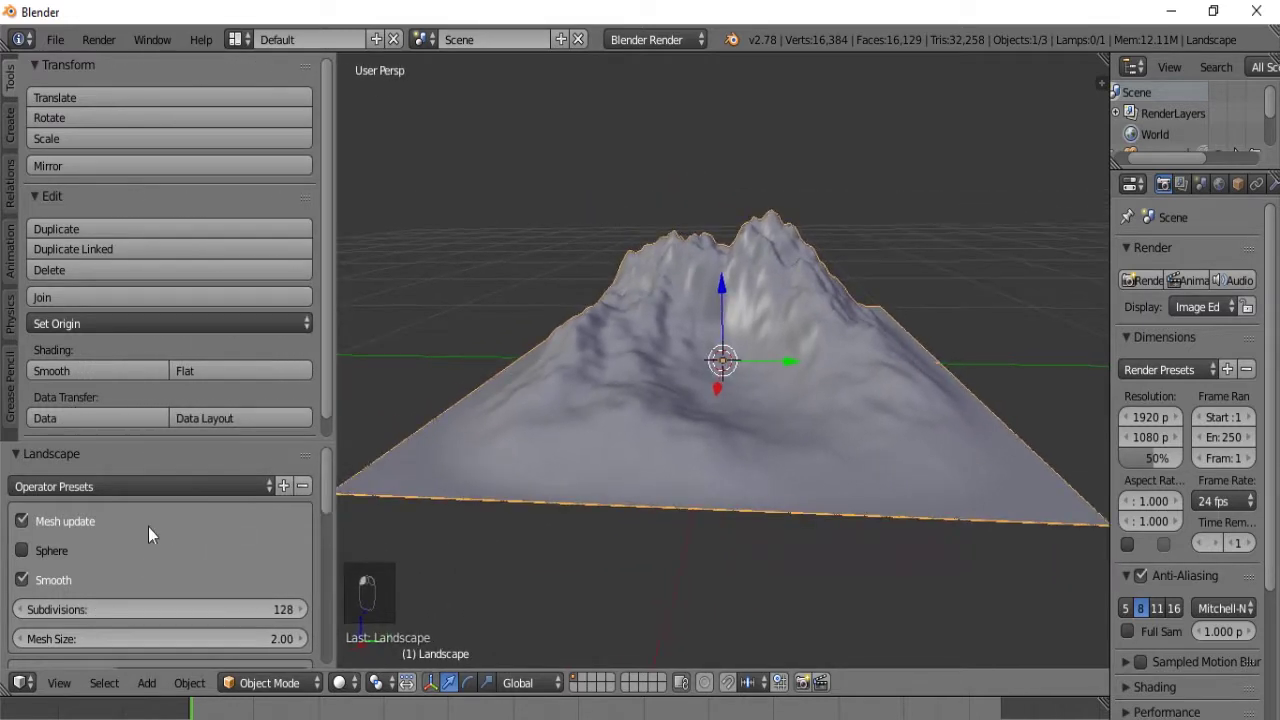
# Step: Widen the Tool Shelf so the Landscape operator settings are fully visible
pyautogui.click(155, 534)
pyautogui.moveTo(155, 534); pyautogui.dragTo(302, 479)
pyautogui.click(302, 479)
pyautogui.moveTo(255, 583); pyautogui.dragTo(49, 571)
pyautogui.middleClick(168, 519)
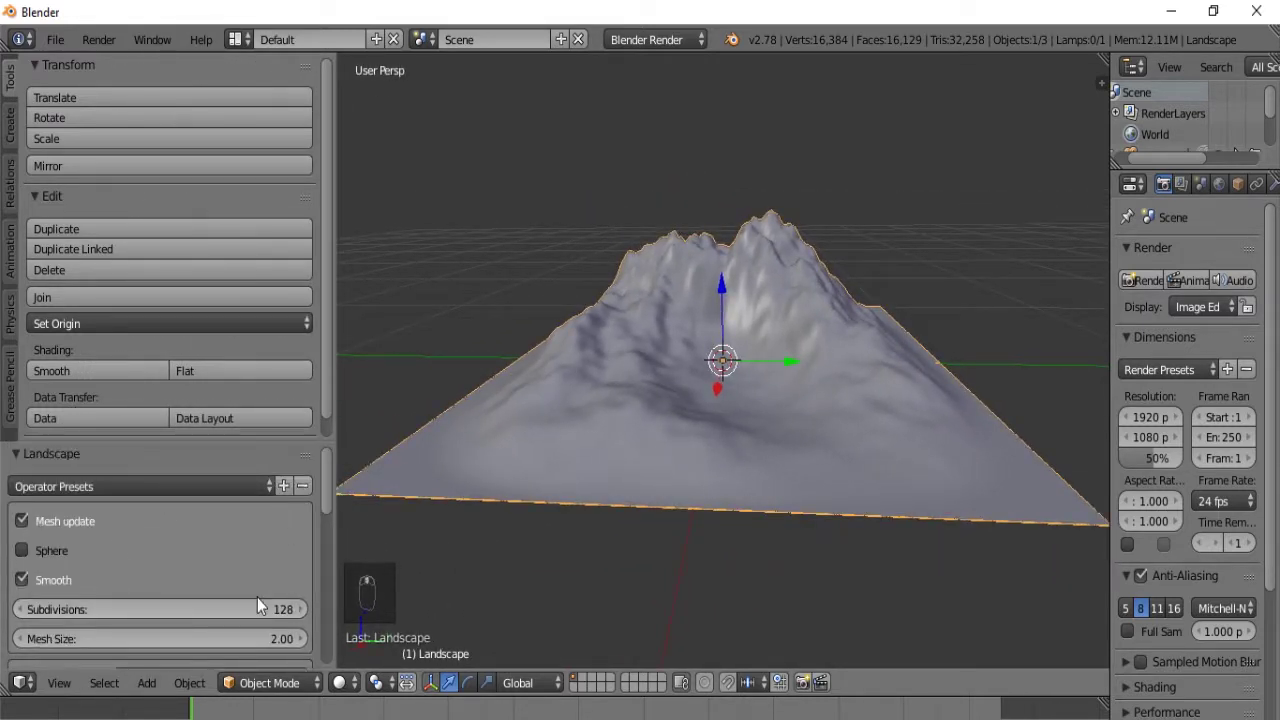
pyautogui.moveTo(271, 546); pyautogui.dragTo(124, 414)
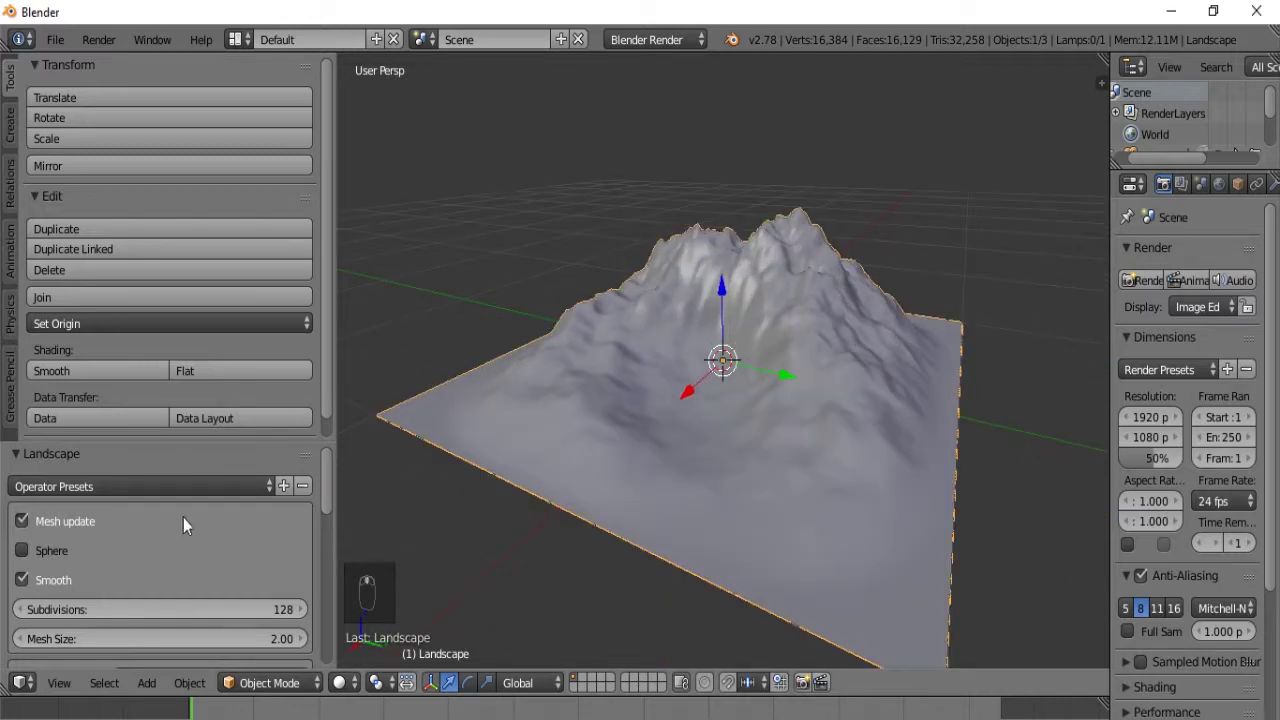
pyautogui.middleClick(77, 459)
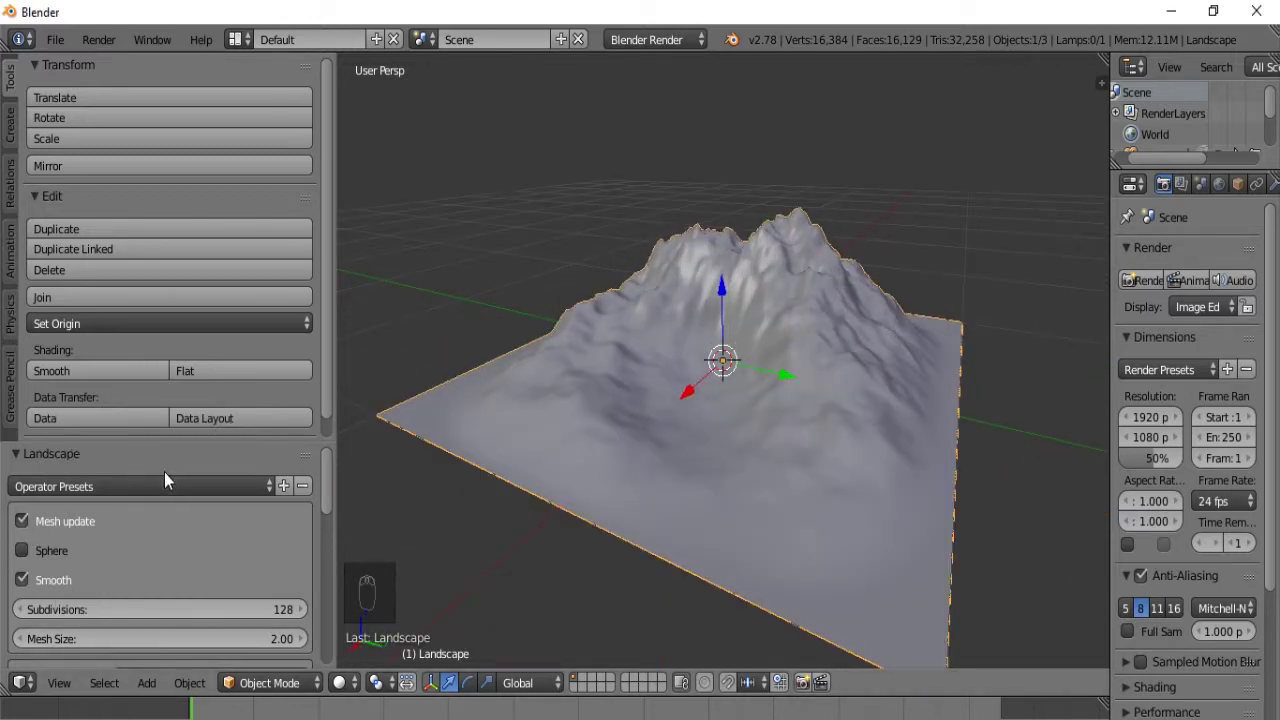
pyautogui.middleClick(176, 537)
pyautogui.scroll(-3)
pyautogui.middleClick(137, 510)
pyautogui.scroll(3)
pyautogui.moveTo(28, 524); pyautogui.dragTo(25, 565)
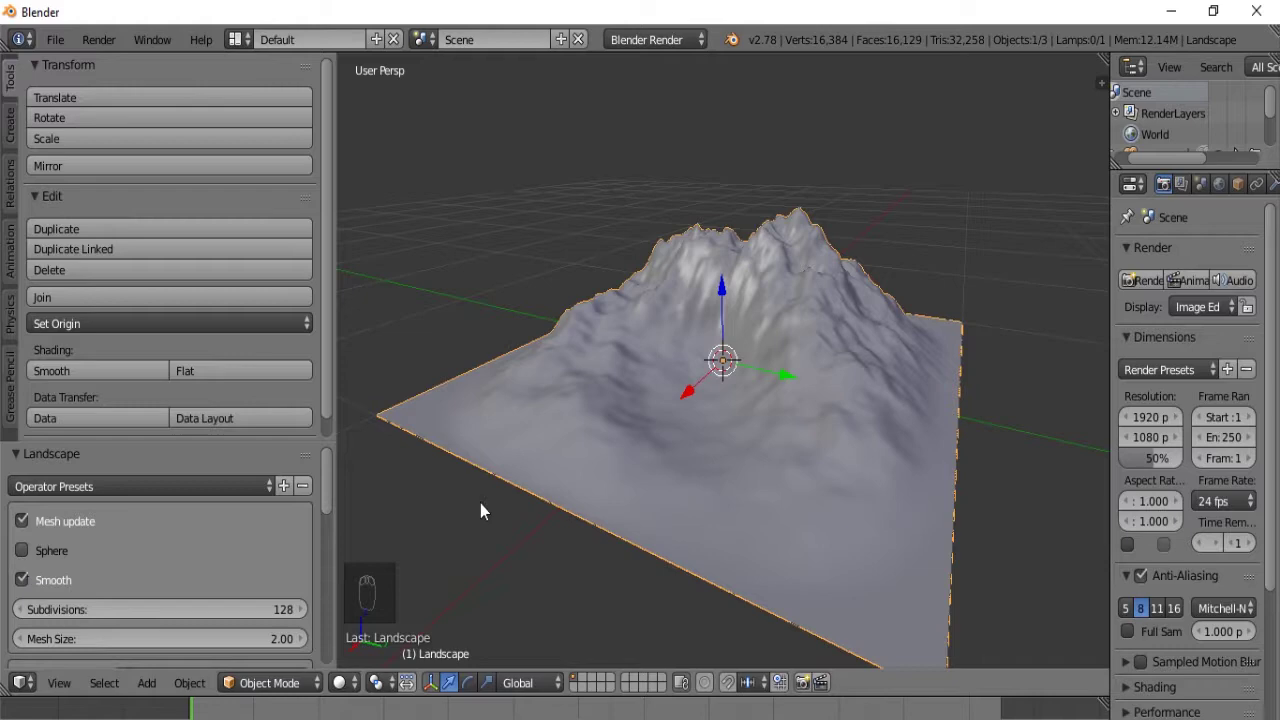
# Step: Try the Sphere shape, flat-shaded faces and a higher subdivision count on the landscape
pyautogui.click(840, 472)
pyautogui.moveTo(838, 458); pyautogui.dragTo(771, 481)
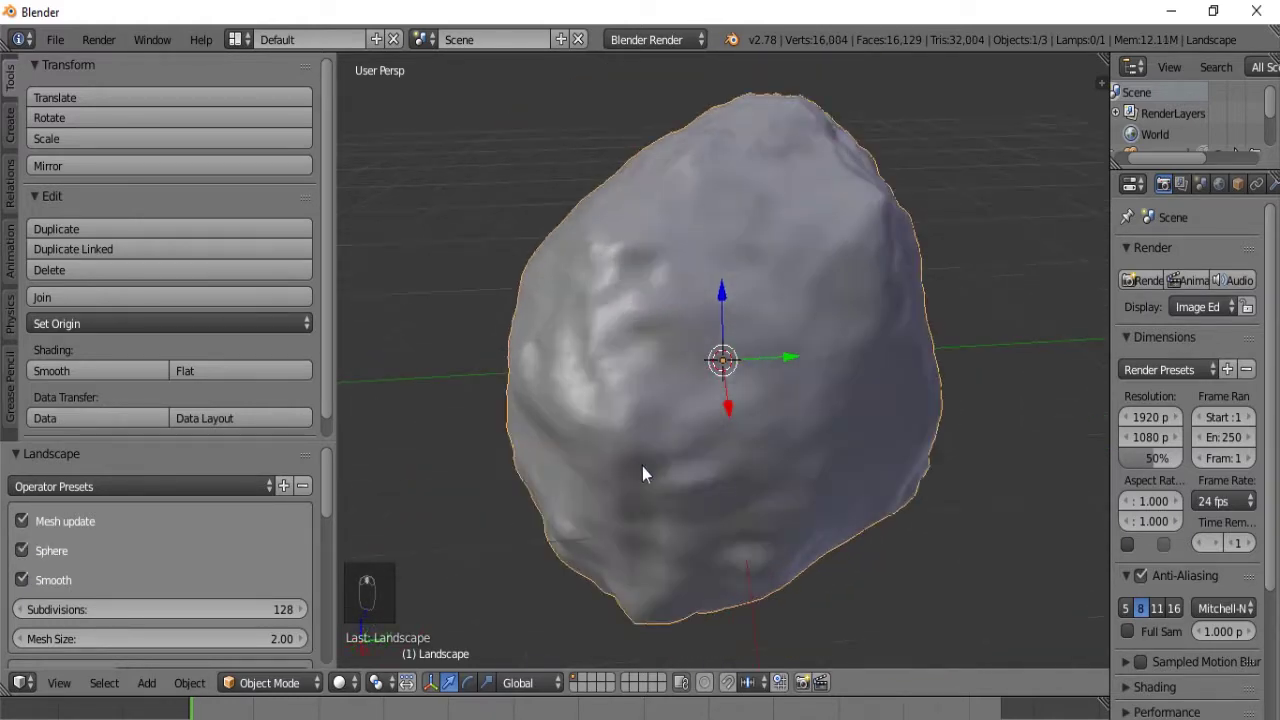
pyautogui.middleClick(27, 550)
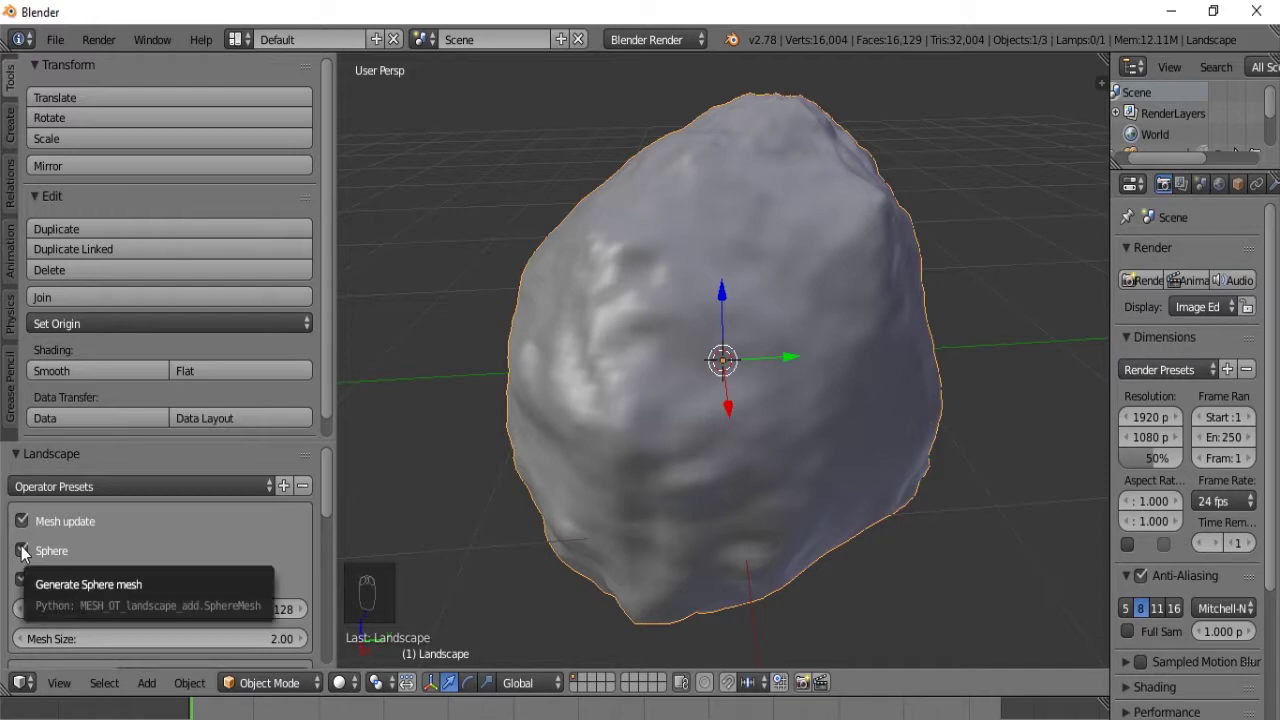
pyautogui.moveTo(33, 554); pyautogui.dragTo(103, 552)
pyautogui.moveTo(130, 554); pyautogui.dragTo(761, 408)
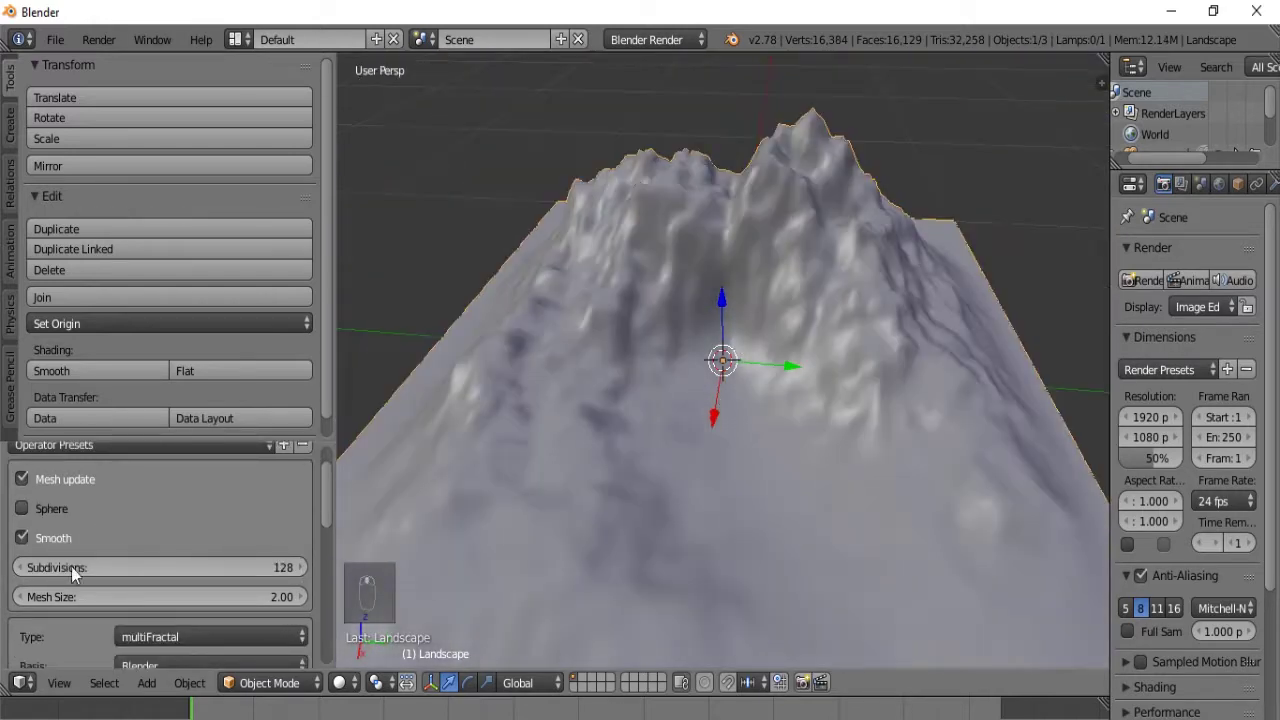
pyautogui.click(83, 548)
pyautogui.moveTo(100, 536); pyautogui.dragTo(746, 292)
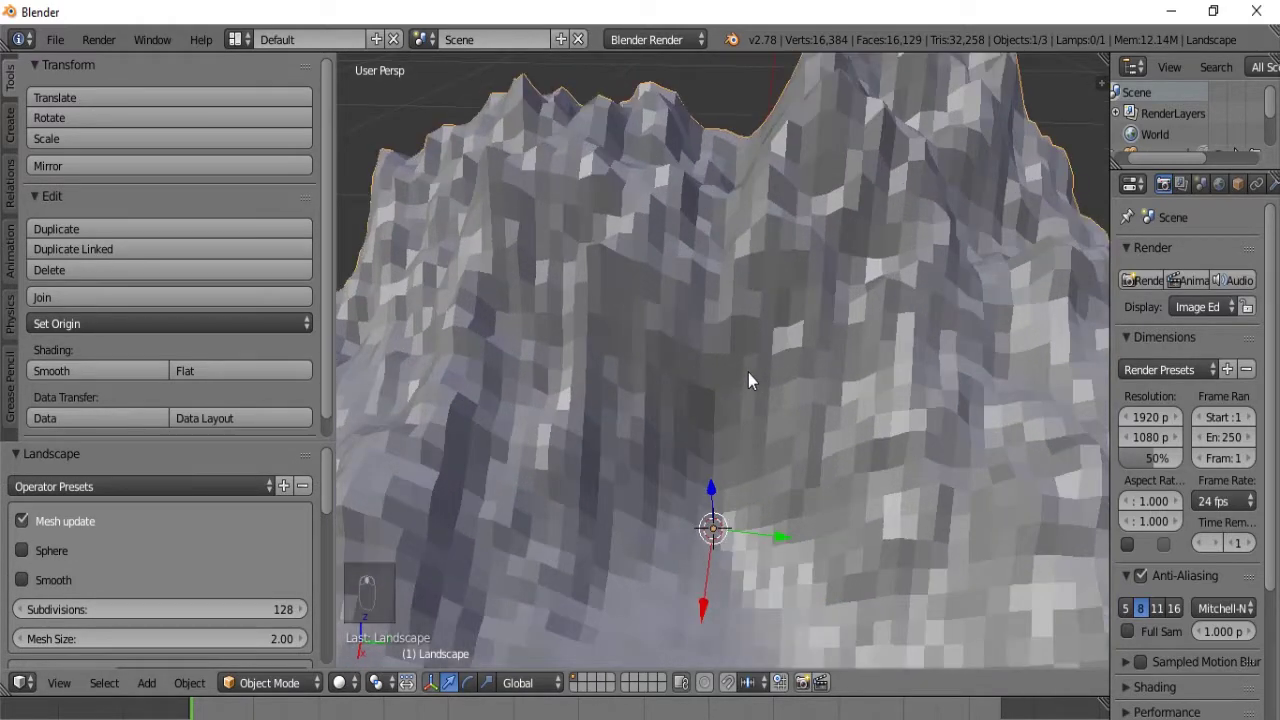
pyautogui.moveTo(138, 603); pyautogui.dragTo(141, 608)
pyautogui.press('0')
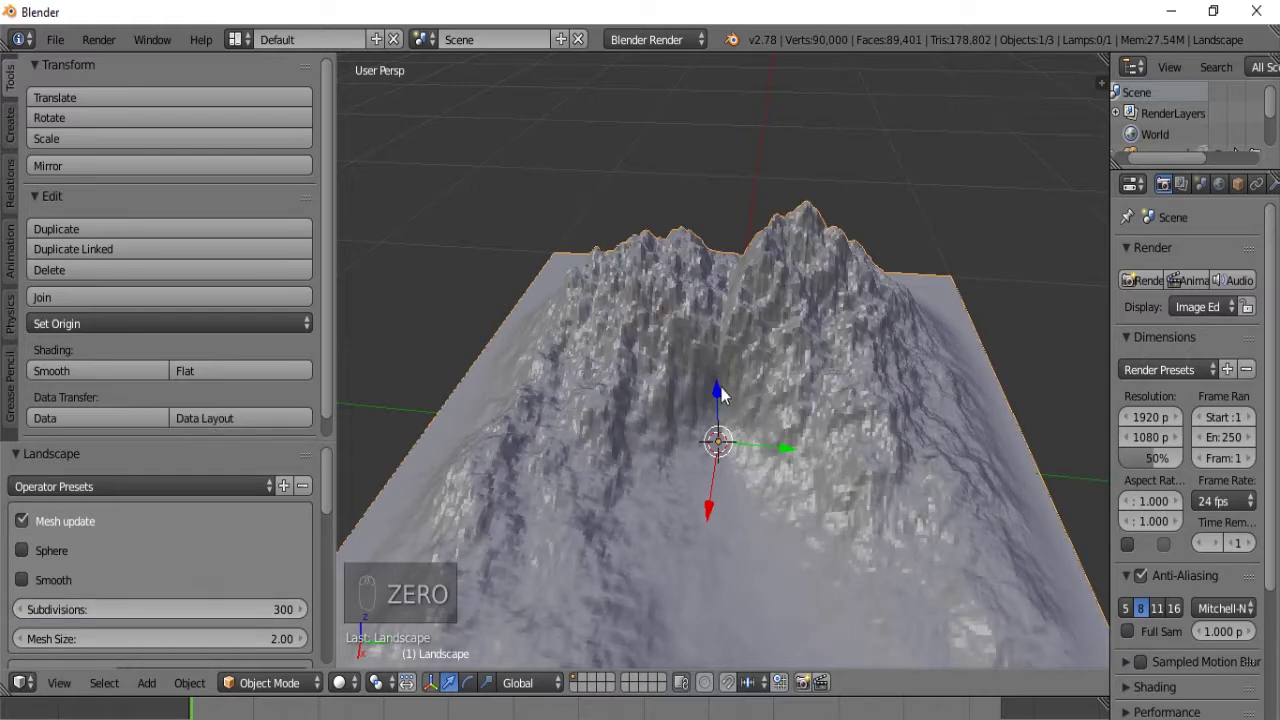
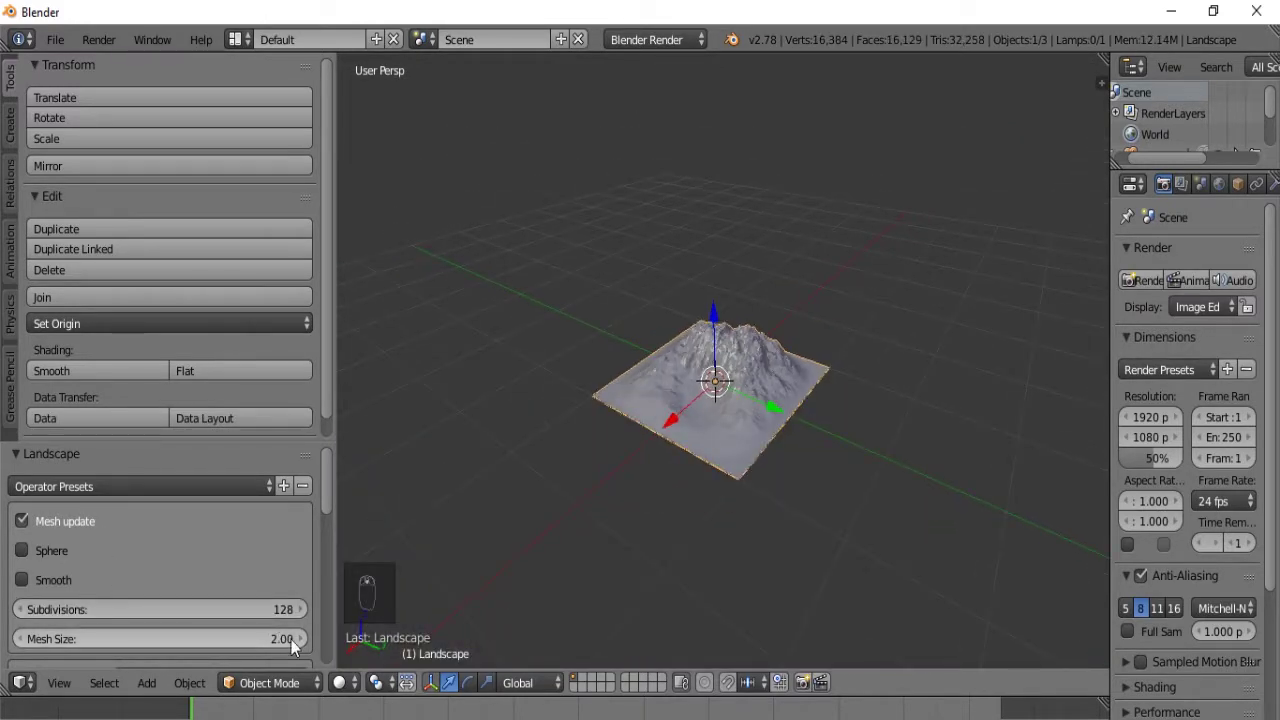
# Step: Return the landscape to a smooth mountain and list the terrain noise Types
pyautogui.moveTo(195, 652); pyautogui.dragTo(195, 652)
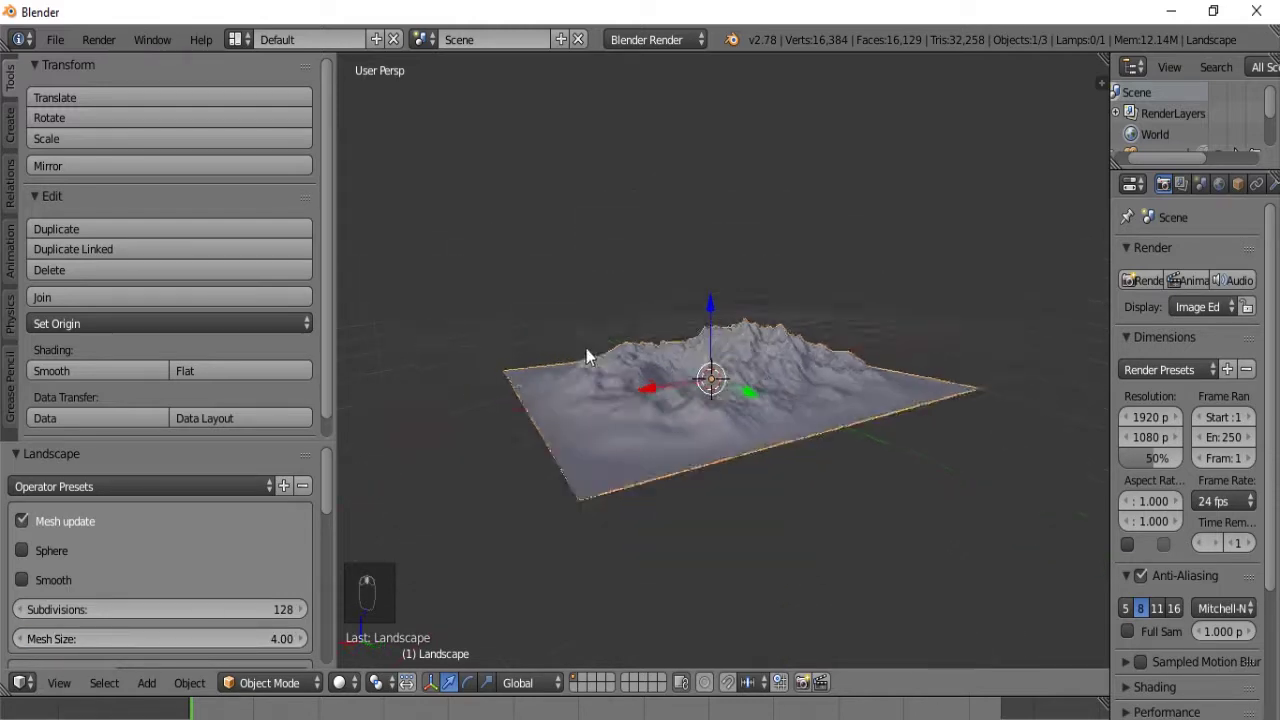
pyautogui.moveTo(693, 429); pyautogui.dragTo(651, 408)
pyautogui.middleClick(646, 397)
pyautogui.middleClick(563, 369)
pyautogui.click(563, 369)
pyautogui.middleClick(564, 374)
pyautogui.click(565, 375)
pyautogui.moveTo(96, 642); pyautogui.dragTo(23, 595)
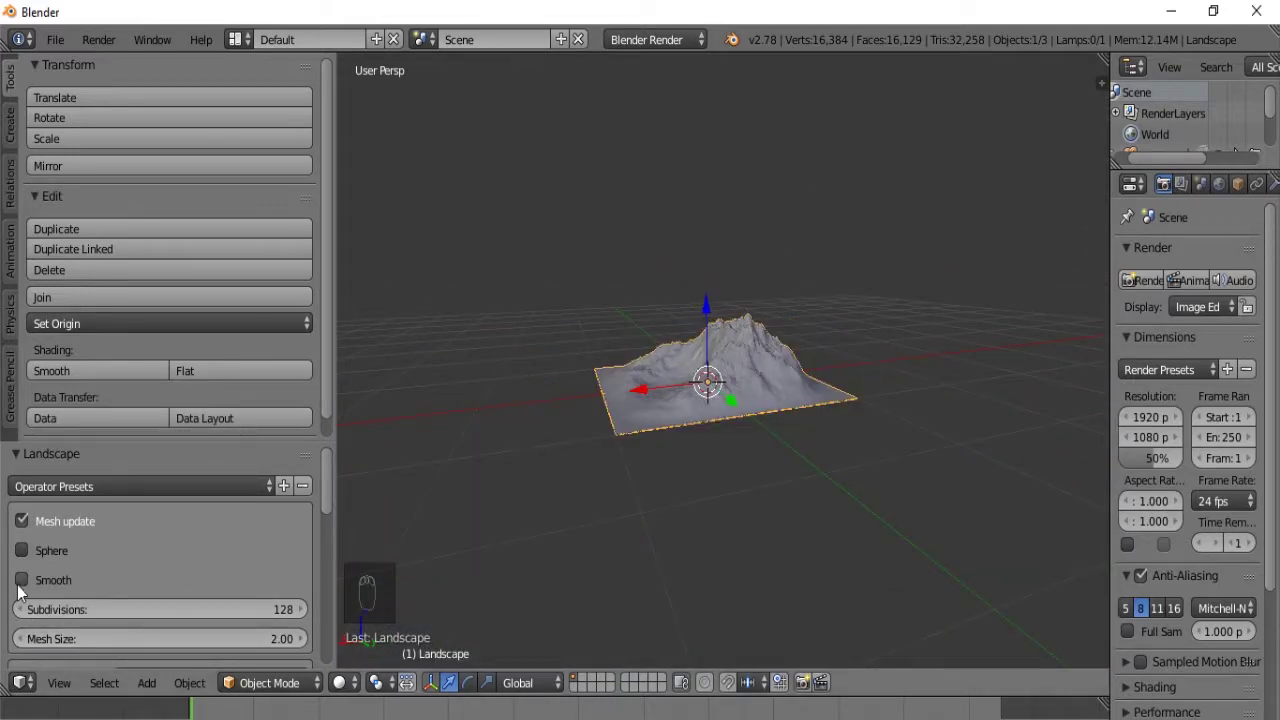
pyautogui.moveTo(469, 457); pyautogui.dragTo(163, 555)
# Step: Preview the Planet_Noise and Marble terrain types, orbiting over each result
pyautogui.moveTo(163, 555); pyautogui.dragTo(187, 296)
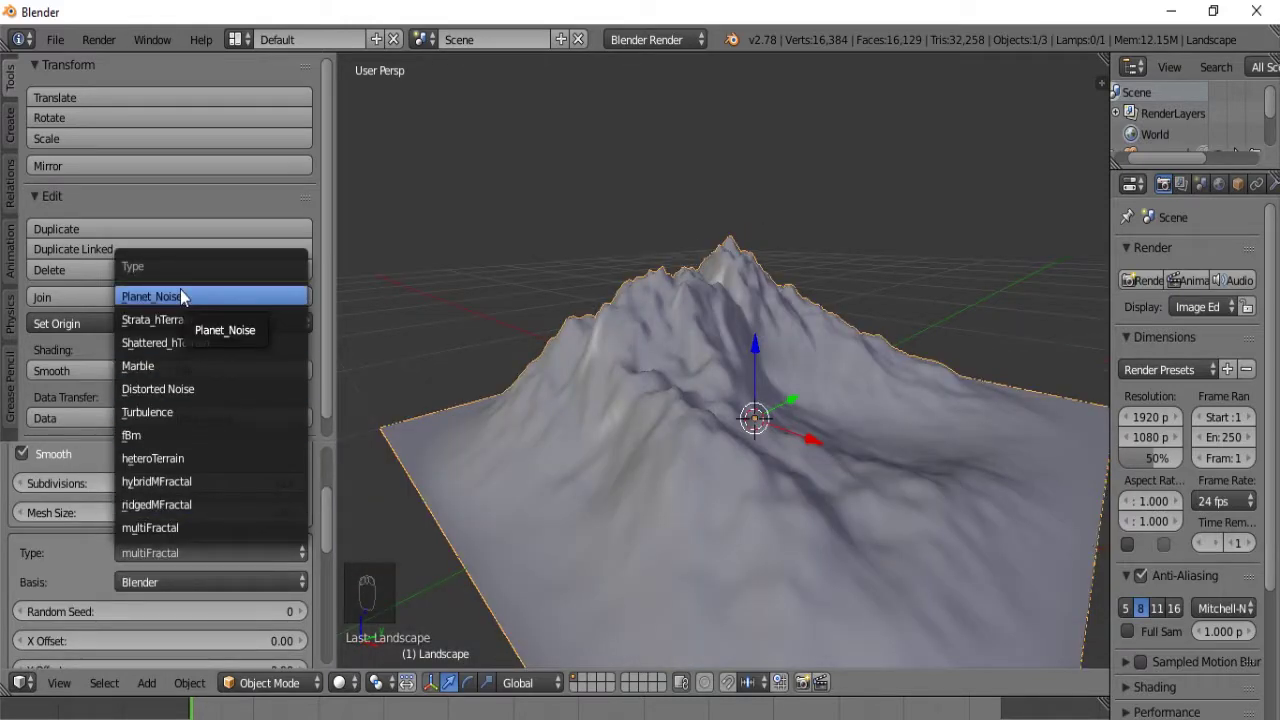
pyautogui.moveTo(778, 390); pyautogui.dragTo(687, 424)
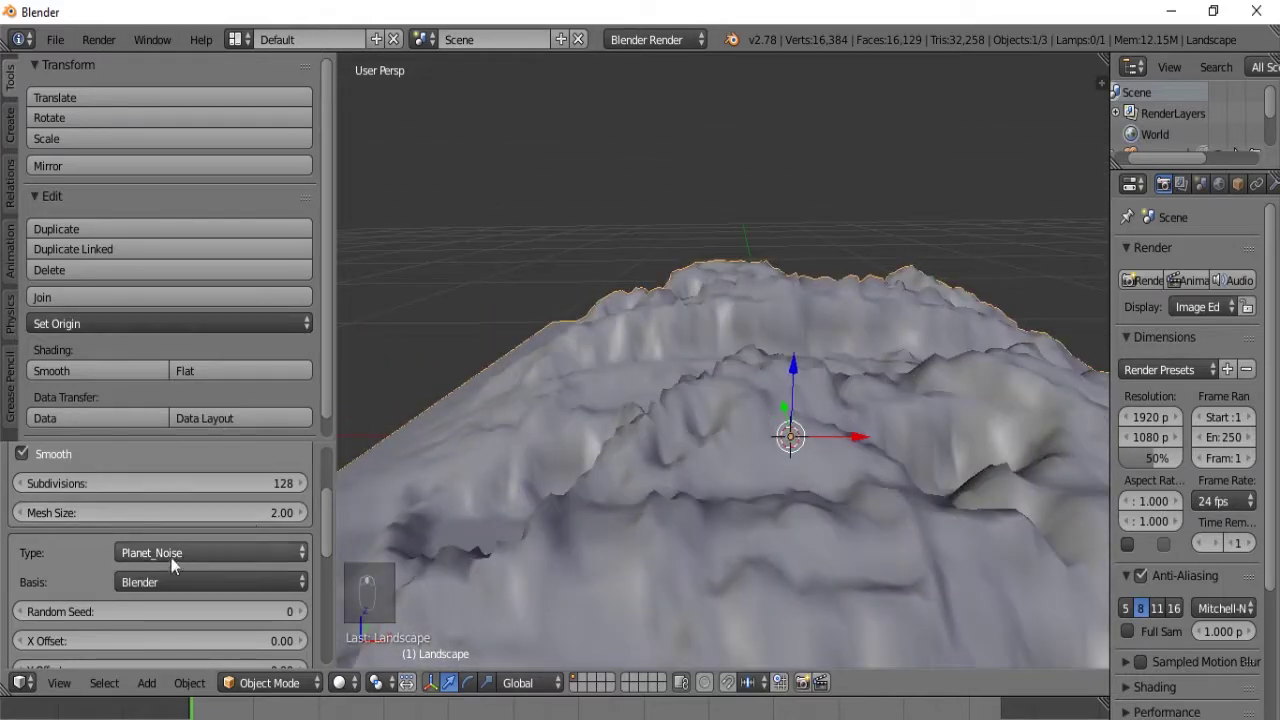
pyautogui.moveTo(170, 566); pyautogui.dragTo(870, 399)
pyautogui.middleClick(810, 418)
pyautogui.moveTo(809, 418); pyautogui.dragTo(698, 446)
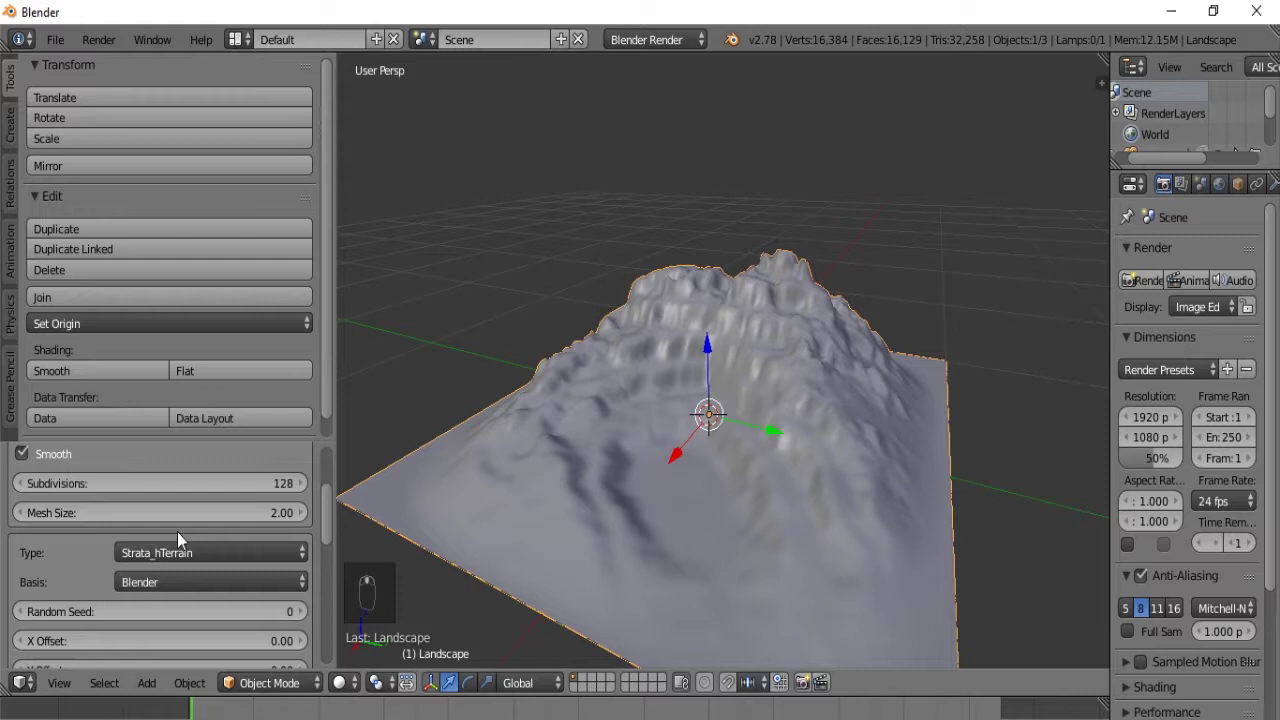
pyautogui.moveTo(178, 560); pyautogui.dragTo(141, 370)
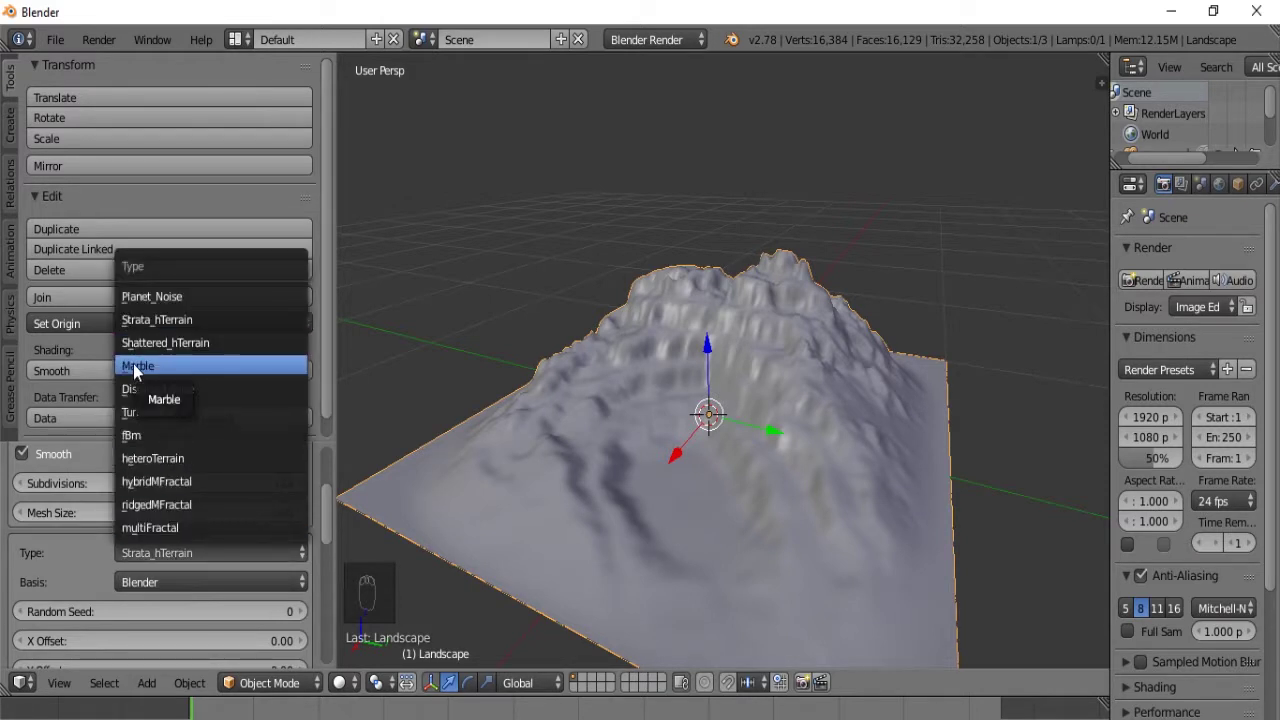
pyautogui.moveTo(834, 452); pyautogui.dragTo(658, 463)
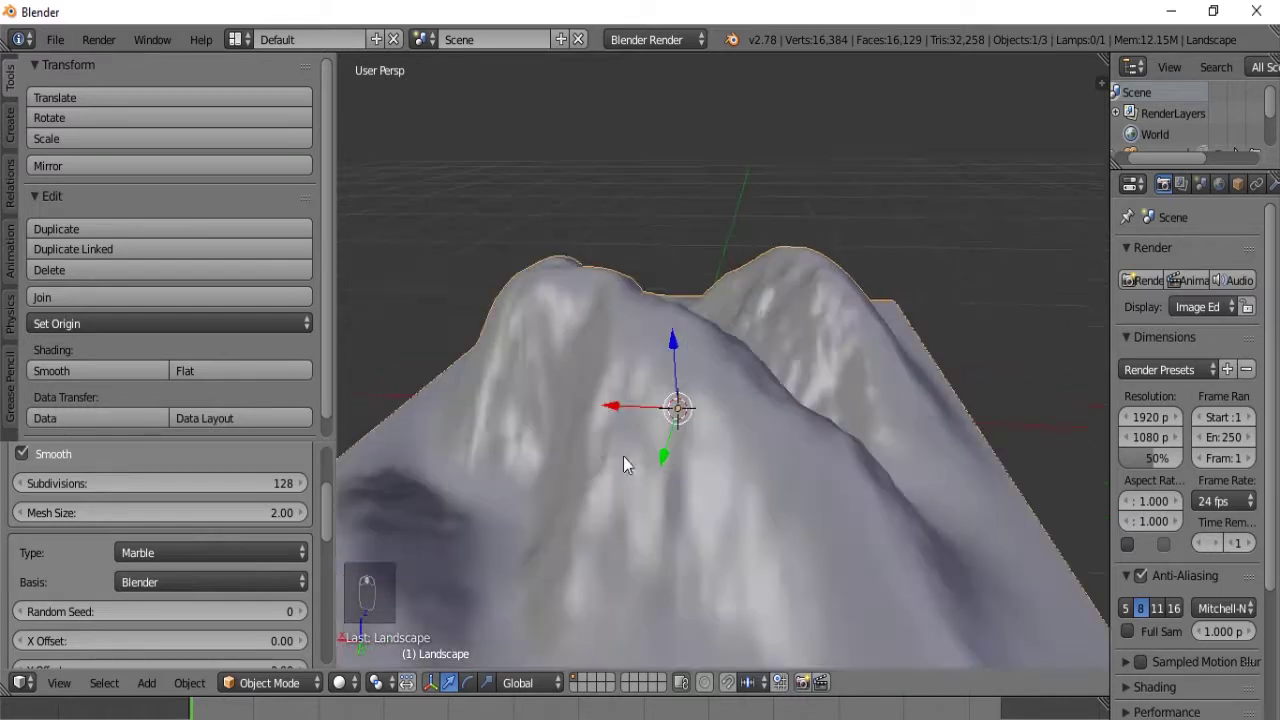
pyautogui.moveTo(256, 555); pyautogui.dragTo(304, 493)
pyautogui.moveTo(204, 567); pyautogui.dragTo(698, 449)
pyautogui.middleClick(738, 438)
# Step: Switch the terrain type to fBm and inspect the mountain ridge up close
pyautogui.moveTo(218, 556); pyautogui.dragTo(170, 470)
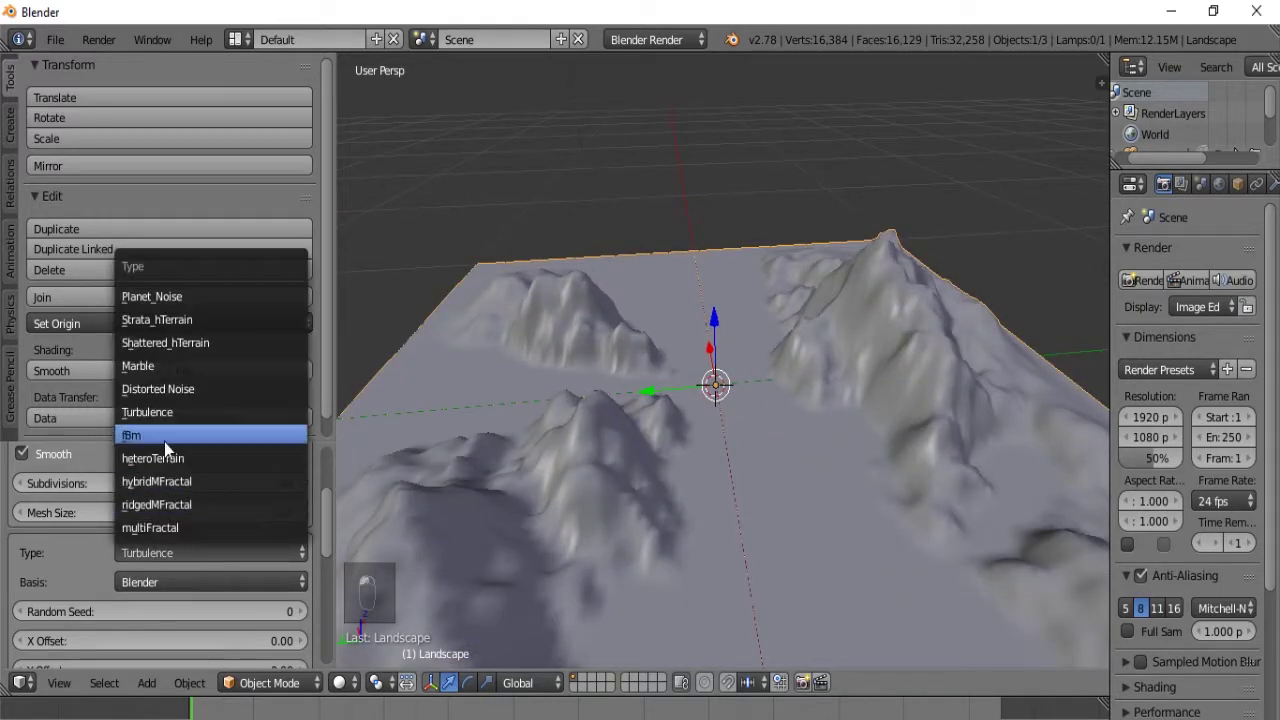
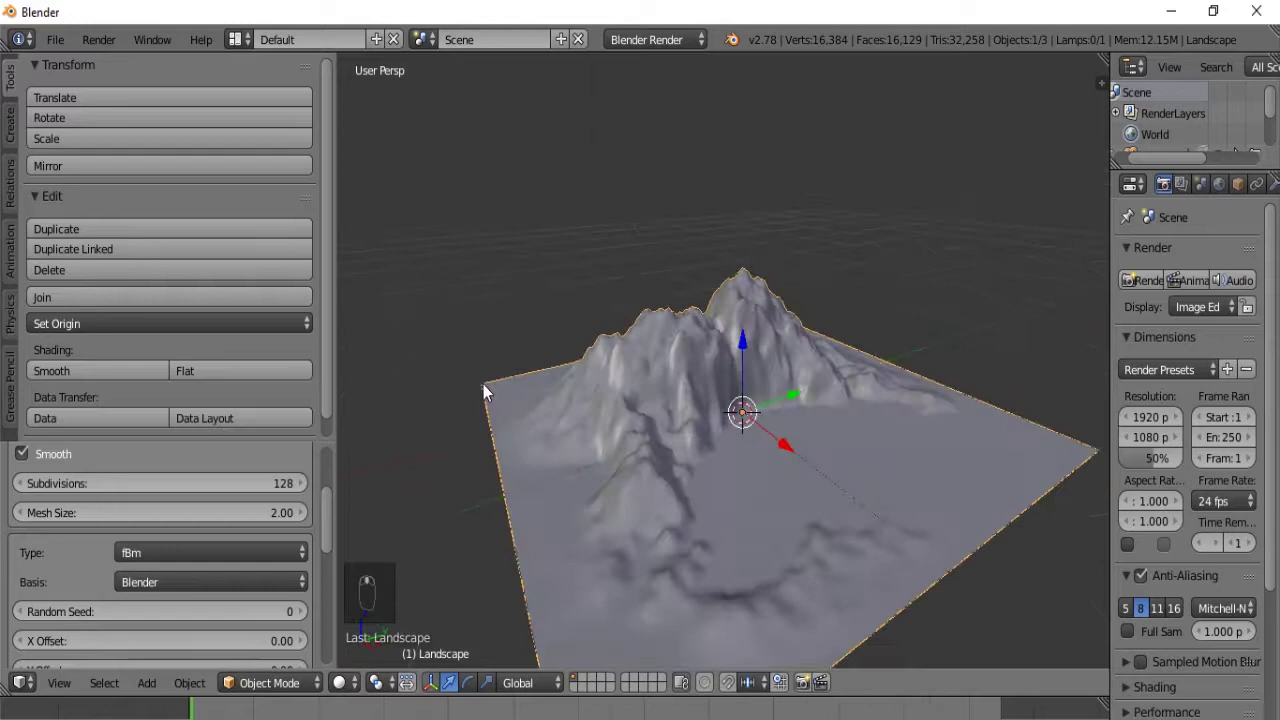
pyautogui.moveTo(162, 548); pyautogui.dragTo(202, 538)
pyautogui.moveTo(197, 560); pyautogui.dragTo(178, 498)
pyautogui.moveTo(195, 564); pyautogui.dragTo(221, 515)
pyautogui.moveTo(1031, 412); pyautogui.dragTo(639, 265)
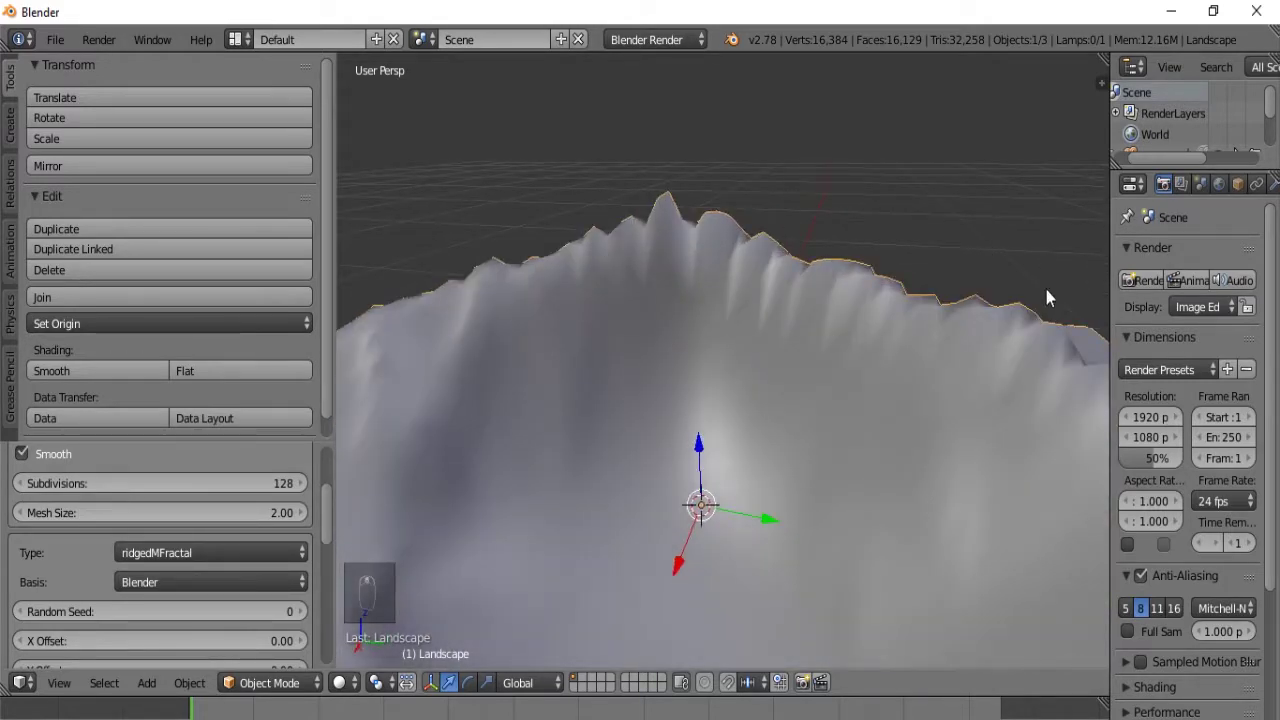
pyautogui.moveTo(141, 551); pyautogui.dragTo(662, 480)
pyautogui.middleClick(662, 480)
pyautogui.moveTo(778, 456); pyautogui.dragTo(864, 431)
pyautogui.moveTo(751, 433); pyautogui.dragTo(673, 446)
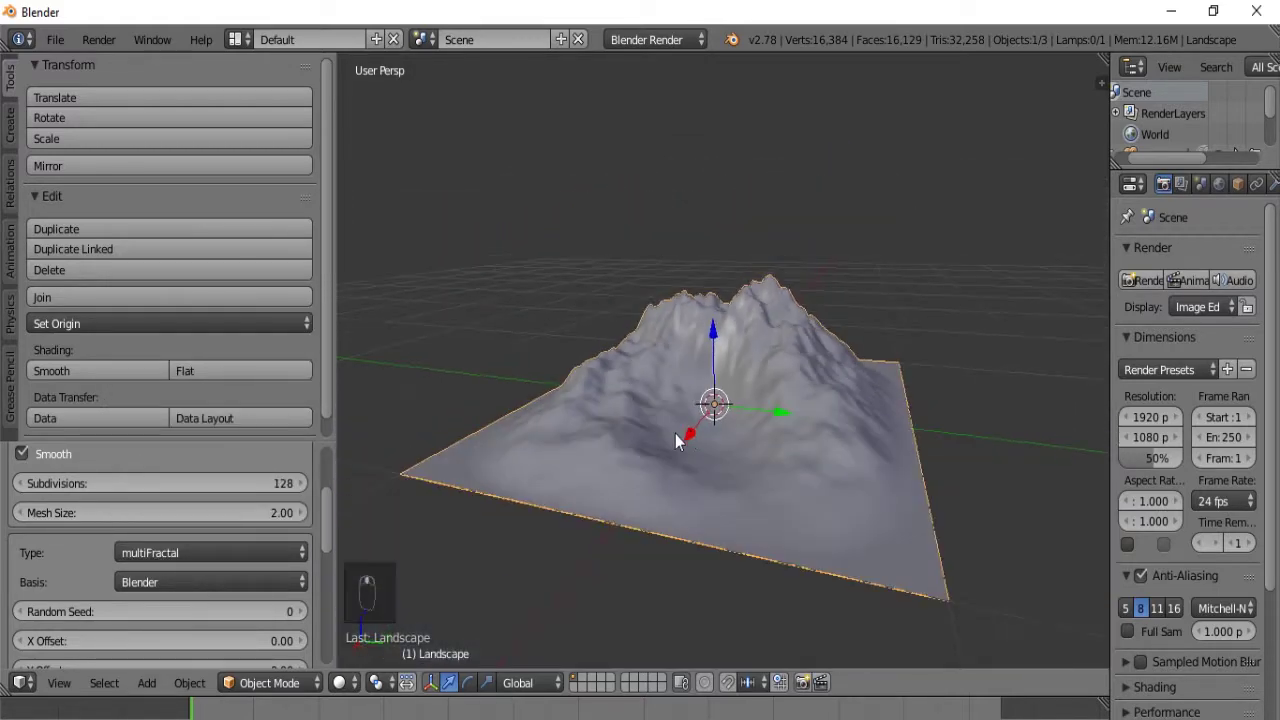
# Step: Try a blocky Voronoi noise Basis for the landscape
pyautogui.moveTo(138, 588); pyautogui.dragTo(168, 357)
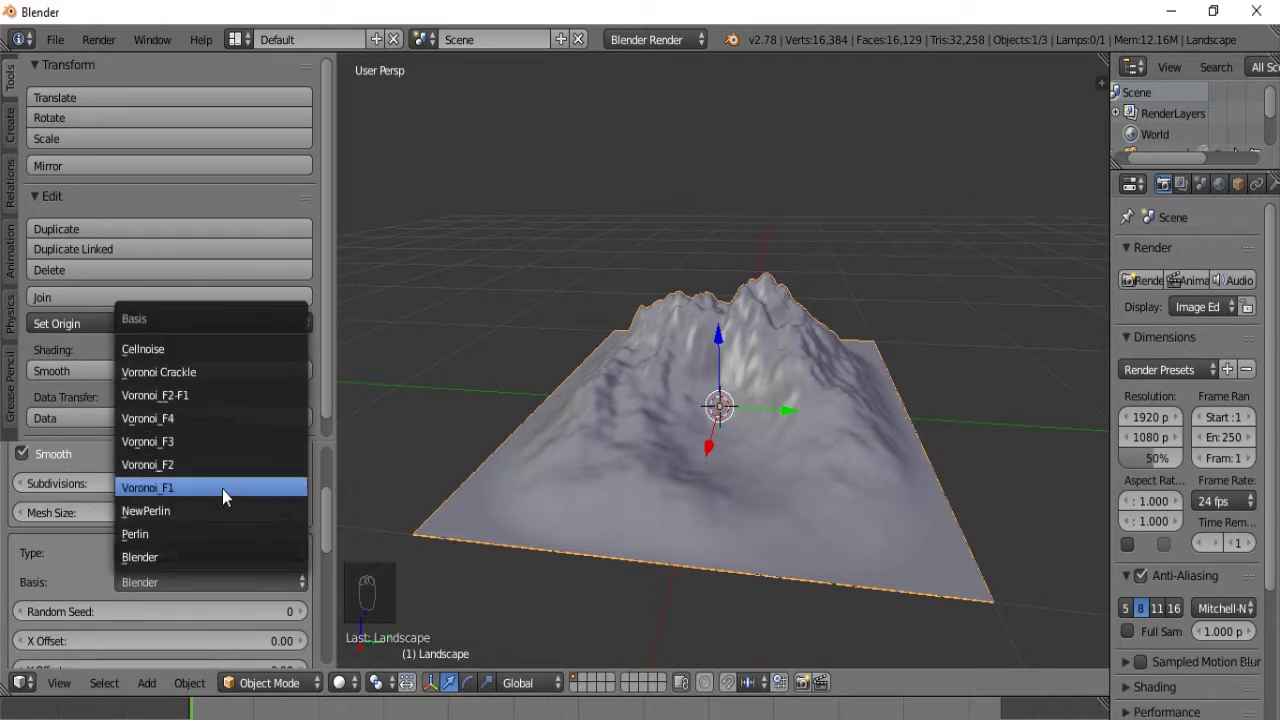
pyautogui.moveTo(830, 346); pyautogui.dragTo(621, 350)
pyautogui.moveTo(621, 350); pyautogui.dragTo(752, 362)
pyautogui.moveTo(776, 362); pyautogui.dragTo(804, 361)
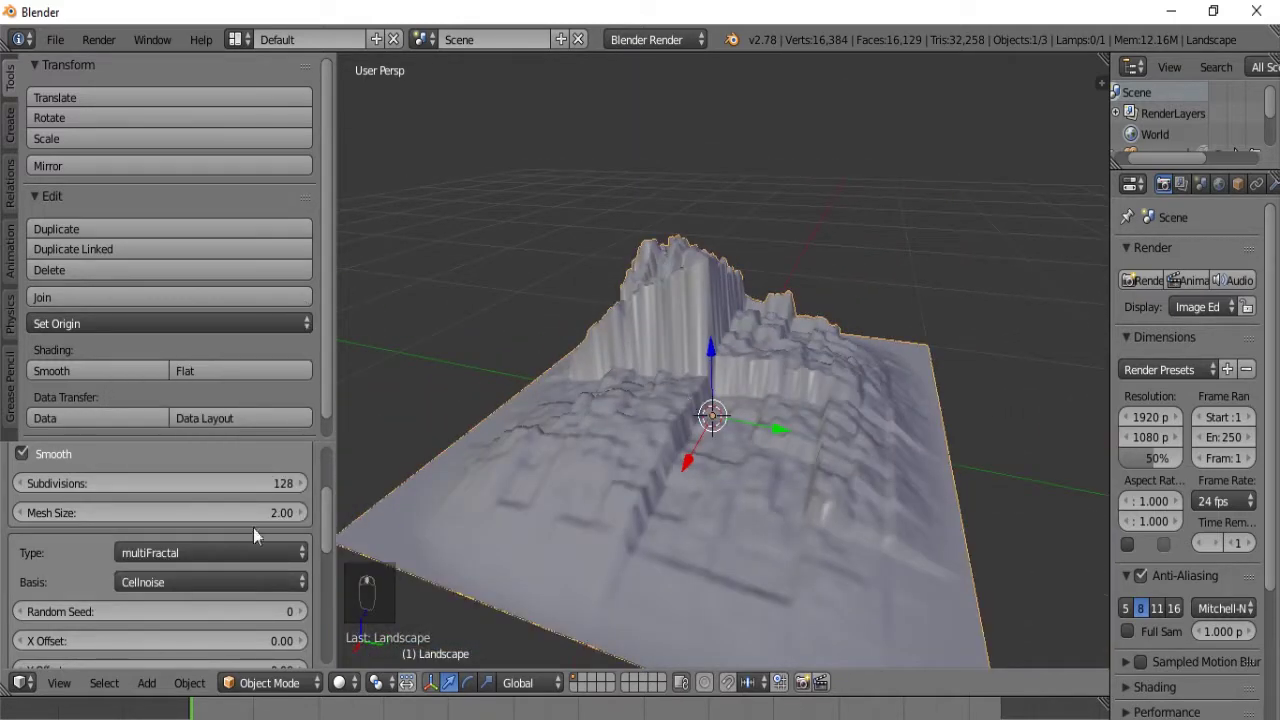
pyautogui.moveTo(164, 591); pyautogui.dragTo(165, 516)
pyautogui.moveTo(839, 282); pyautogui.dragTo(821, 289)
# Step: Preview the Voronoi_F2 basis and orbit around the resulting mesh
pyautogui.moveTo(198, 593); pyautogui.dragTo(556, 440)
pyautogui.moveTo(556, 440); pyautogui.dragTo(201, 571)
pyautogui.moveTo(189, 583); pyautogui.dragTo(171, 418)
pyautogui.moveTo(175, 429); pyautogui.dragTo(183, 537)
pyautogui.moveTo(183, 598); pyautogui.dragTo(175, 595)
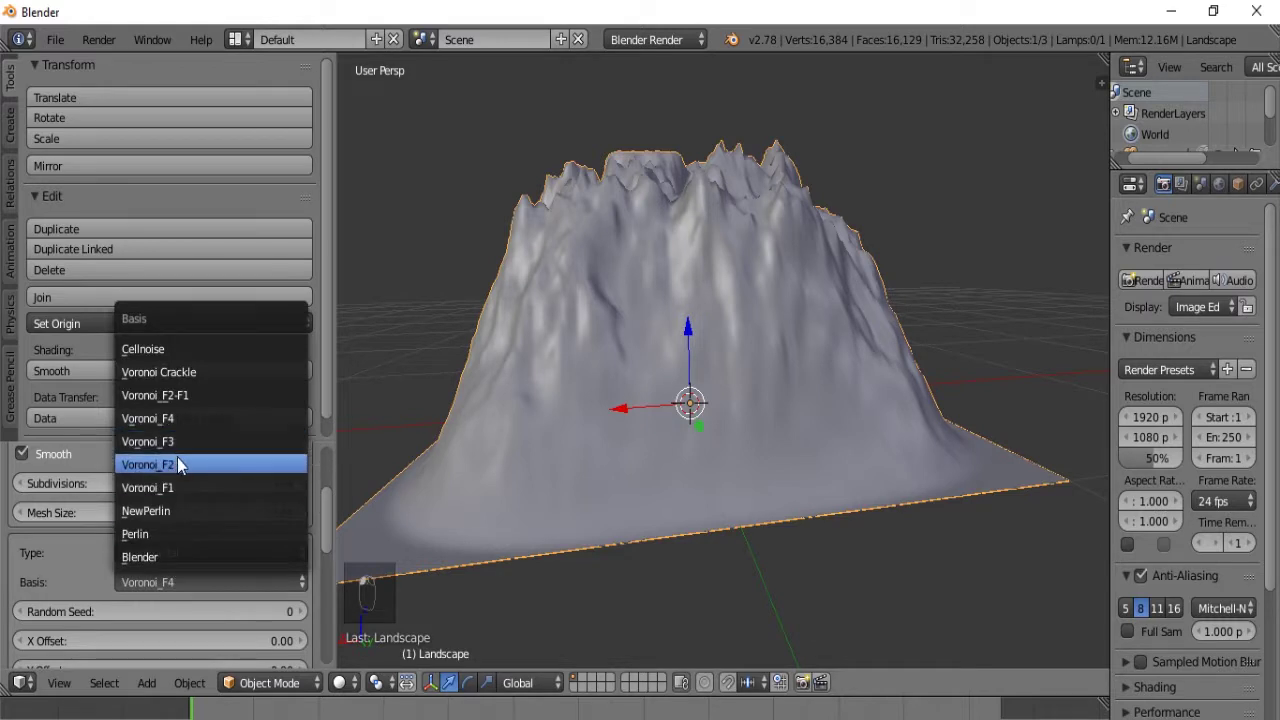
pyautogui.moveTo(191, 580); pyautogui.dragTo(200, 536)
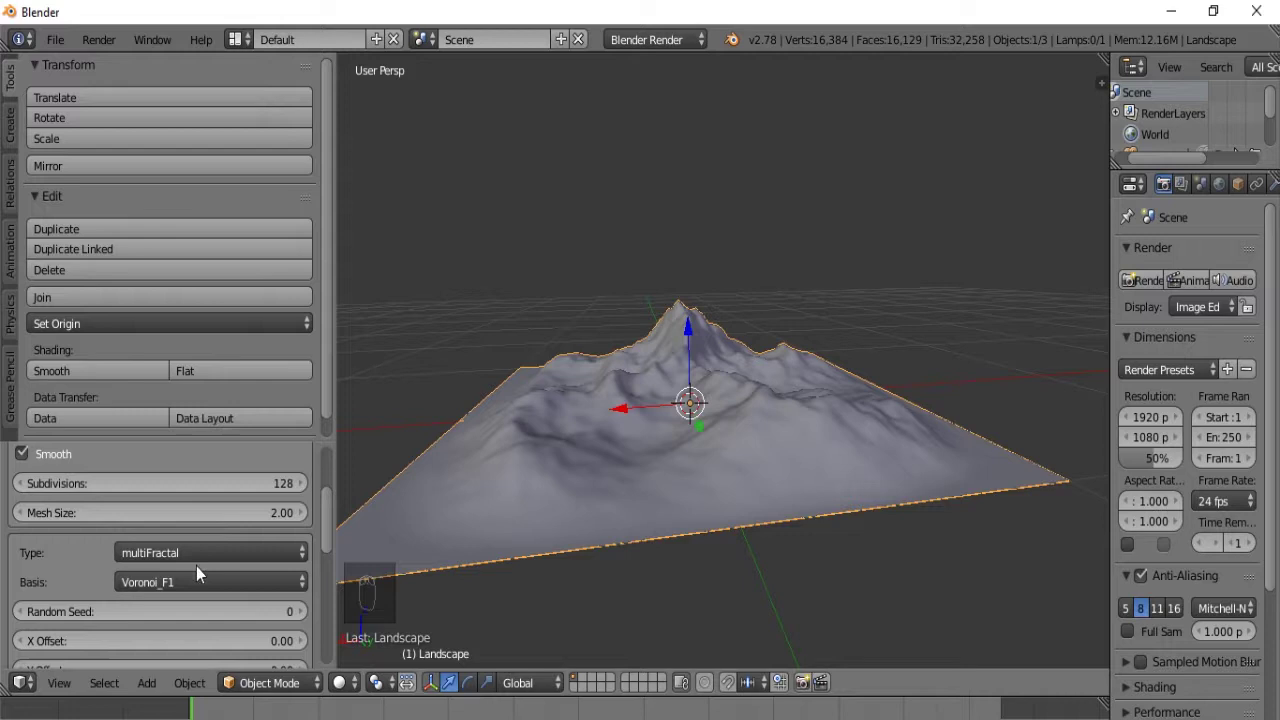
pyautogui.moveTo(201, 577); pyautogui.dragTo(183, 578)
pyautogui.moveTo(185, 584); pyautogui.dragTo(663, 429)
pyautogui.moveTo(140, 584); pyautogui.dragTo(35, 587)
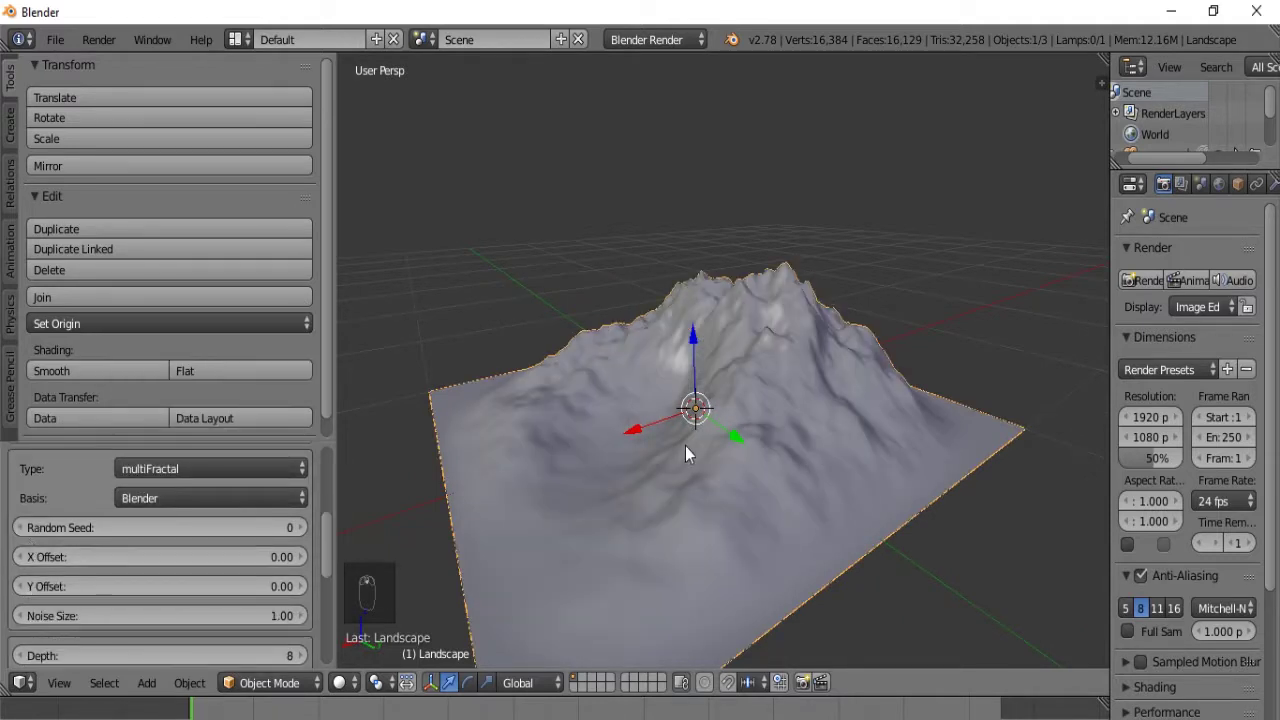
# Step: Orbit and zoom around the mountain, examining its slopes, both peaks and the summit
pyautogui.middleClick(858, 486)
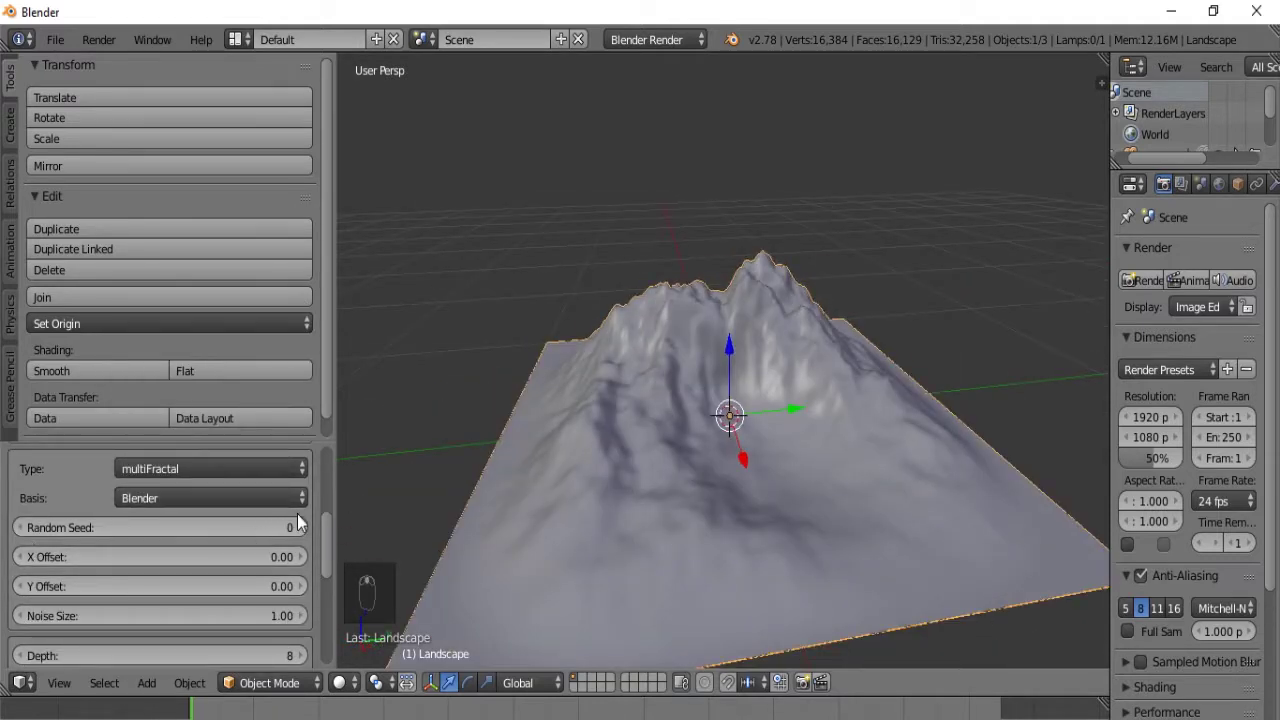
pyautogui.moveTo(306, 532); pyautogui.dragTo(234, 536)
pyautogui.press('0')
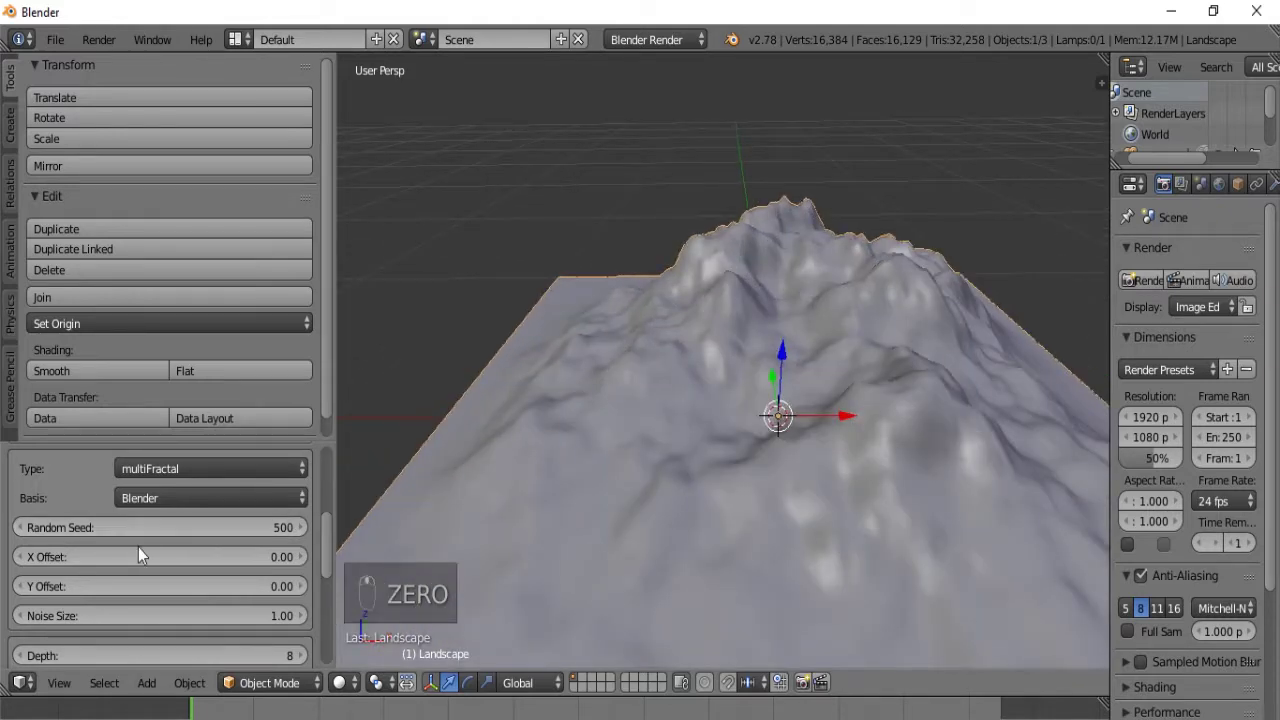
pyautogui.moveTo(159, 526); pyautogui.dragTo(152, 519)
pyautogui.scroll(3)
pyautogui.scroll(3)
pyautogui.moveTo(573, 397); pyautogui.dragTo(637, 412)
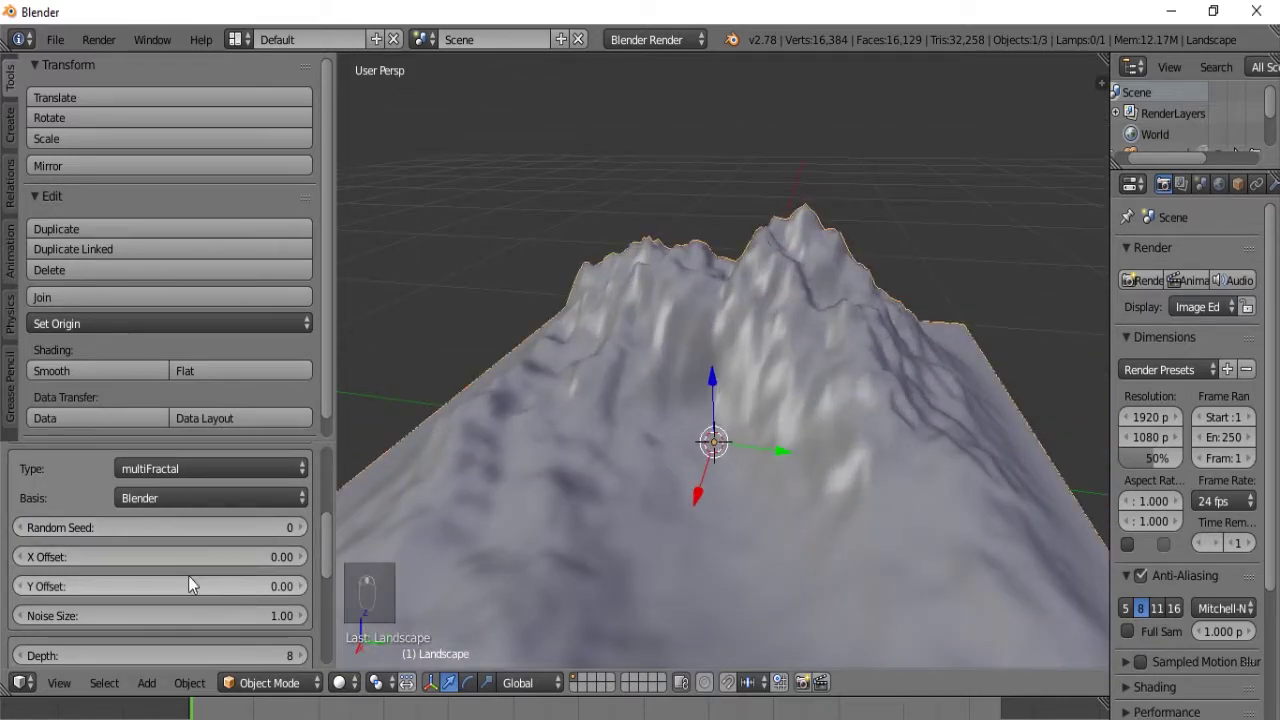
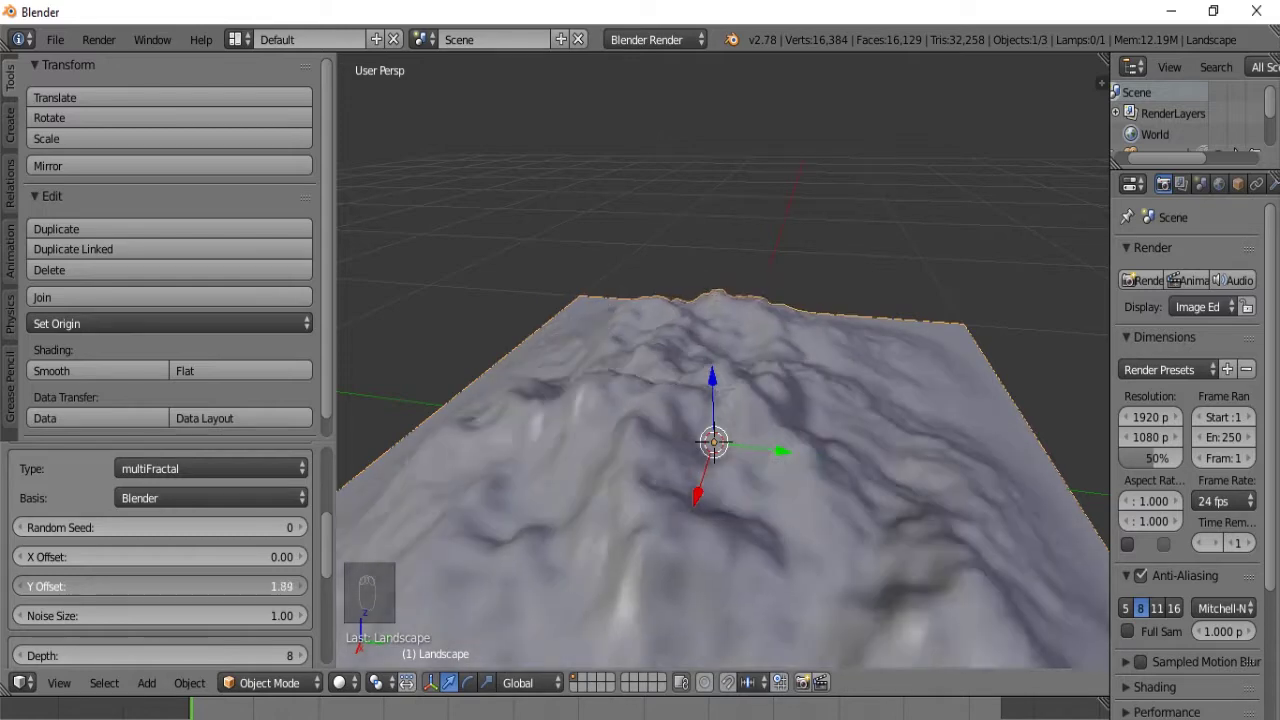
pyautogui.moveTo(122, 590); pyautogui.dragTo(155, 584)
pyautogui.moveTo(581, 323); pyautogui.dragTo(656, 392)
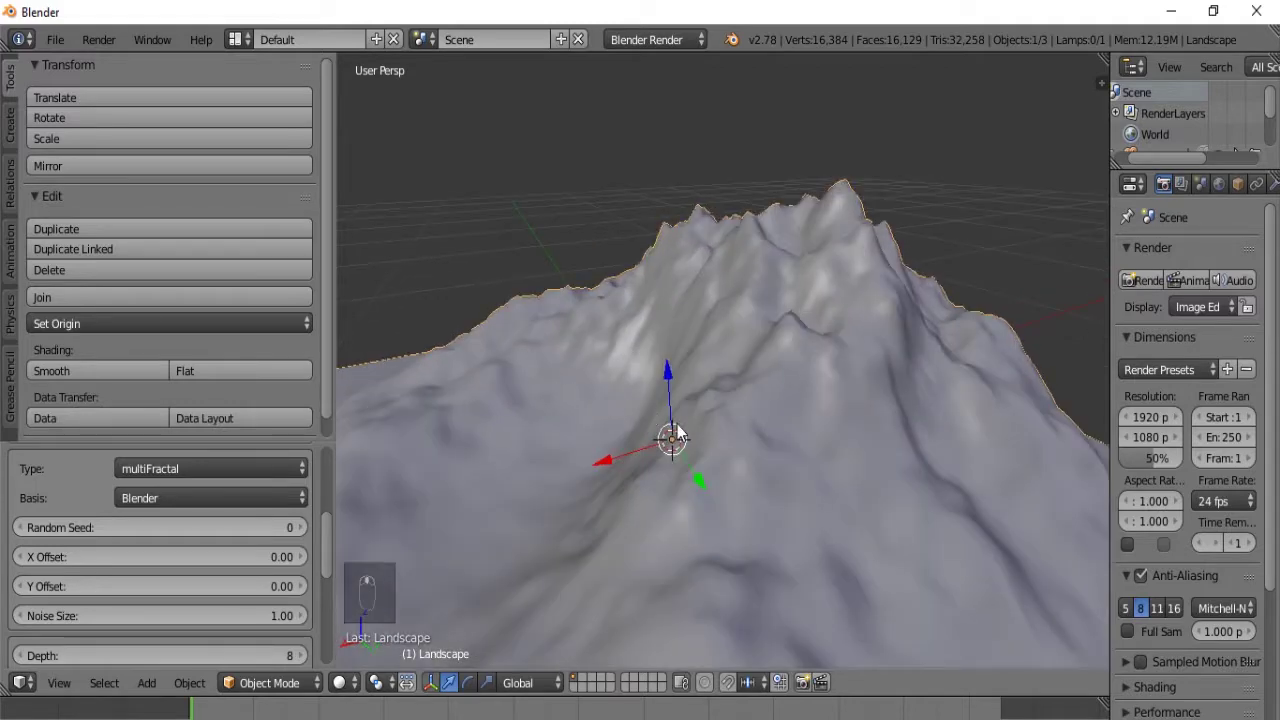
pyautogui.middleClick(635, 387)
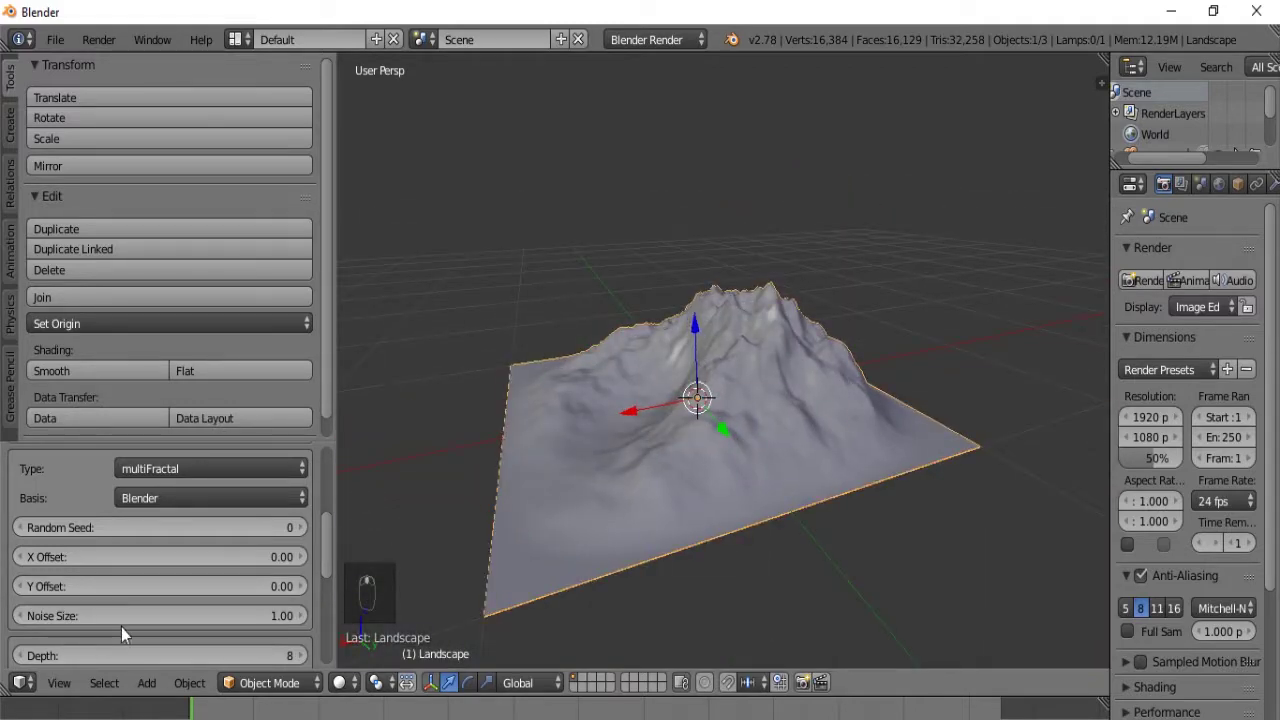
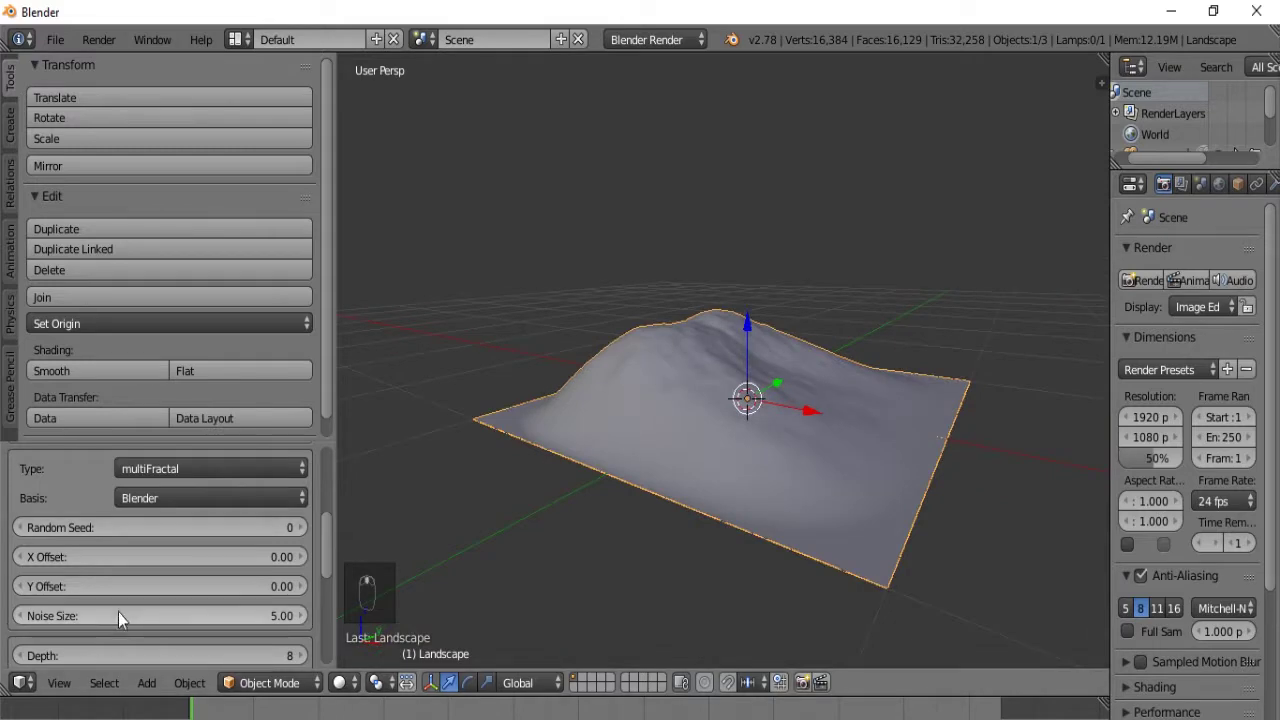
# Step: View the terrain head-on and zoom in on the mountain peaks
pyautogui.moveTo(127, 618); pyautogui.dragTo(119, 601)
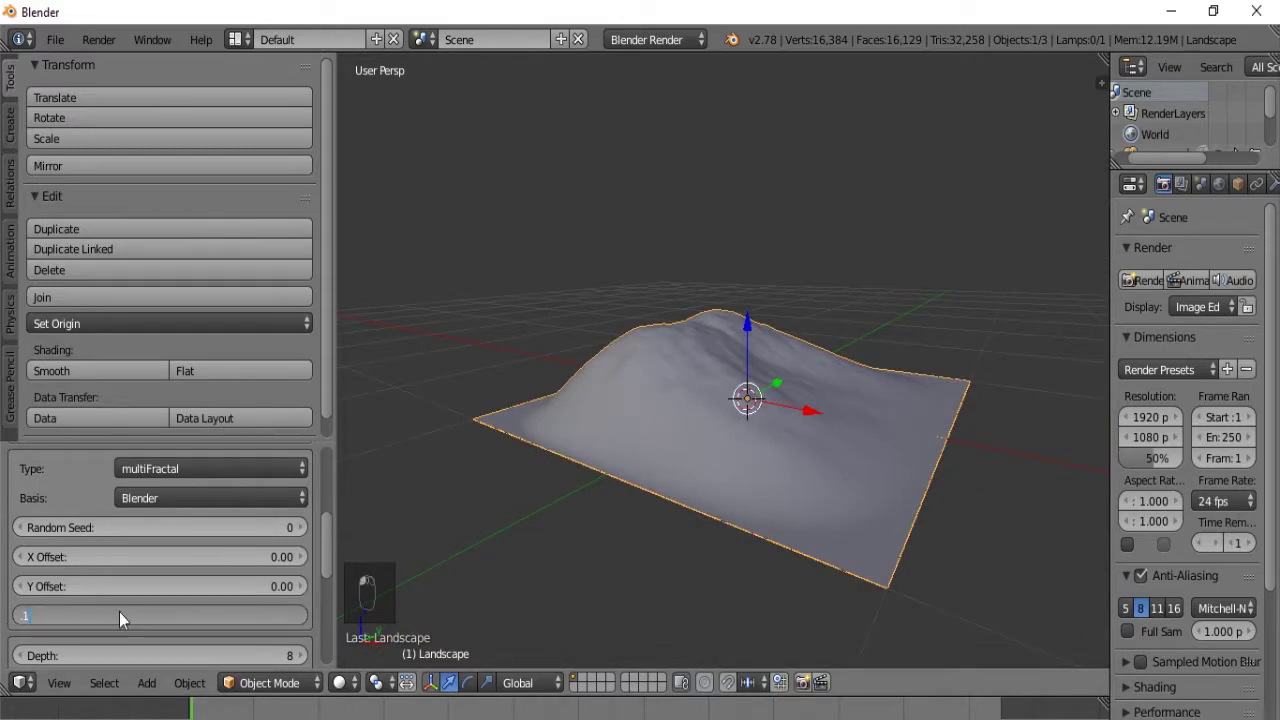
pyautogui.moveTo(817, 380); pyautogui.dragTo(715, 447)
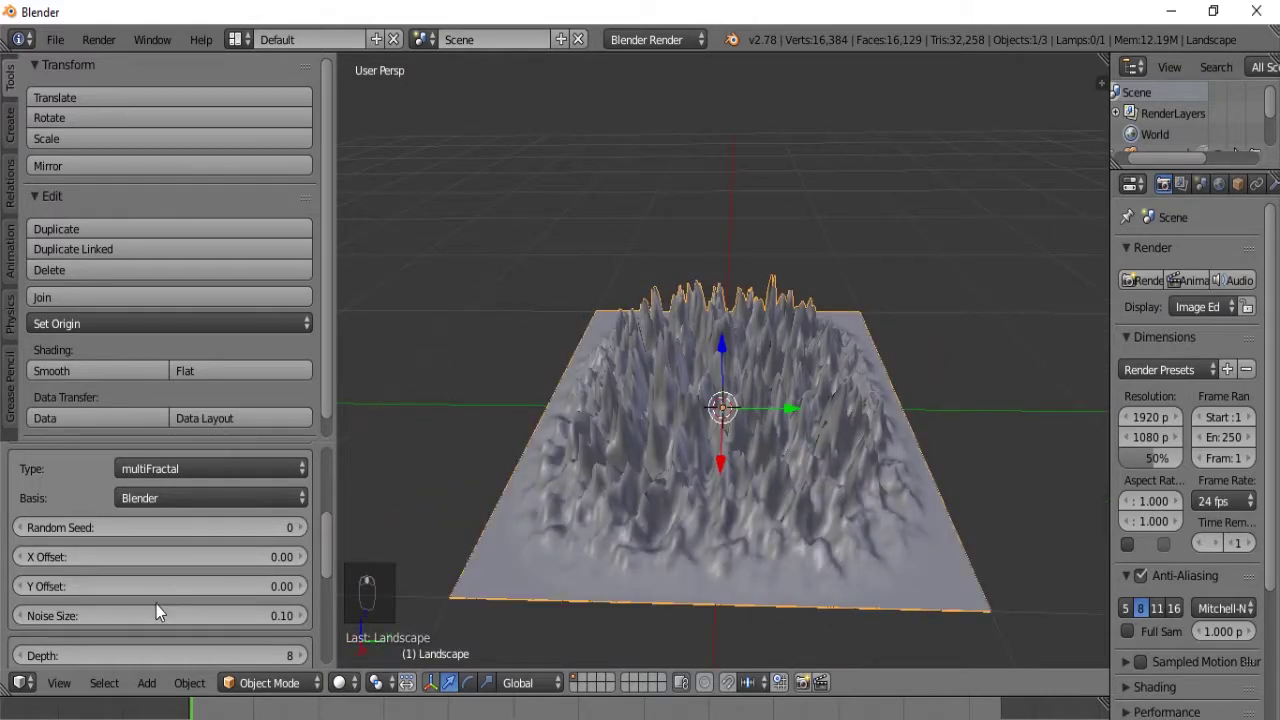
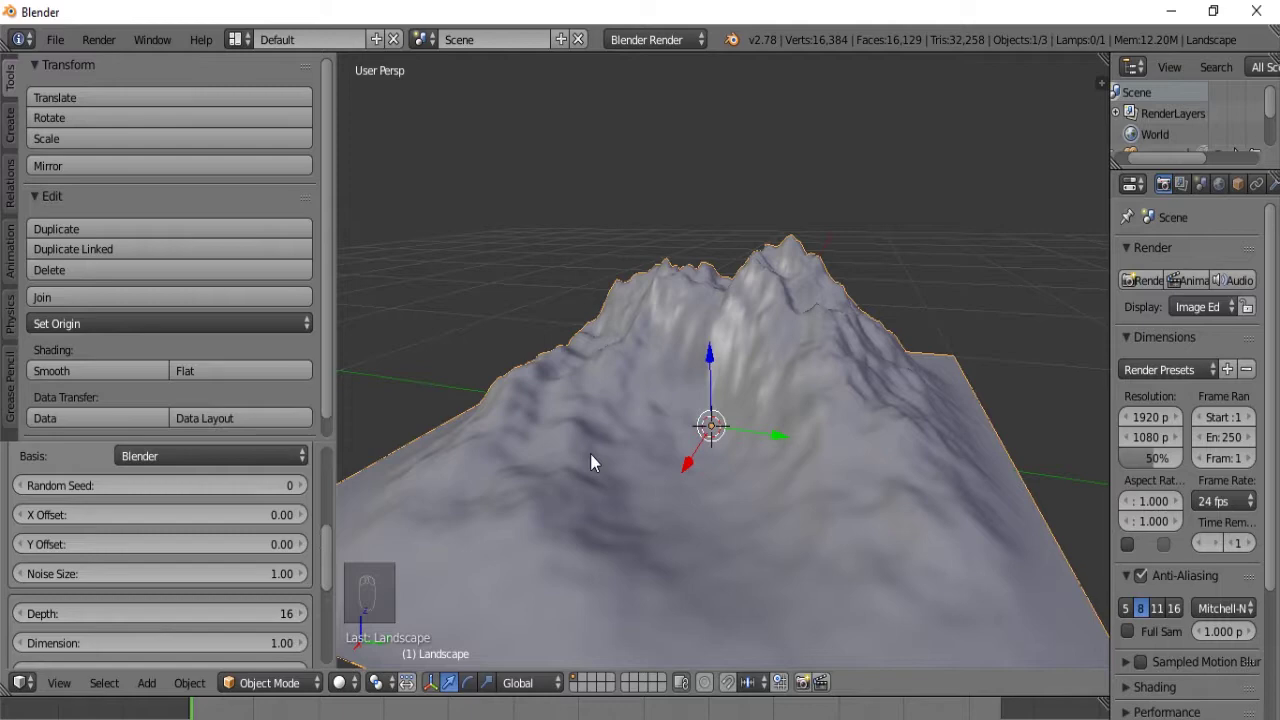
pyautogui.moveTo(597, 463); pyautogui.dragTo(594, 462)
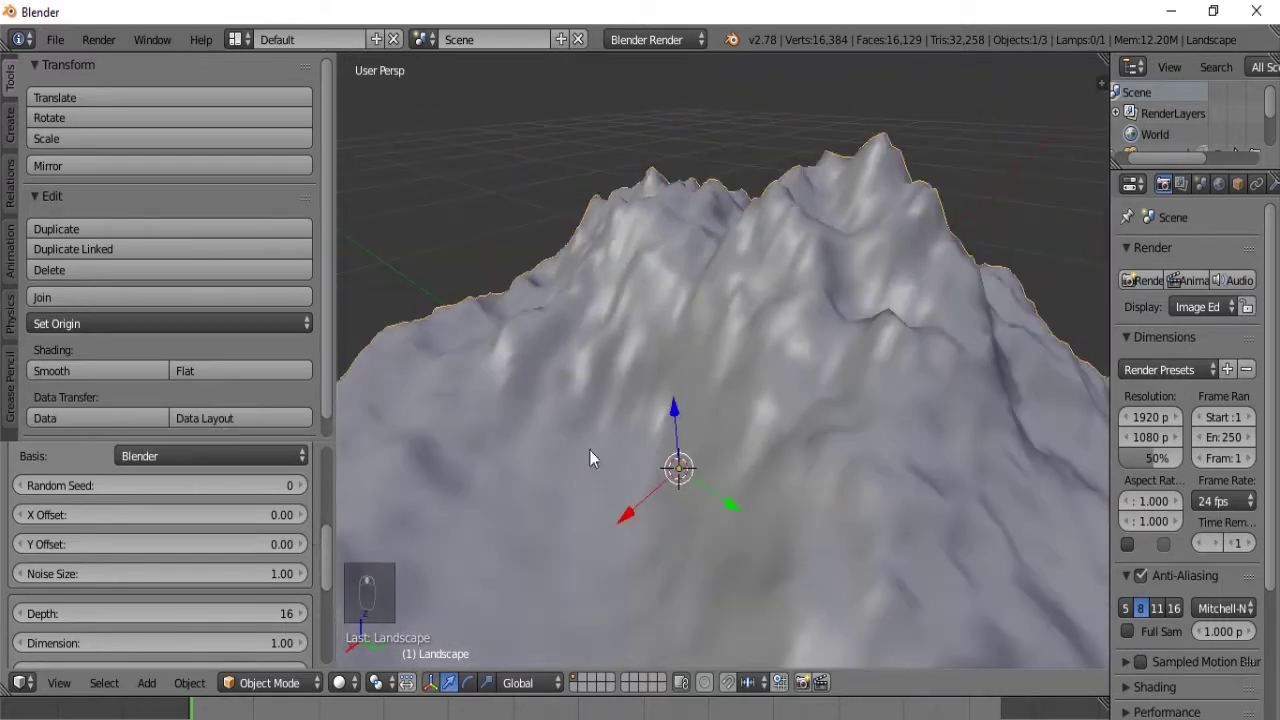
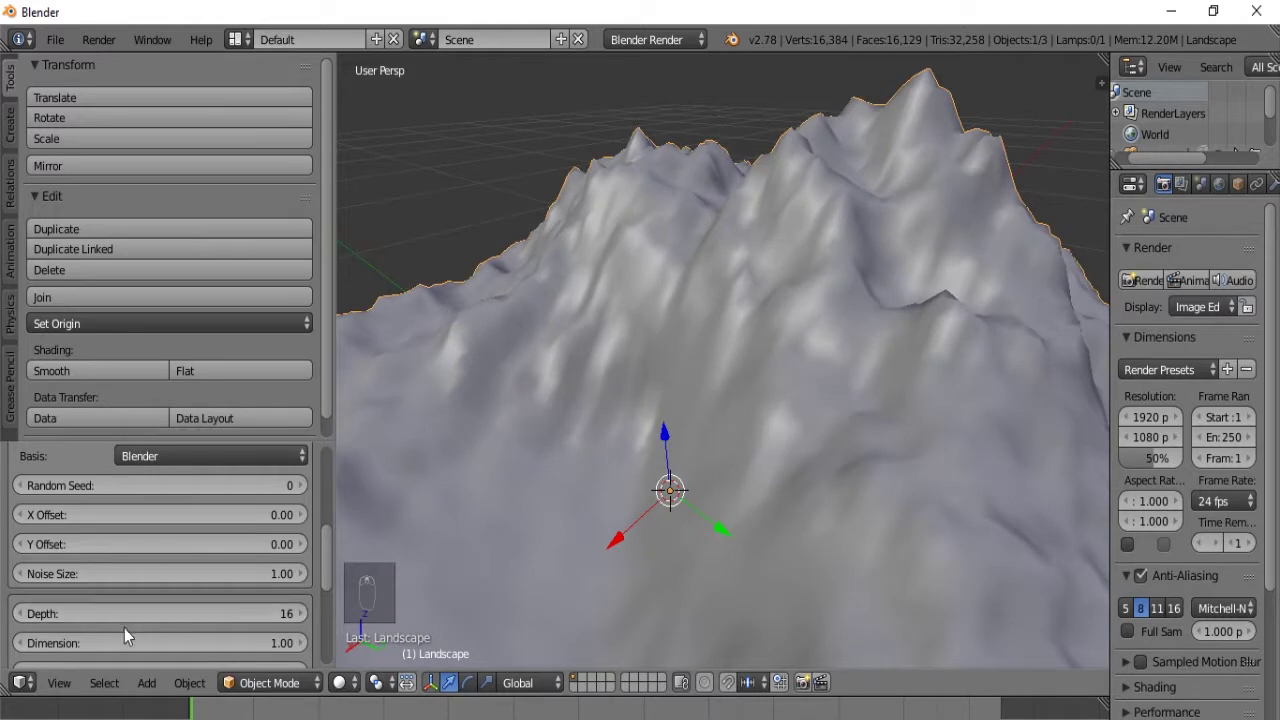
pyautogui.moveTo(132, 619); pyautogui.dragTo(134, 646)
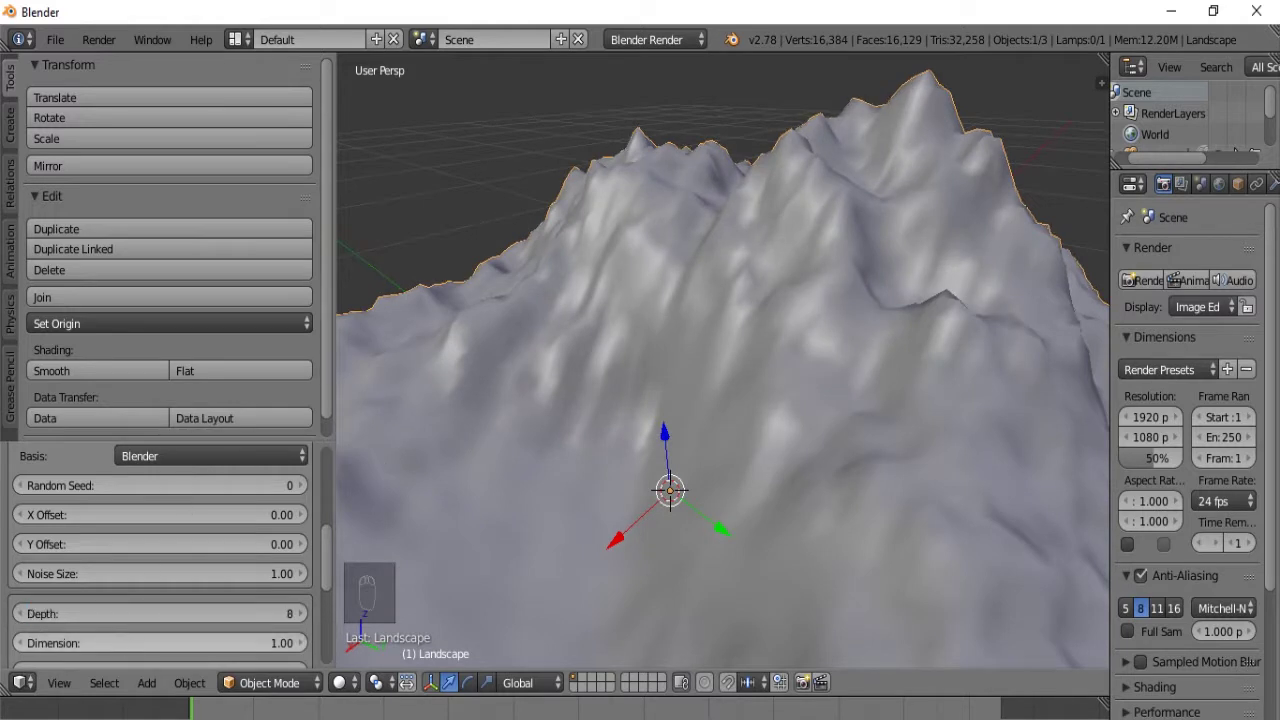
pyautogui.moveTo(951, 309); pyautogui.dragTo(800, 406)
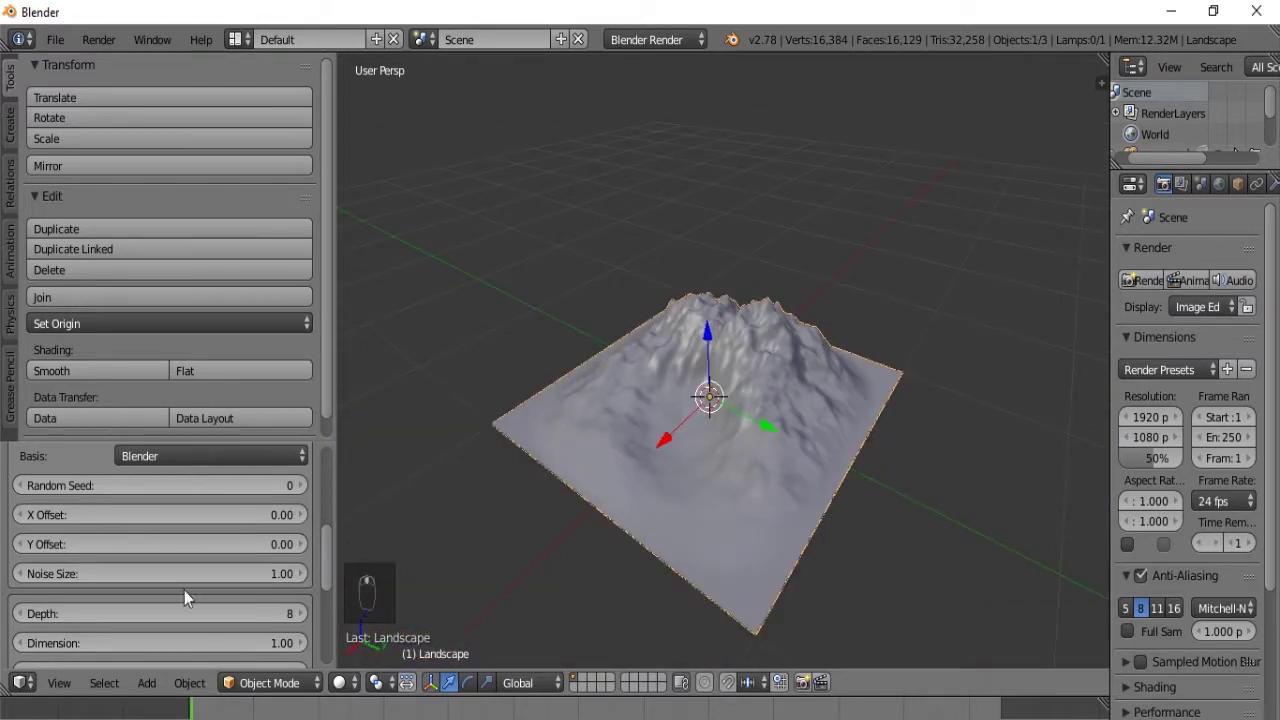
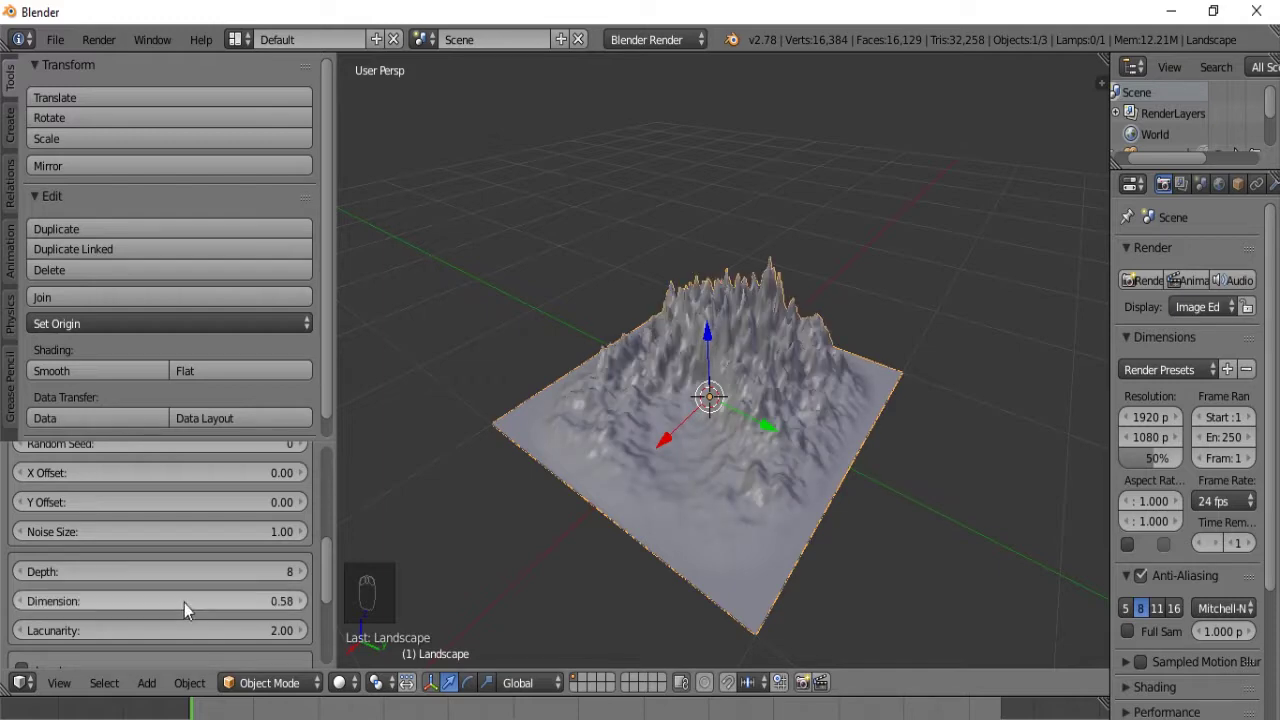
# Step: Orbit around the spiky and then plateau-shaped terrain variations
pyautogui.middleClick(745, 428)
pyautogui.middleClick(679, 406)
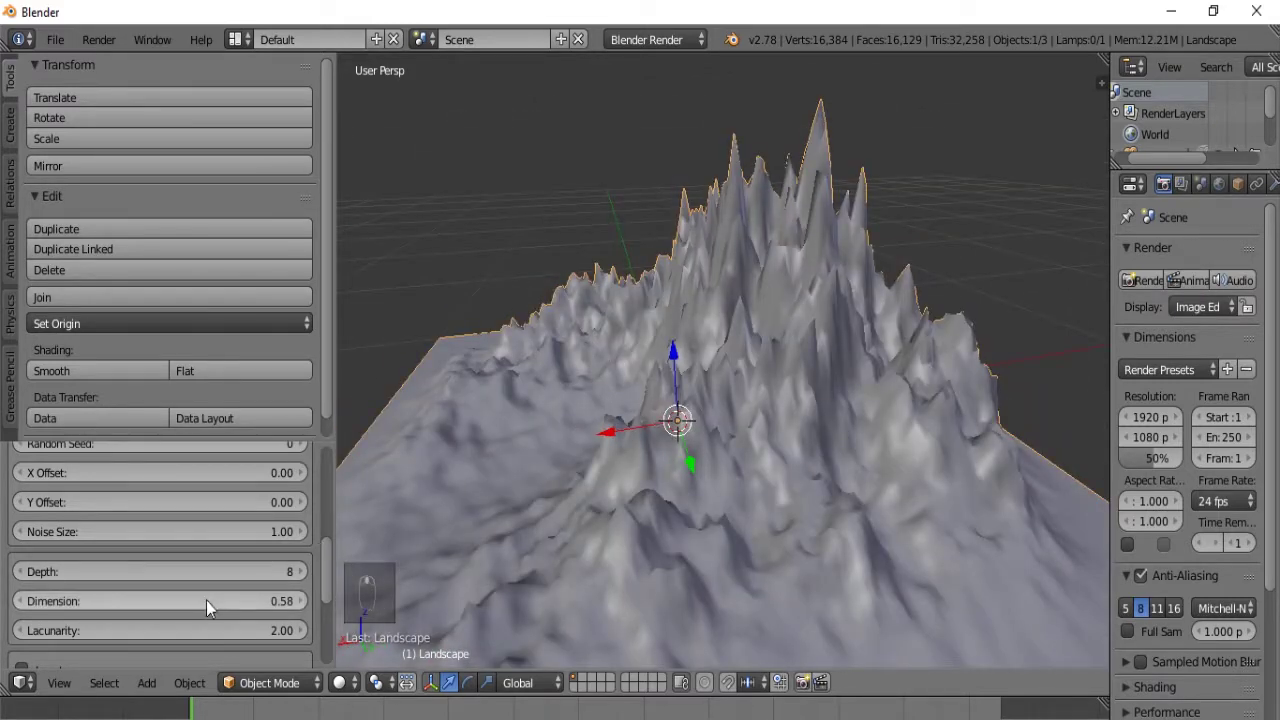
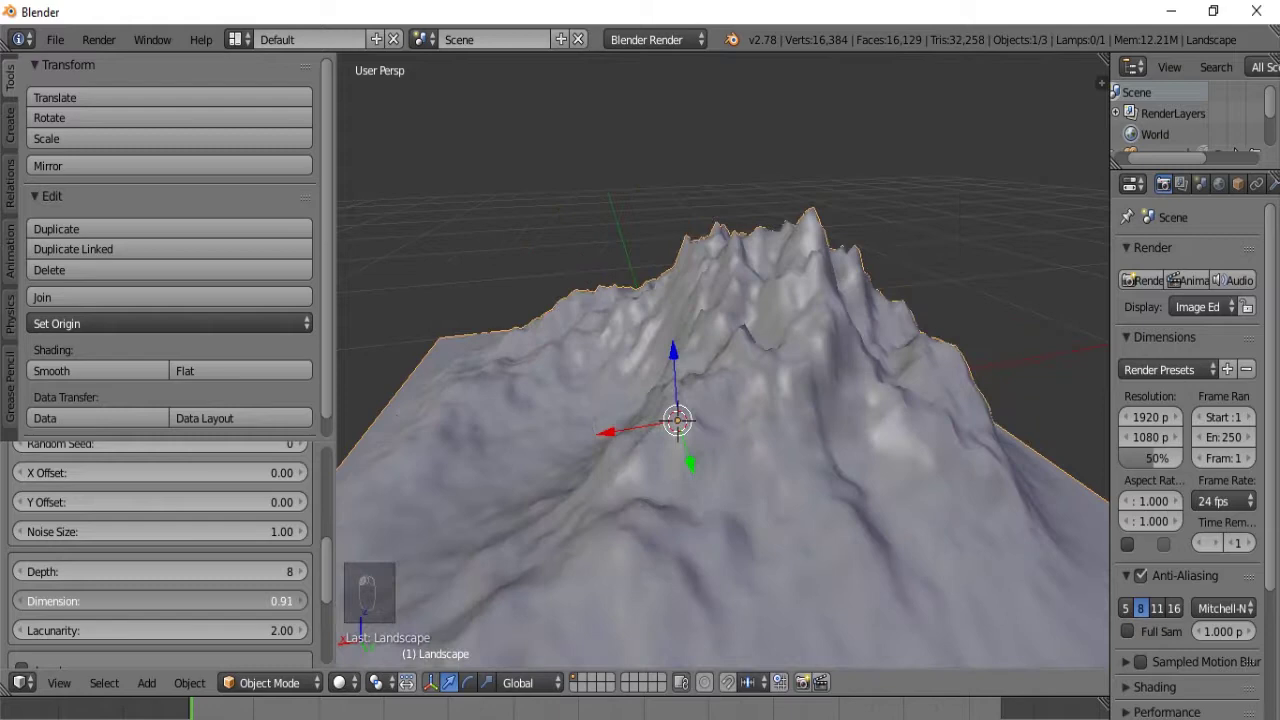
pyautogui.moveTo(629, 348); pyautogui.dragTo(560, 436)
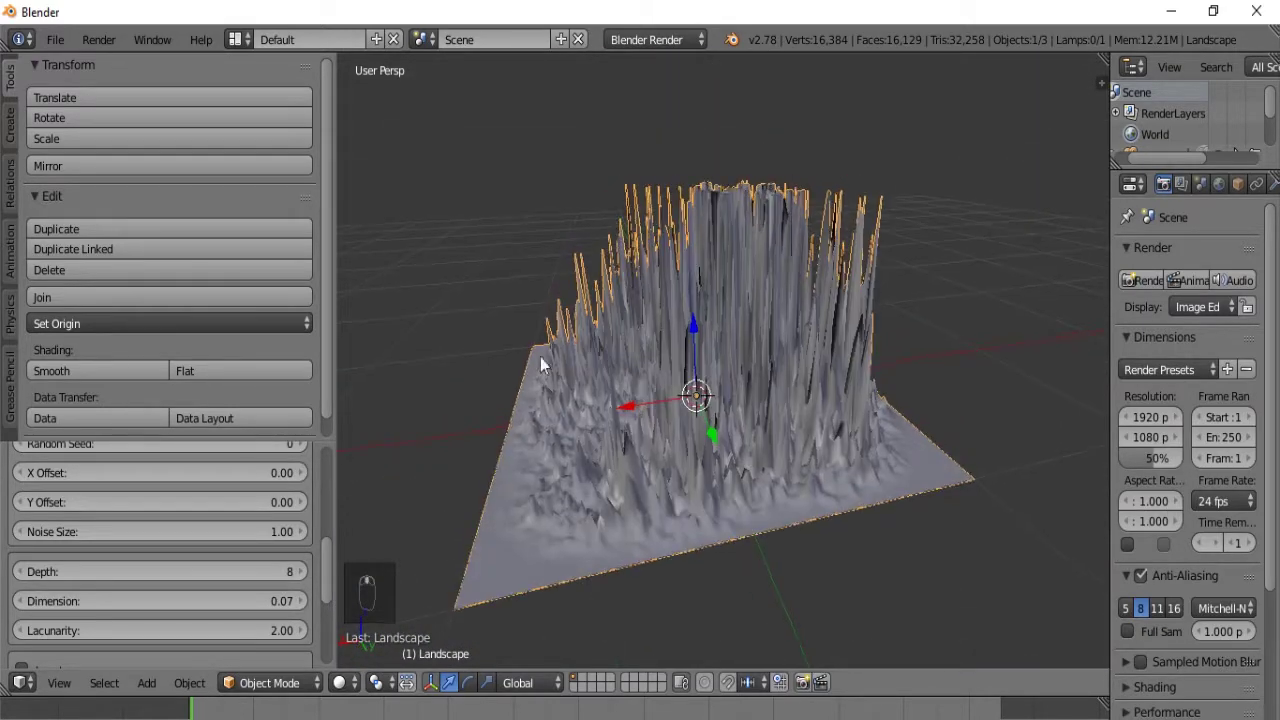
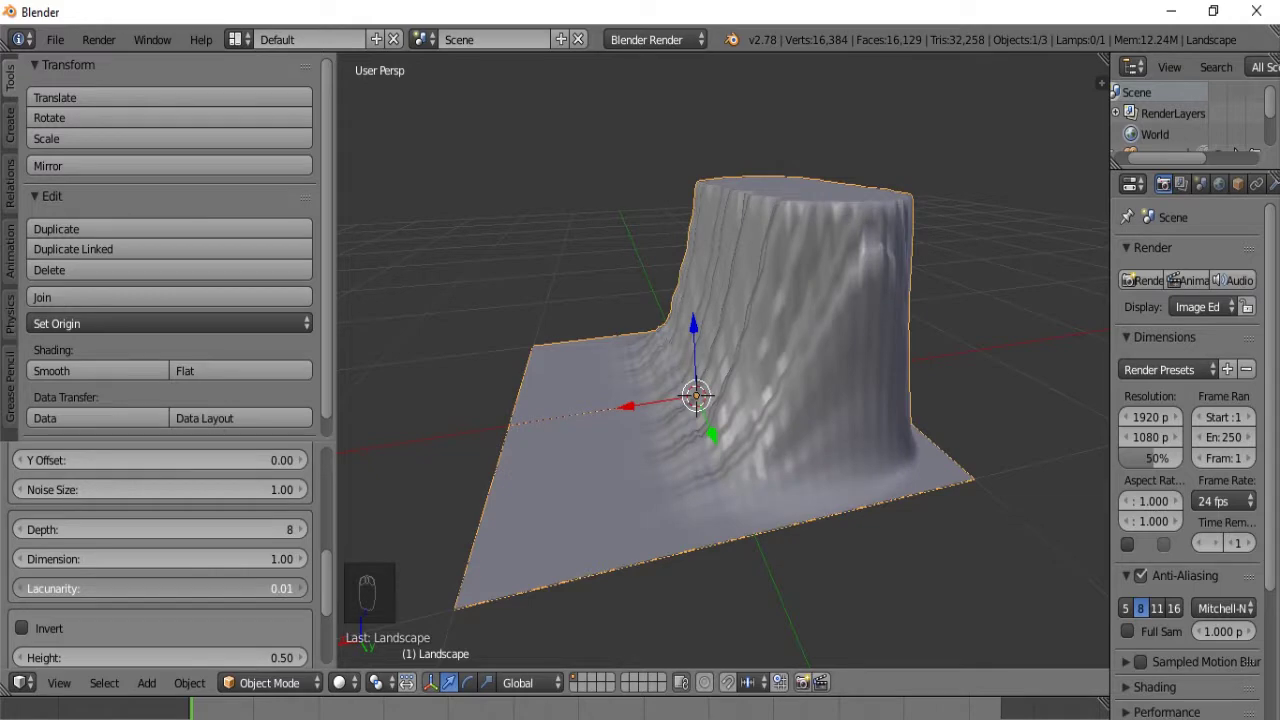
pyautogui.moveTo(676, 298); pyautogui.dragTo(934, 358)
pyautogui.moveTo(866, 327); pyautogui.dragTo(253, 654)
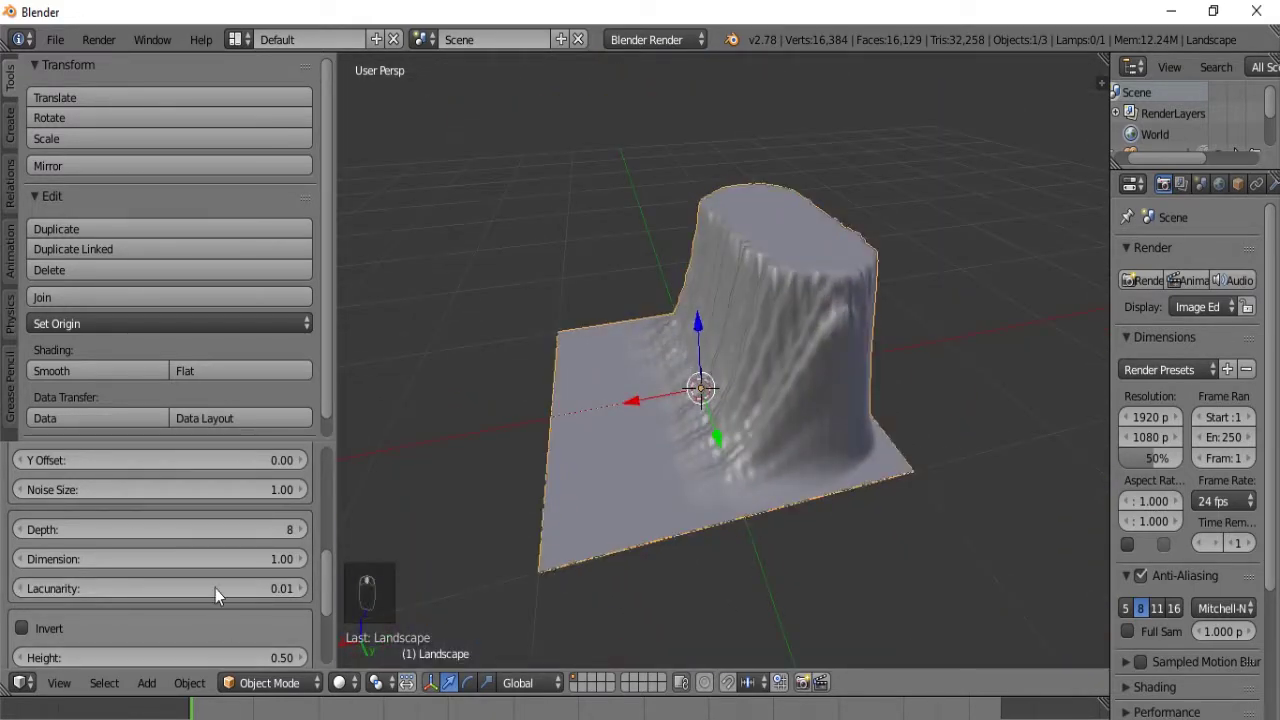
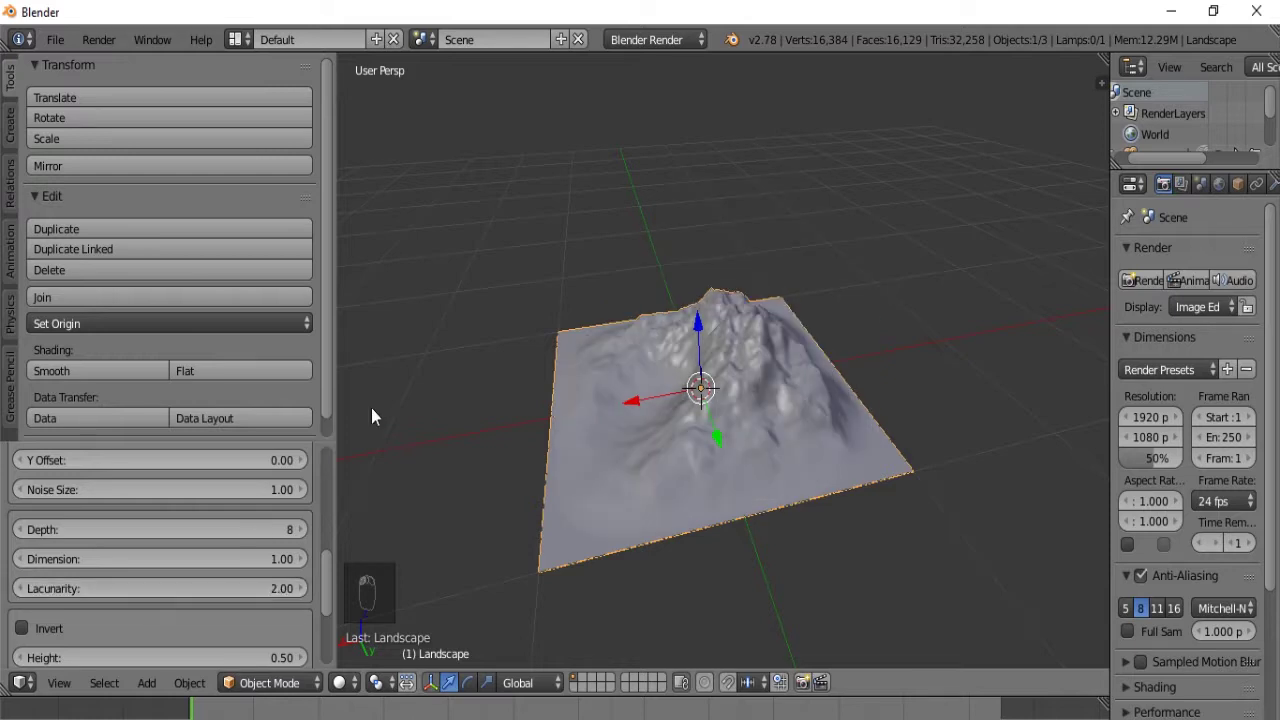
# Step: Orbit to the mountain's other side and zoom in on its slope
pyautogui.moveTo(623, 405); pyautogui.dragTo(733, 458)
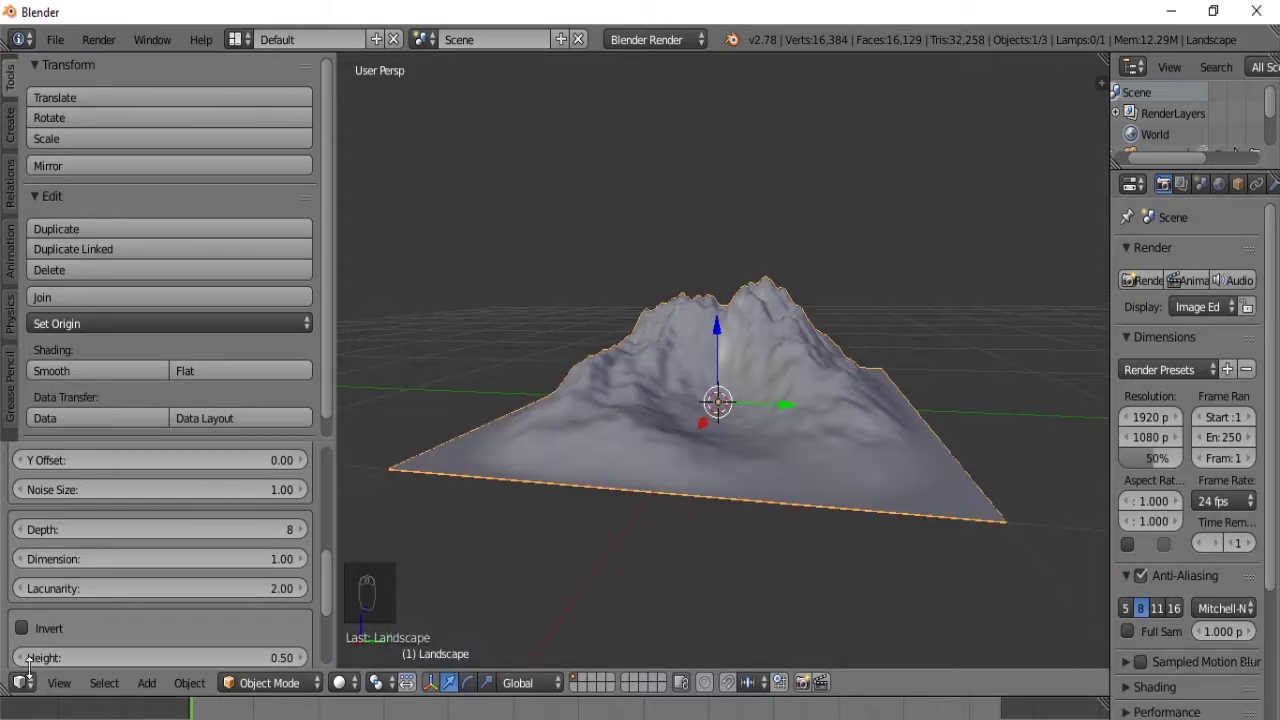
pyautogui.middleClick(606, 464)
pyautogui.moveTo(399, 494); pyautogui.dragTo(486, 493)
pyautogui.moveTo(486, 493); pyautogui.dragTo(578, 460)
pyautogui.moveTo(554, 460); pyautogui.dragTo(513, 454)
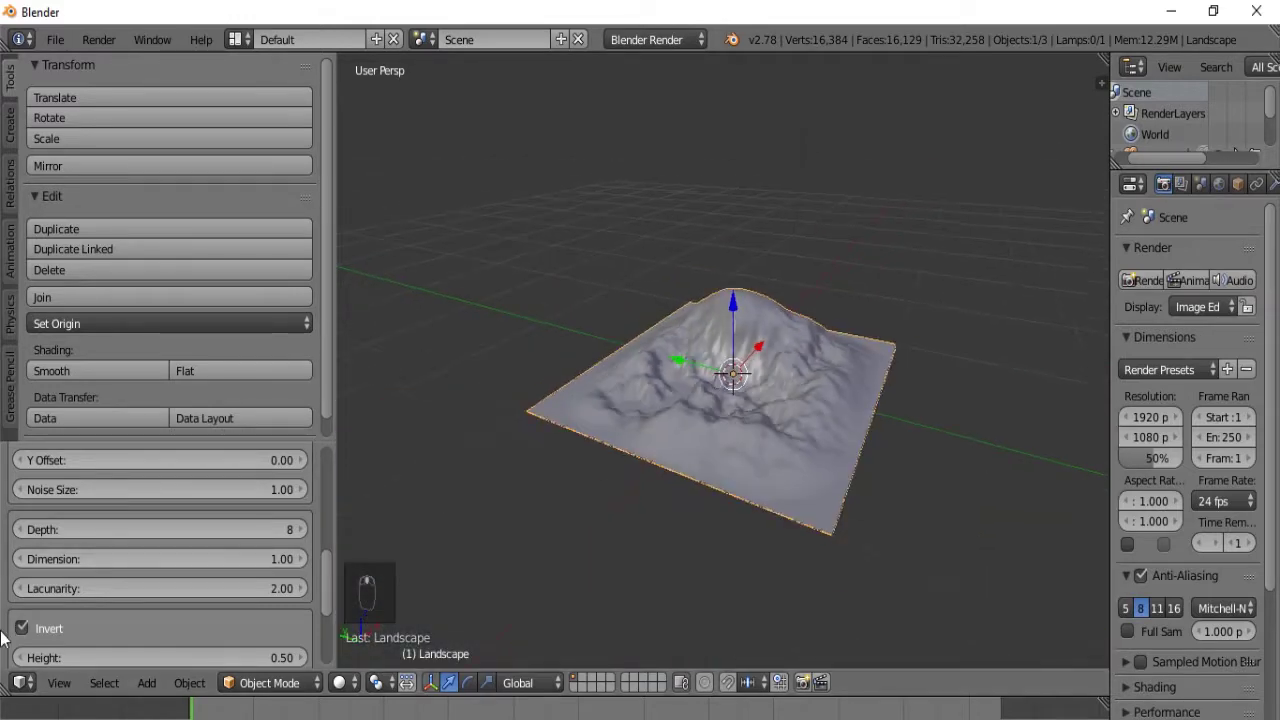
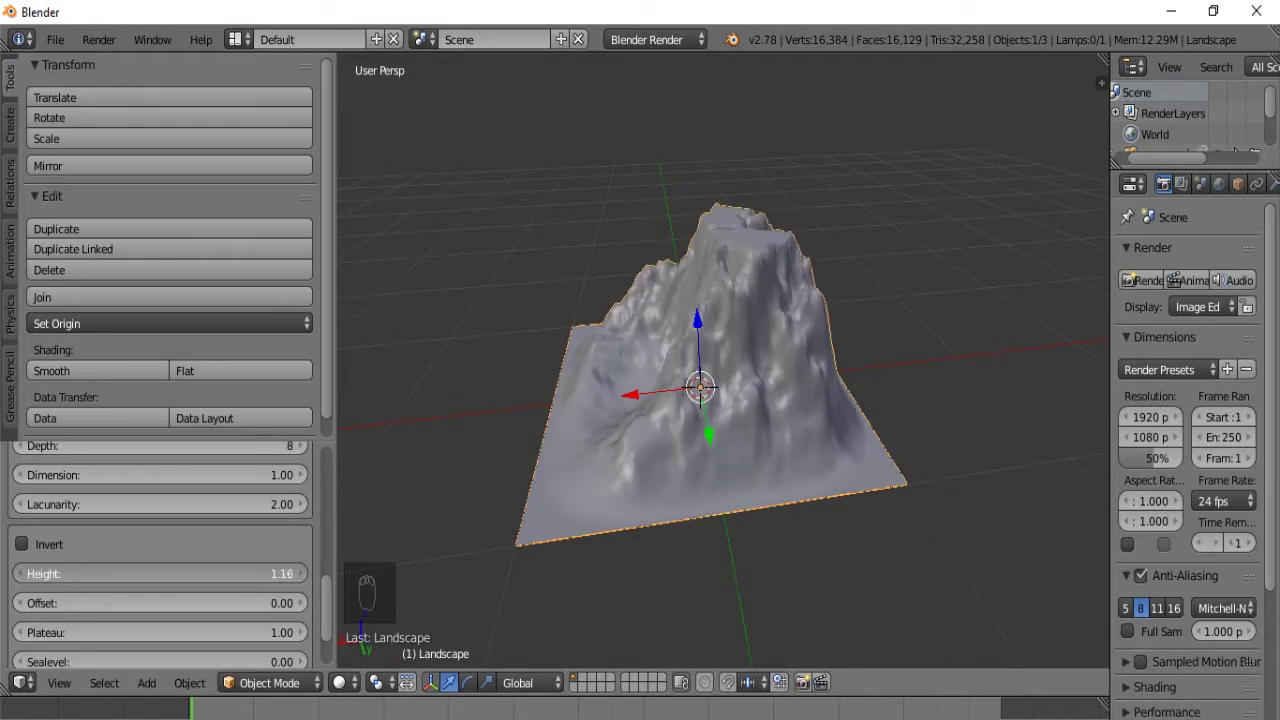
pyautogui.moveTo(727, 358); pyautogui.dragTo(243, 570)
pyautogui.moveTo(236, 575); pyautogui.dragTo(285, 551)
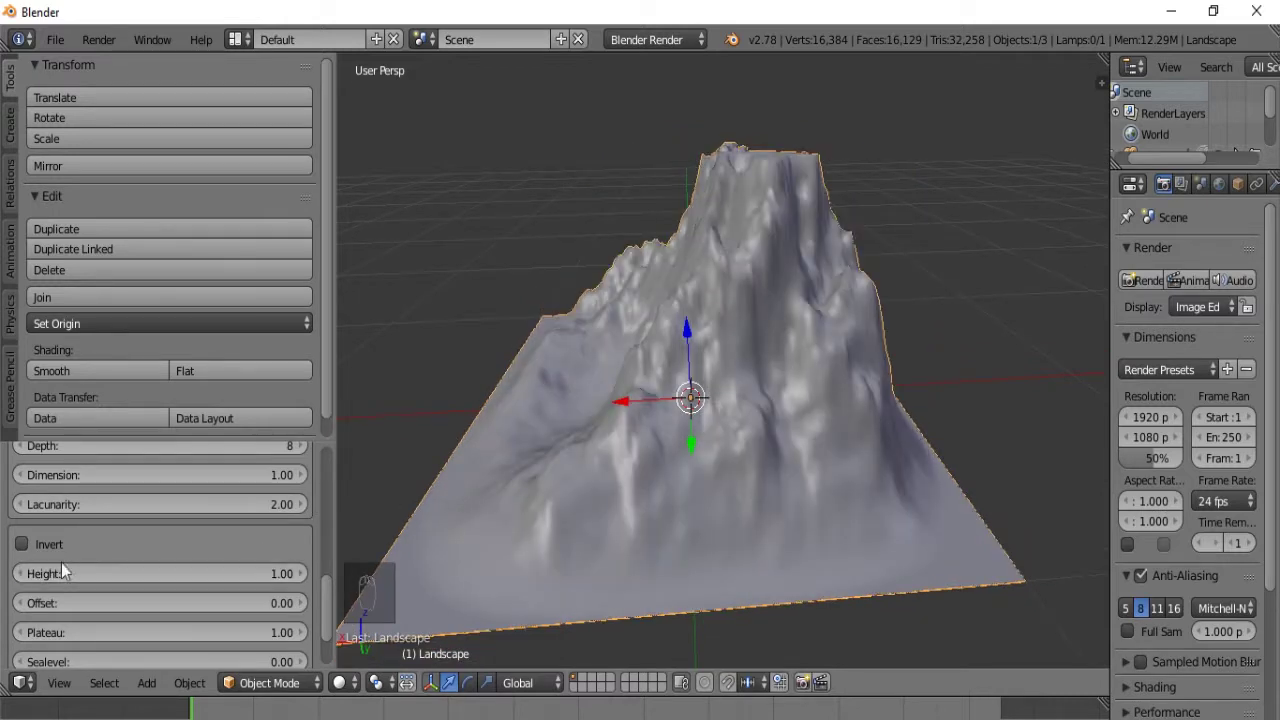
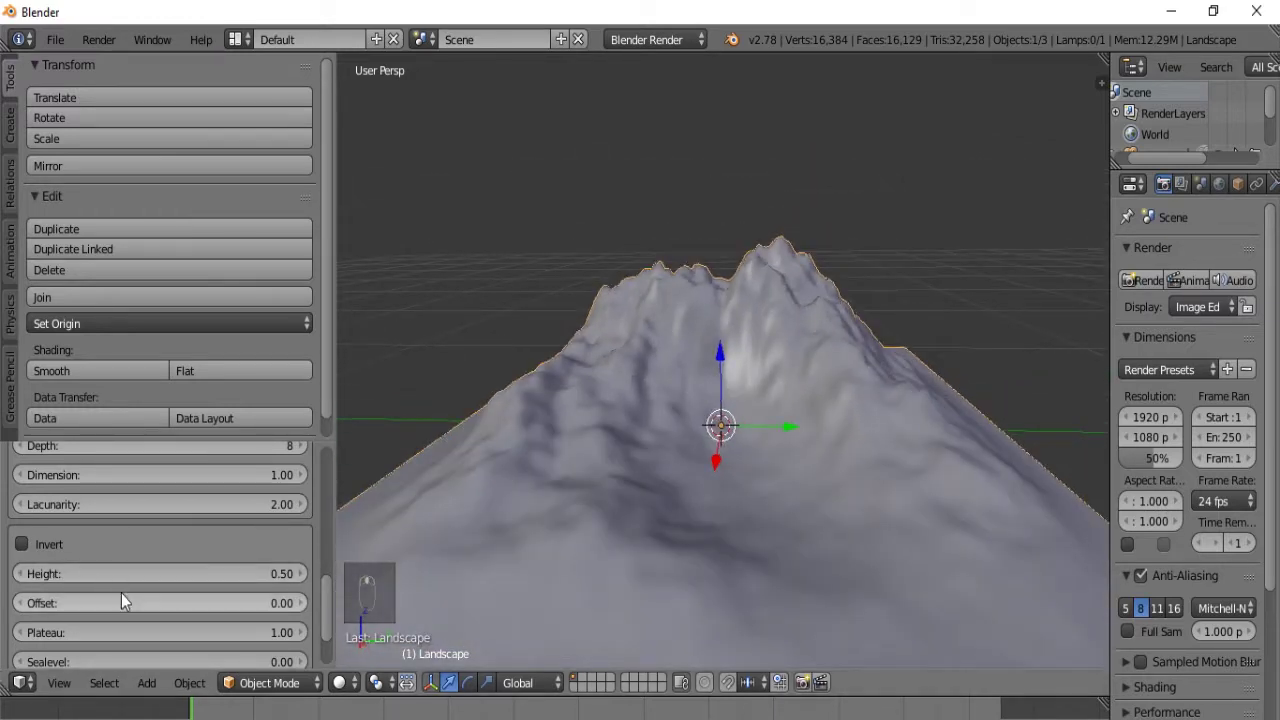
# Step: Orbit around the broad rugged terrain block to inspect it
pyautogui.moveTo(130, 601); pyautogui.dragTo(384, 452)
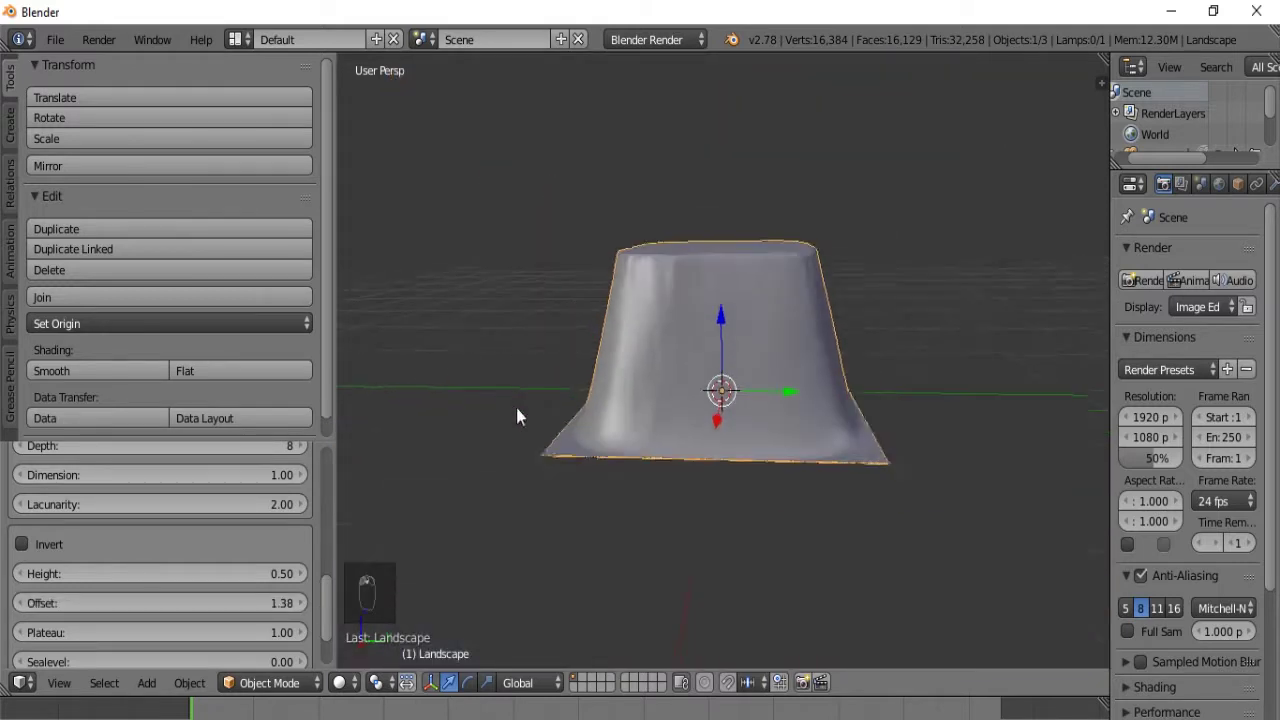
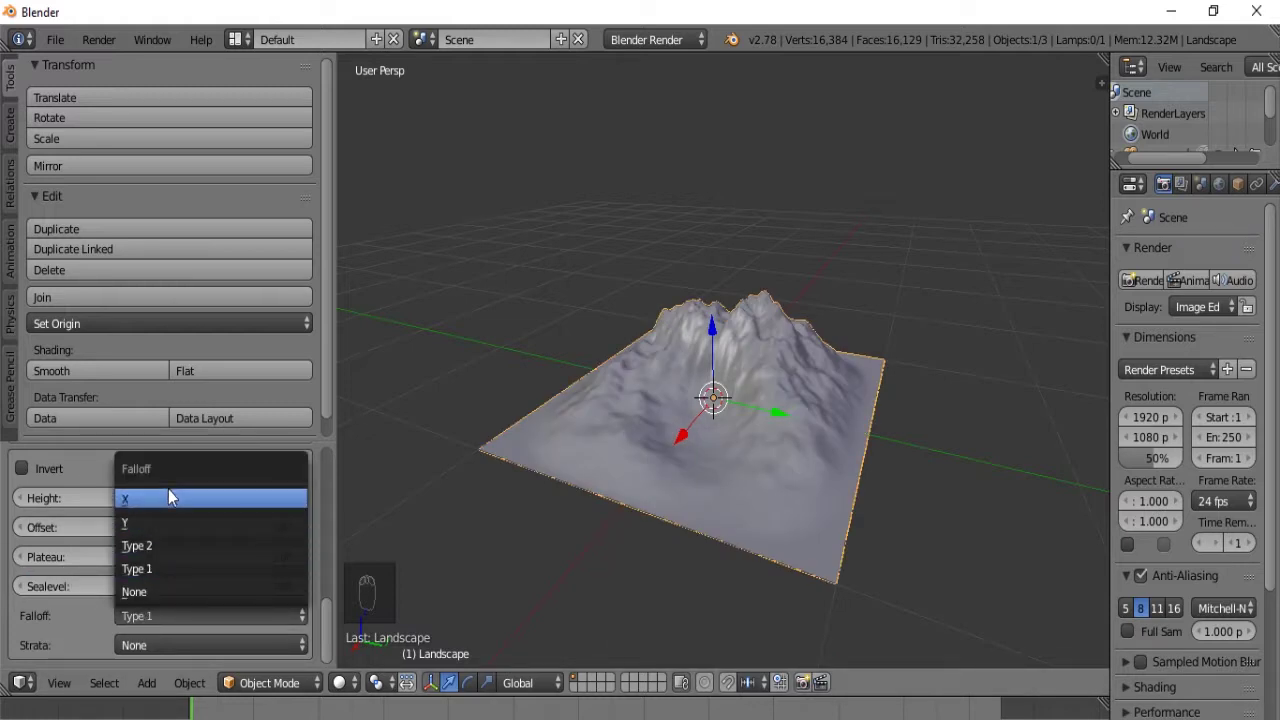
pyautogui.moveTo(152, 624); pyautogui.dragTo(48, 526)
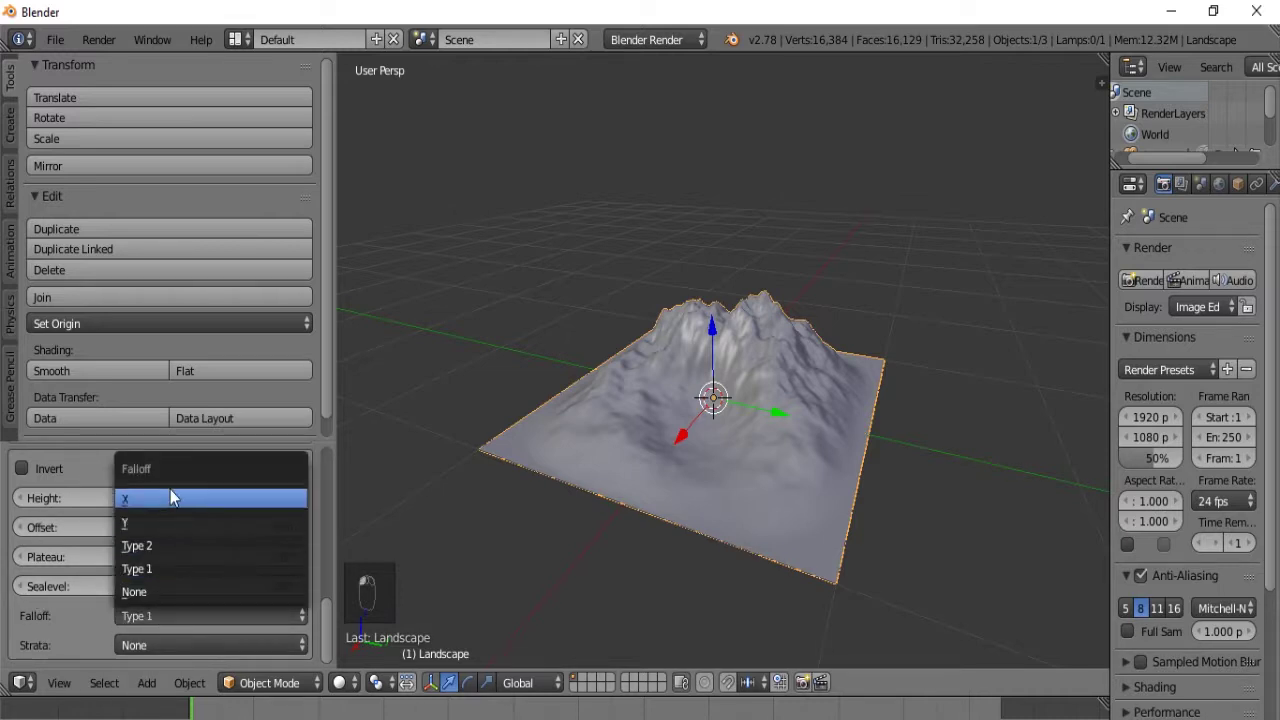
pyautogui.moveTo(977, 428); pyautogui.dragTo(871, 442)
pyautogui.moveTo(858, 444); pyautogui.dragTo(646, 387)
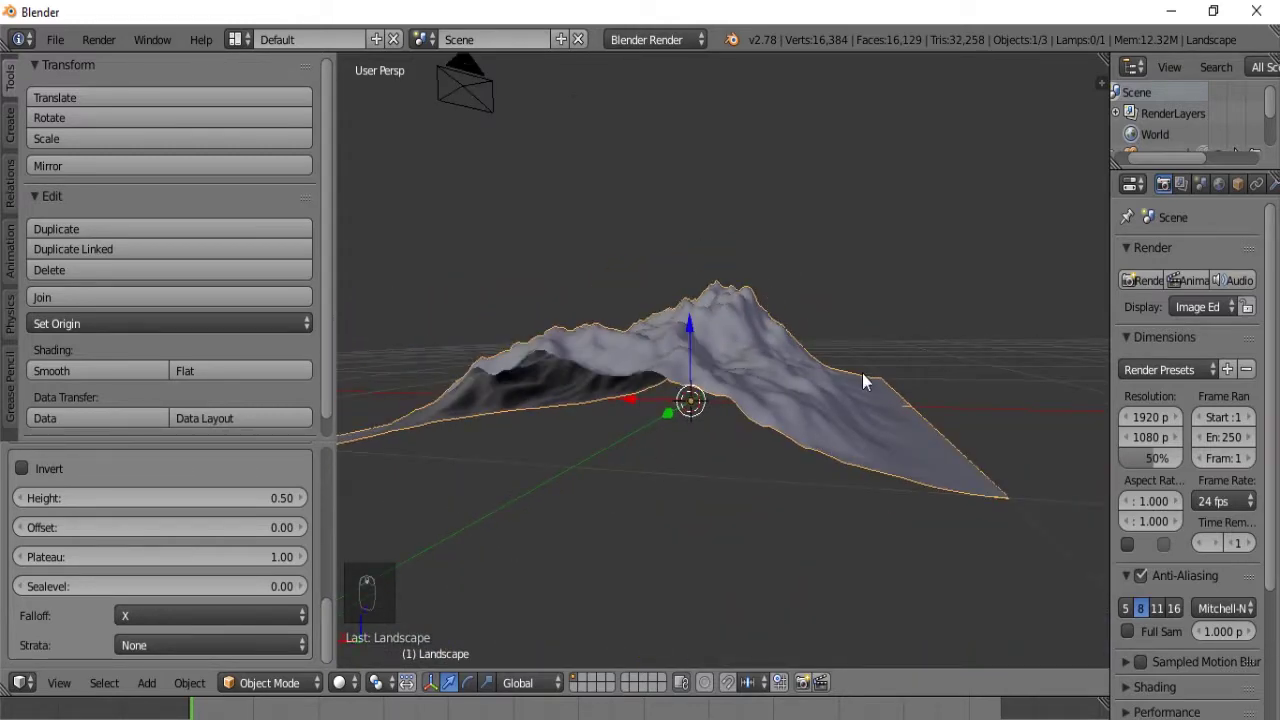
pyautogui.moveTo(798, 409); pyautogui.dragTo(598, 450)
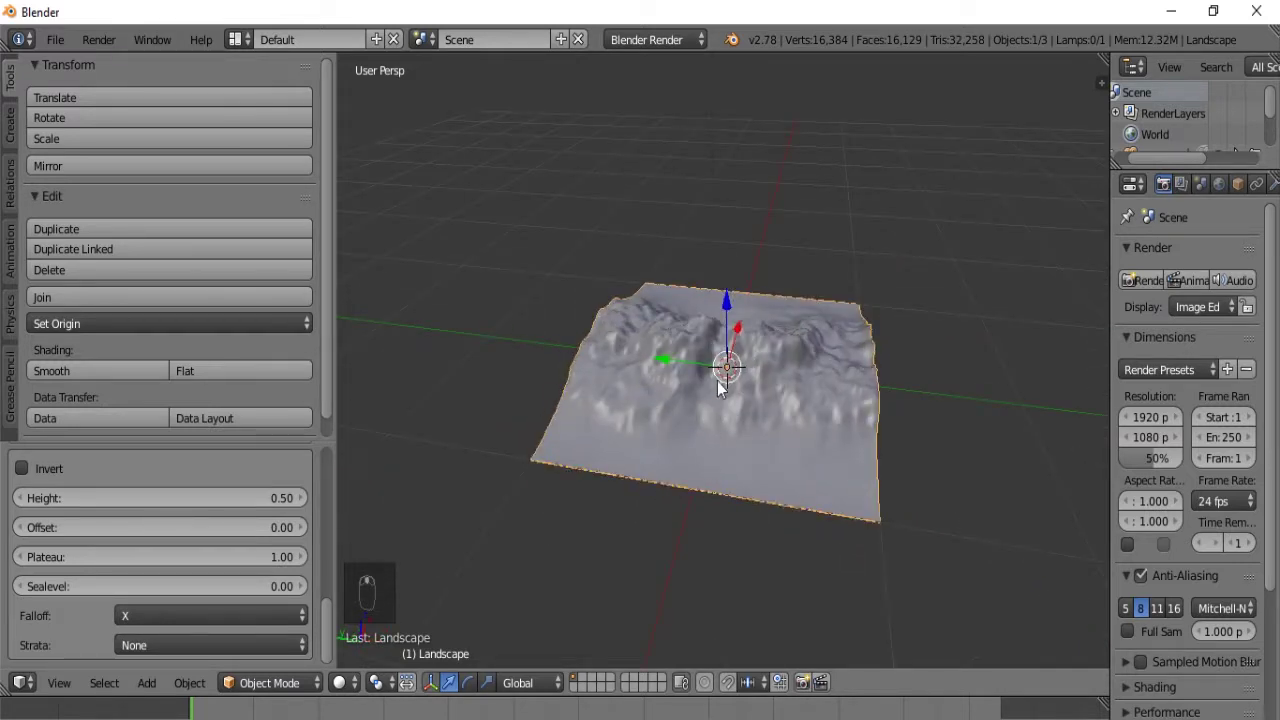
# Step: Duplicate the landscape, move the copy beside the first and rotate it
pyautogui.press('shift+d')
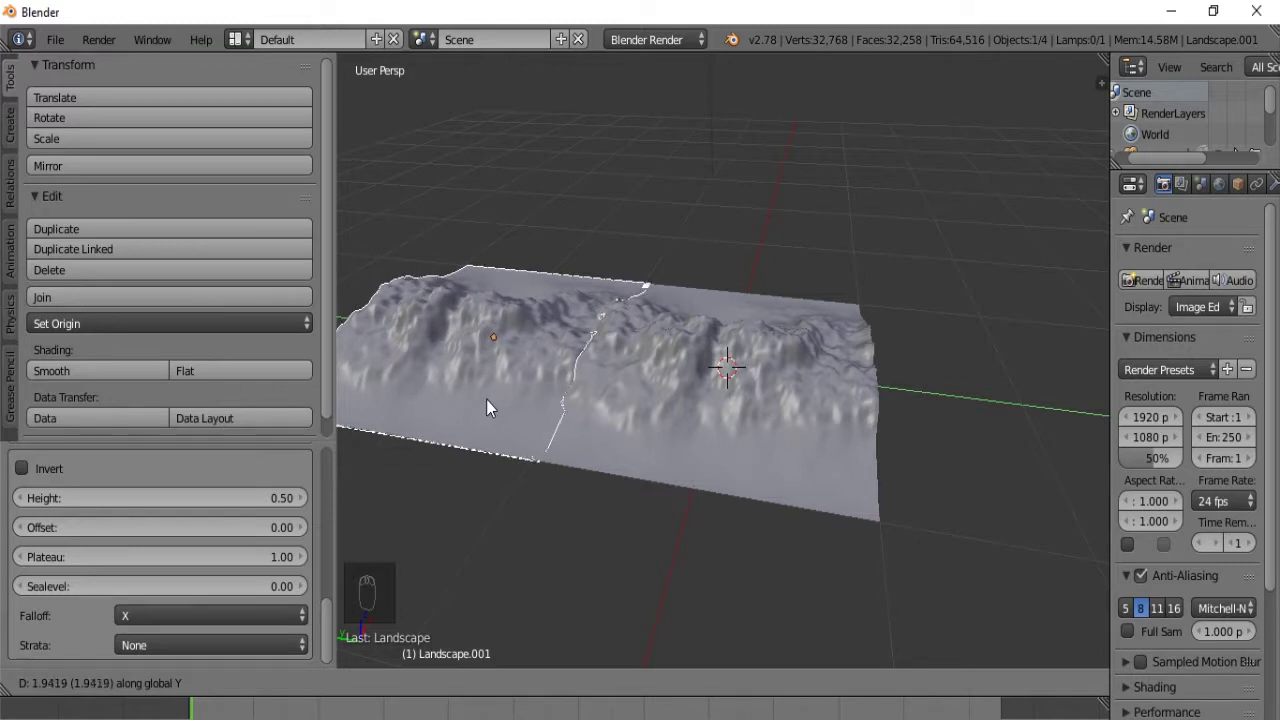
pyautogui.moveTo(486, 387); pyautogui.dragTo(518, 378)
pyautogui.moveTo(567, 364); pyautogui.dragTo(576, 409)
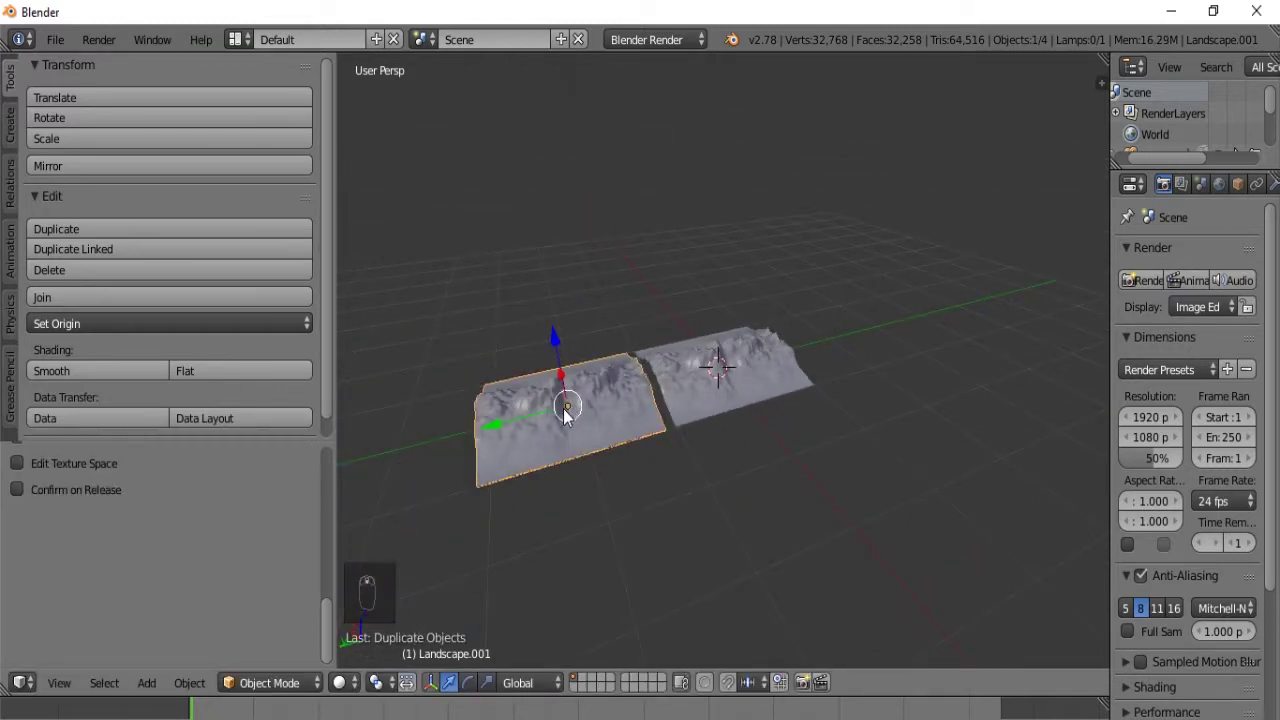
pyautogui.press('r')
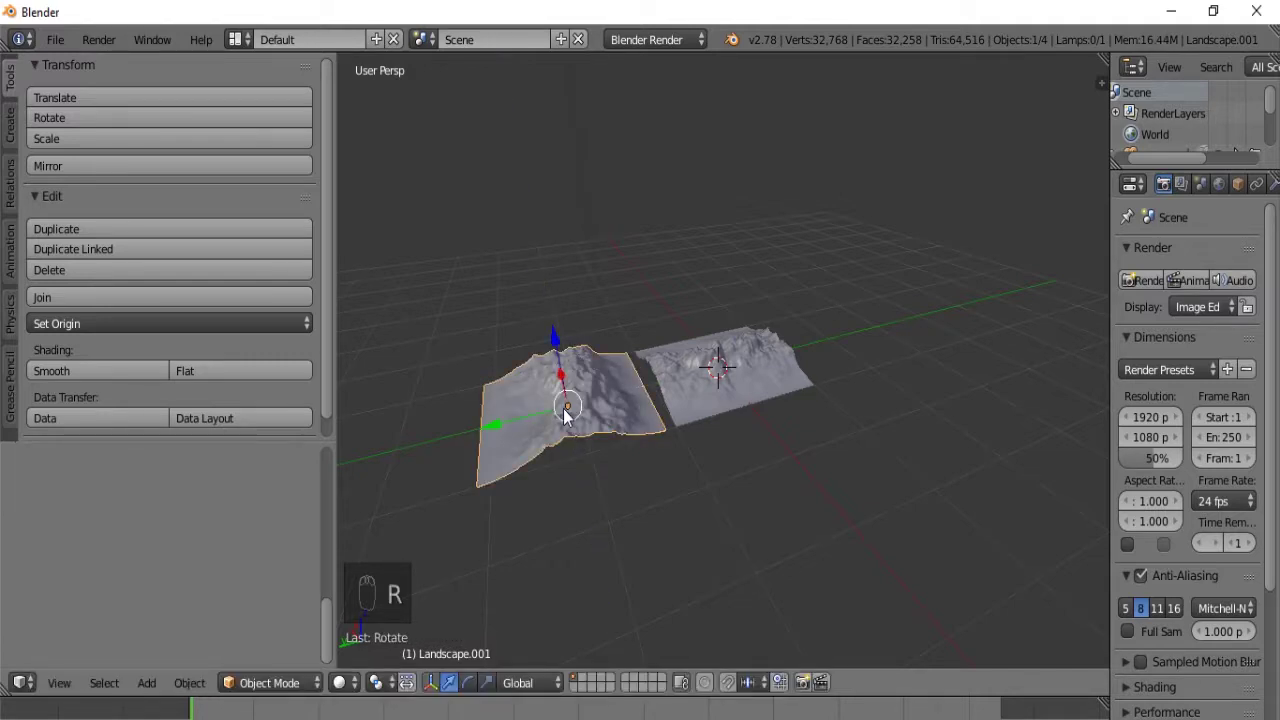
pyautogui.press('r')
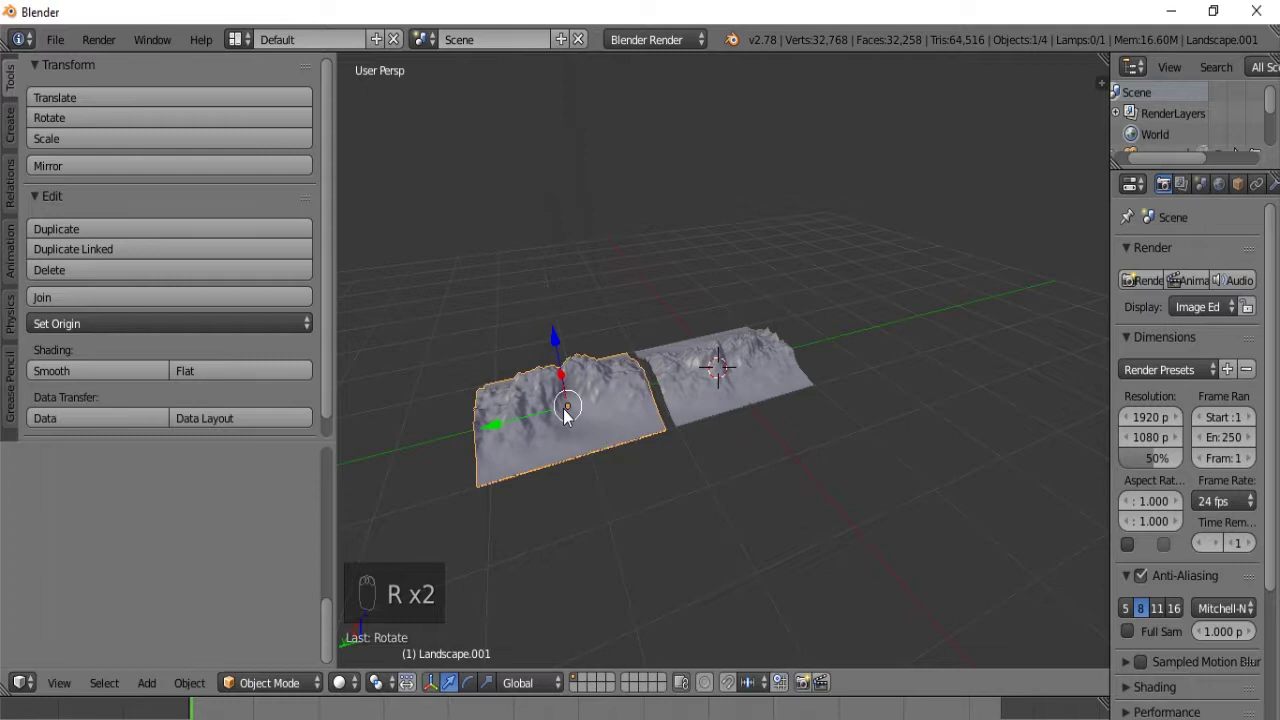
pyautogui.moveTo(571, 415); pyautogui.dragTo(502, 405)
# Step: Undo back through the edits so both landscape meshes are removed from the scene
pyautogui.press('ctrl+z')
pyautogui.press('ctrl+z')
pyautogui.press('ctrl+z')
pyautogui.press('ctrl+z')
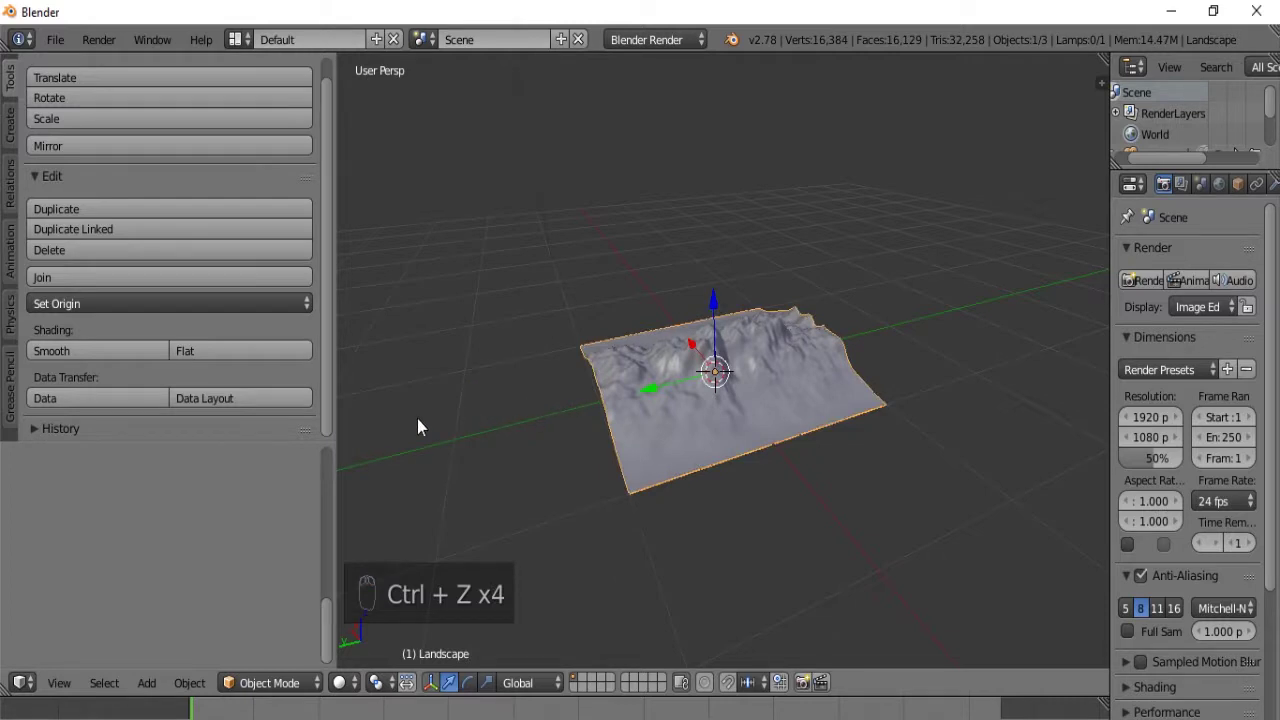
pyautogui.middleClick(279, 531)
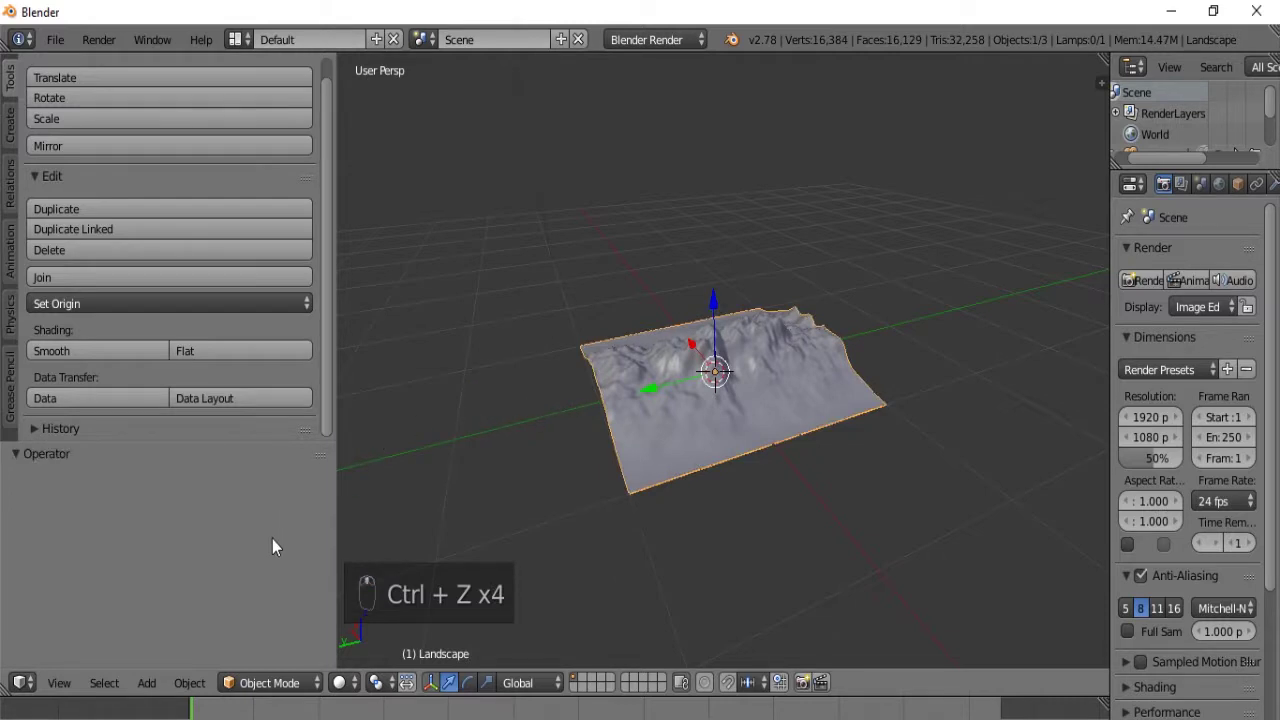
pyautogui.moveTo(693, 379); pyautogui.dragTo(113, 484)
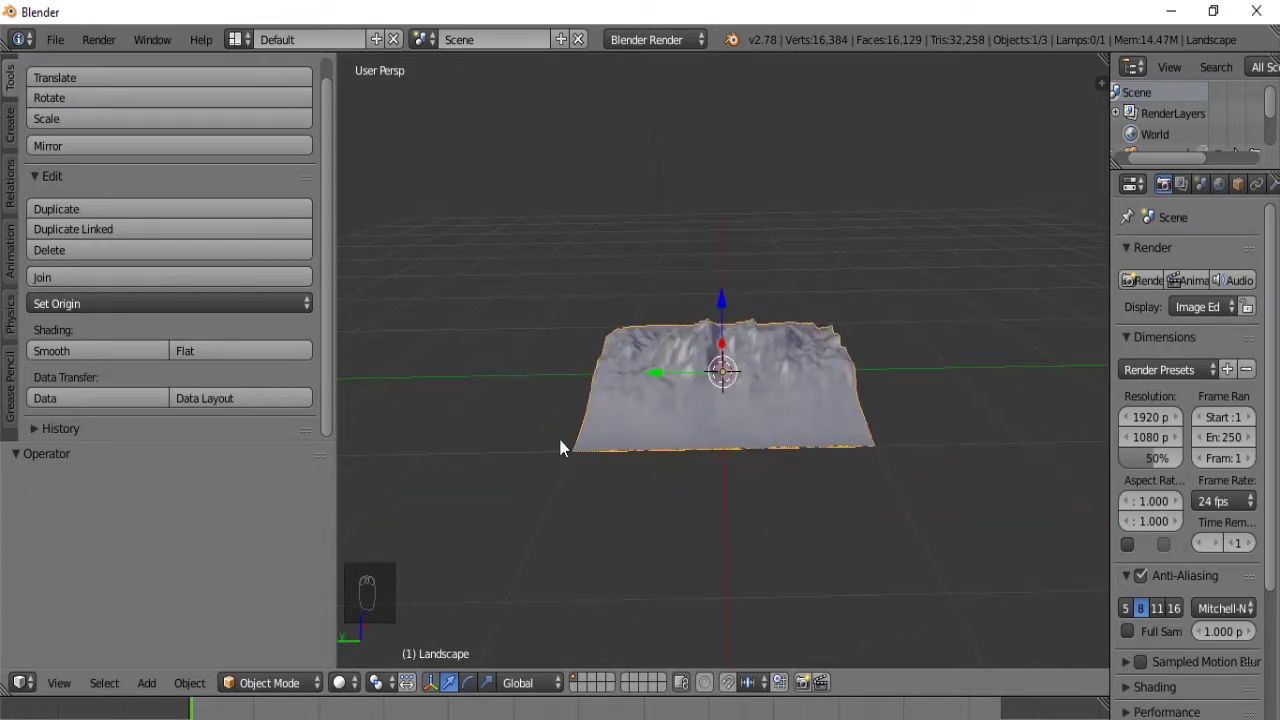
pyautogui.press('ctrl+z')
# Step: Add a fresh Landscape mesh and orbit around the new terrain
pyautogui.press('shift+a')
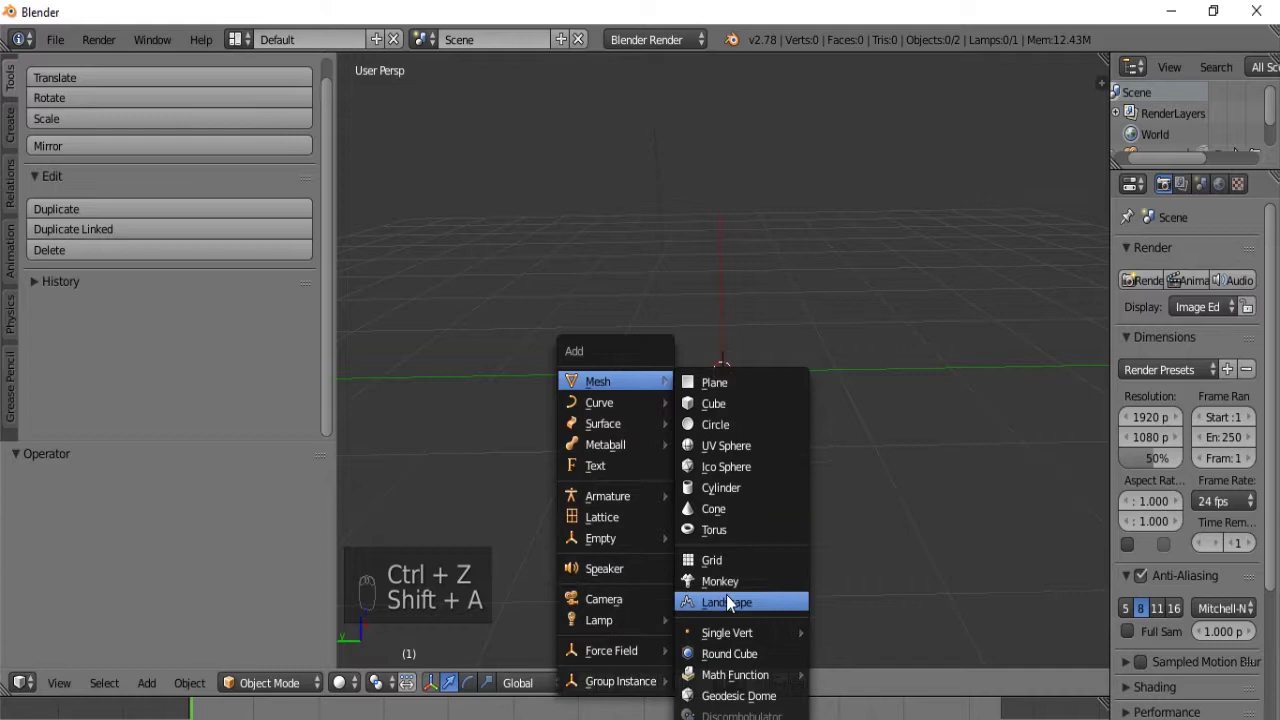
pyautogui.moveTo(797, 426); pyautogui.dragTo(689, 403)
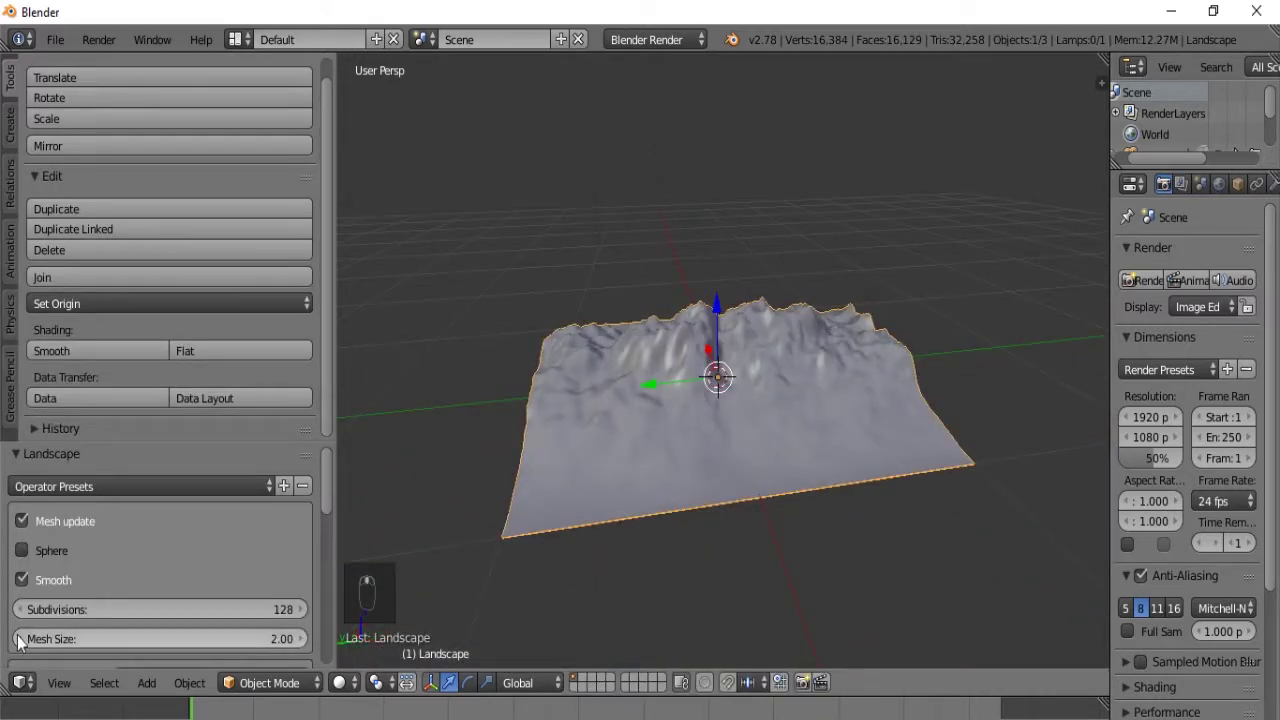
pyautogui.middleClick(141, 581)
pyautogui.middleClick(134, 553)
pyautogui.moveTo(134, 554); pyautogui.dragTo(109, 597)
pyautogui.moveTo(163, 625); pyautogui.dragTo(688, 466)
pyautogui.moveTo(715, 460); pyautogui.dragTo(701, 449)
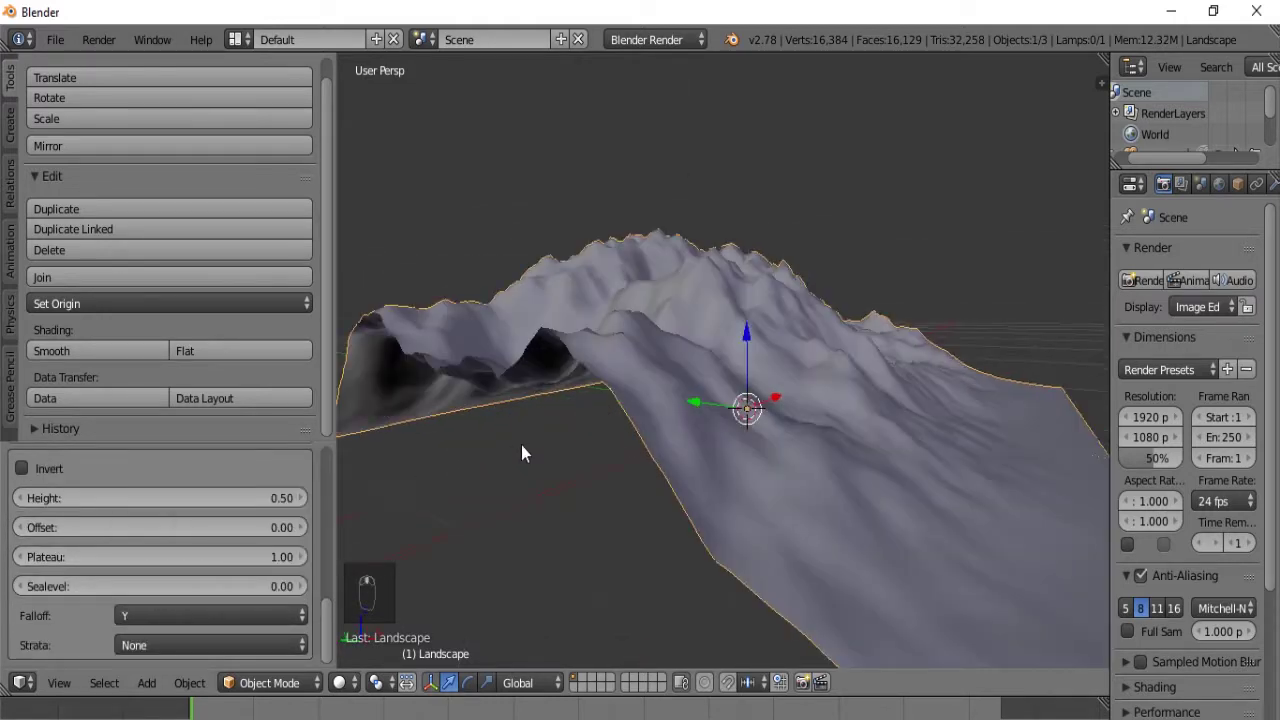
# Step: Make the terrain a jagged mountain with a flattening edge Falloff onto a square base
pyautogui.moveTo(266, 629); pyautogui.dragTo(183, 550)
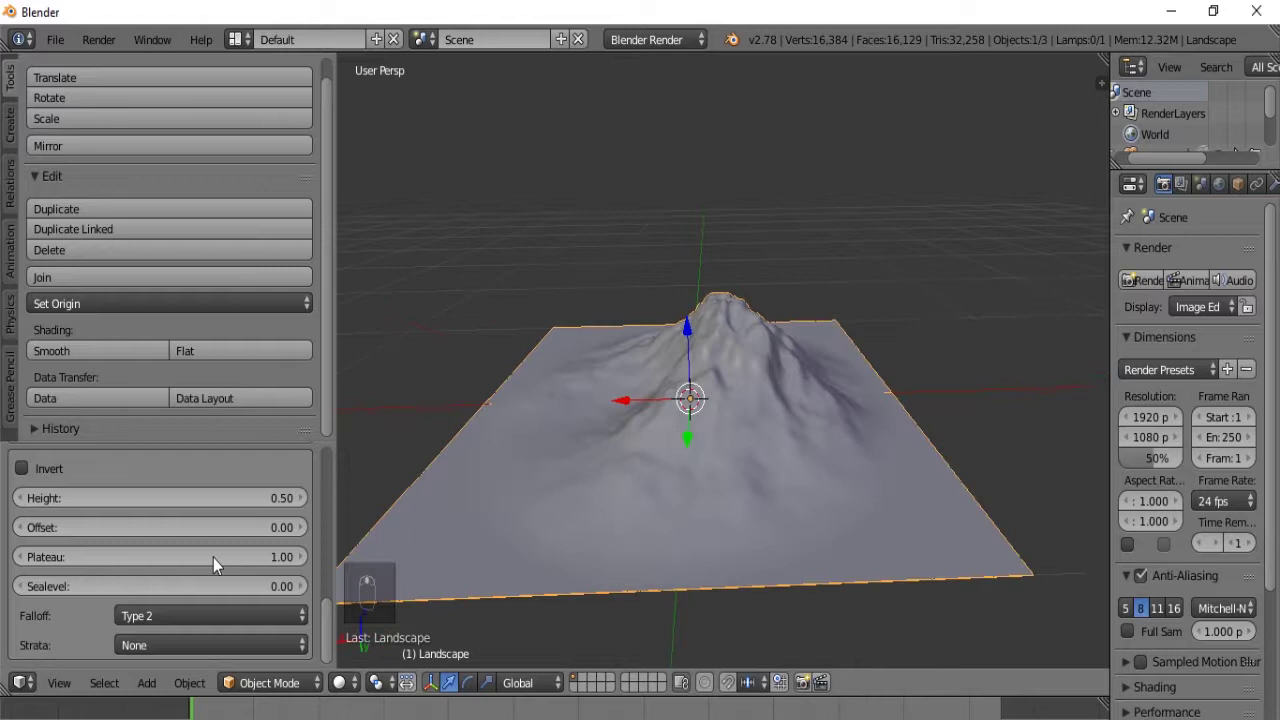
pyautogui.click(189, 583)
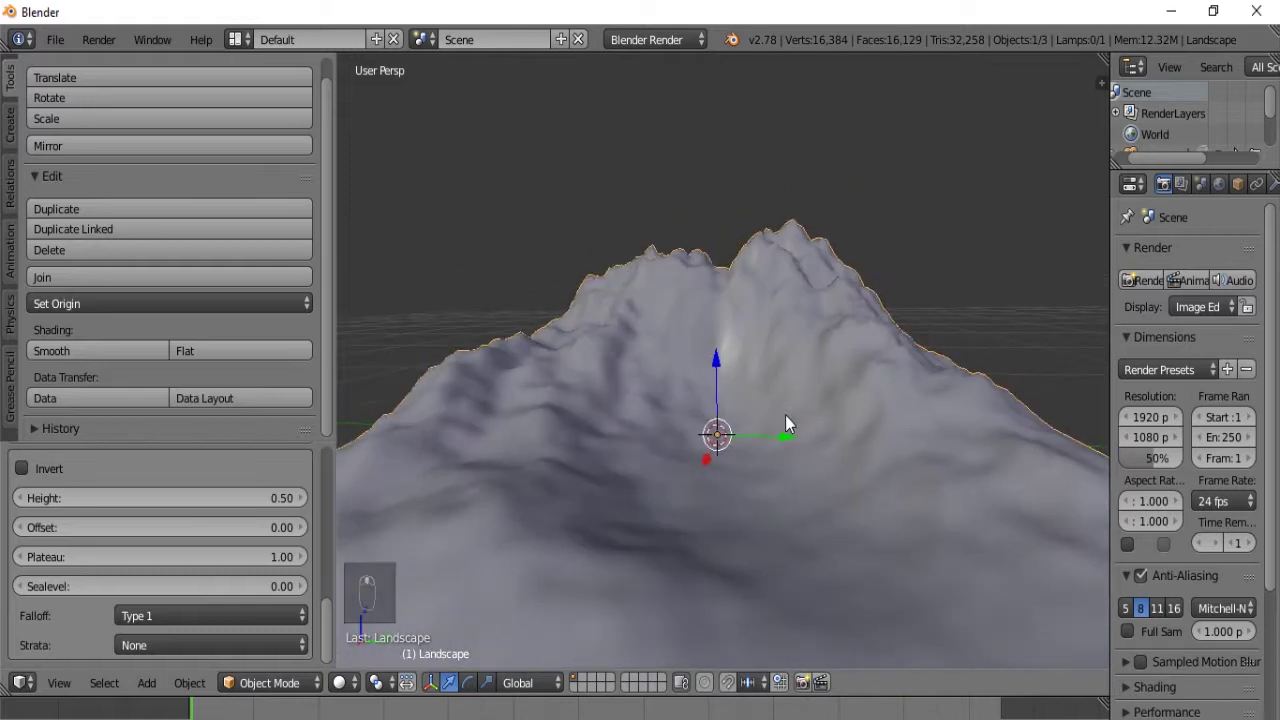
pyautogui.click(185, 624)
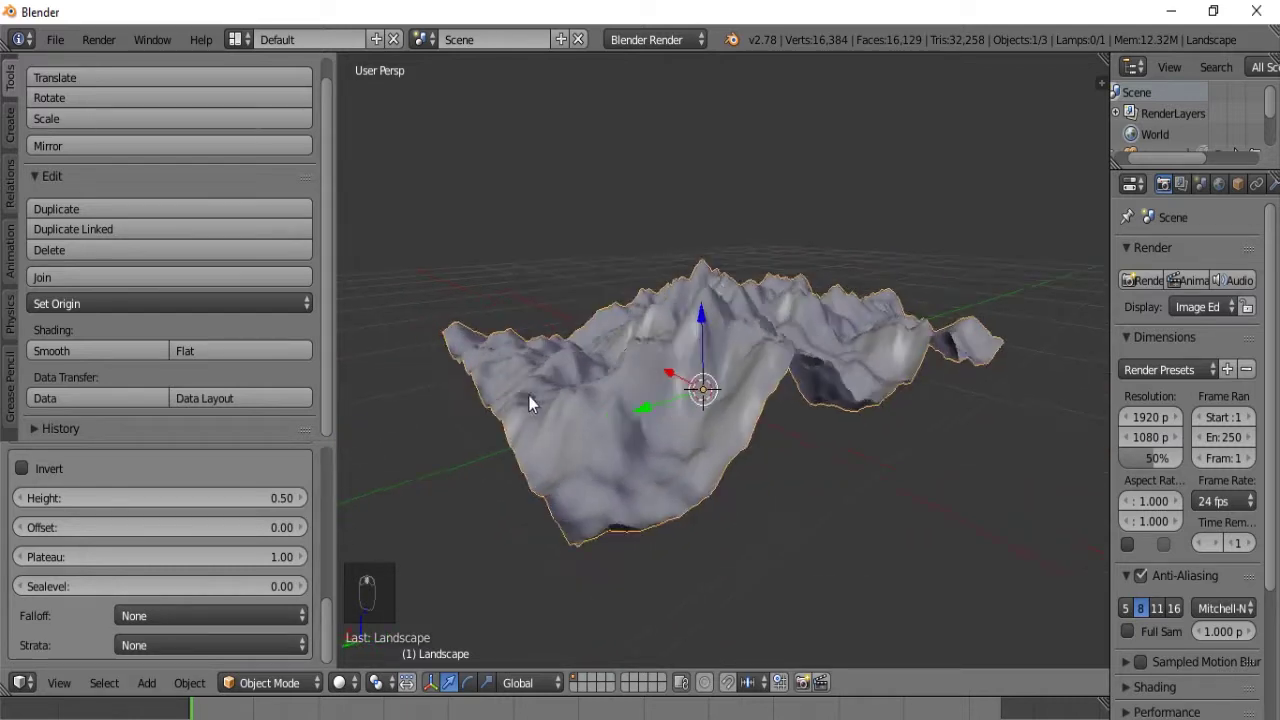
pyautogui.moveTo(220, 622); pyautogui.dragTo(169, 569)
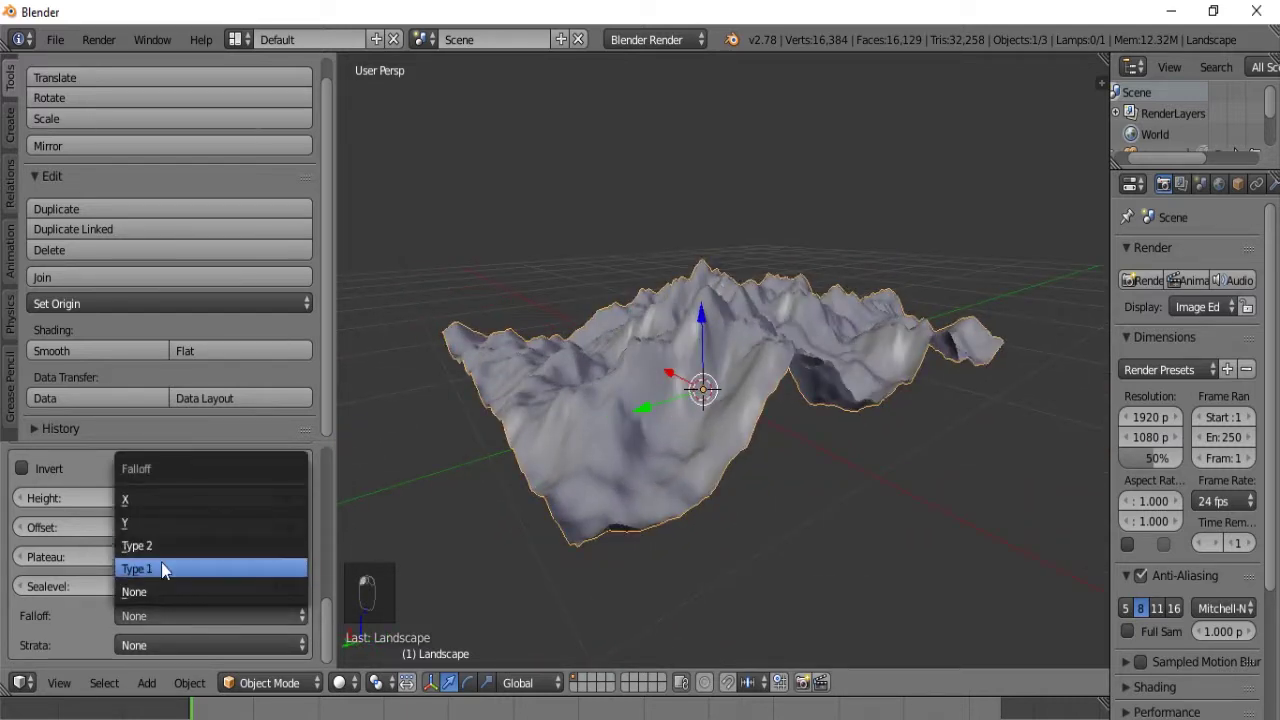
pyautogui.moveTo(47, 636); pyautogui.dragTo(73, 603)
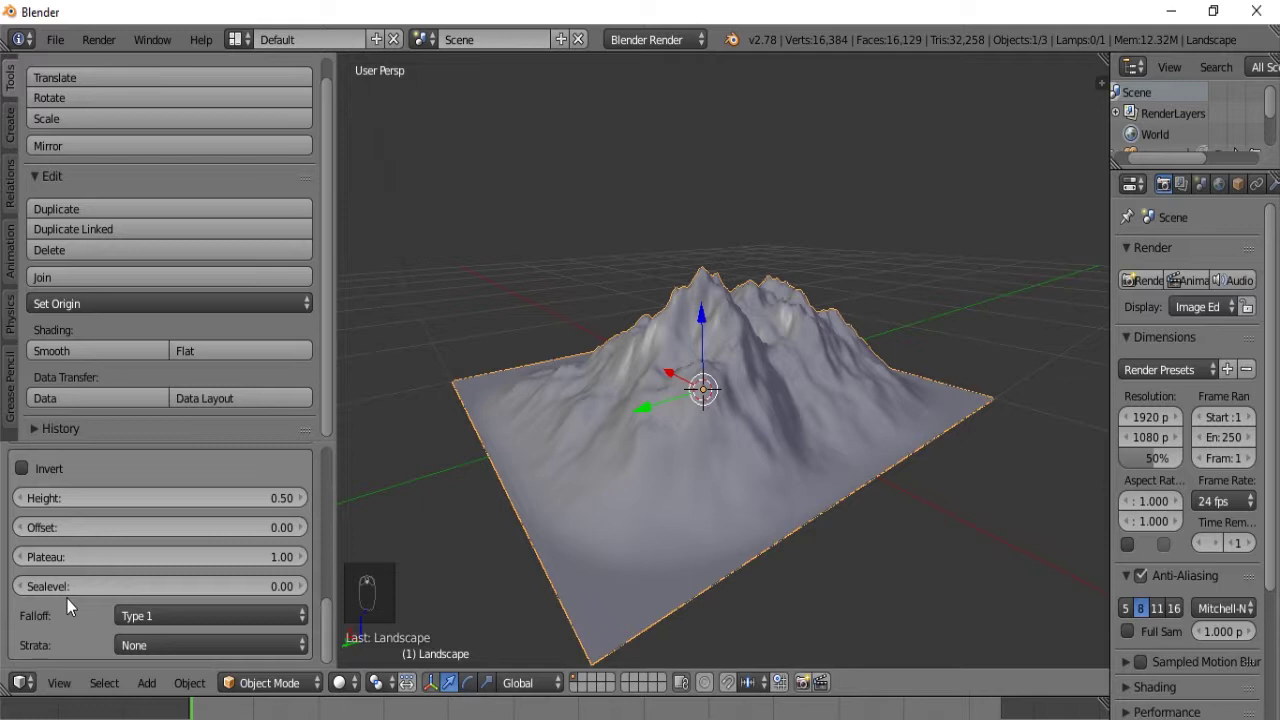
# Step: Flatten the terrain Height into a plateau and add a new material to the landscape
pyautogui.moveTo(148, 645); pyautogui.dragTo(150, 603)
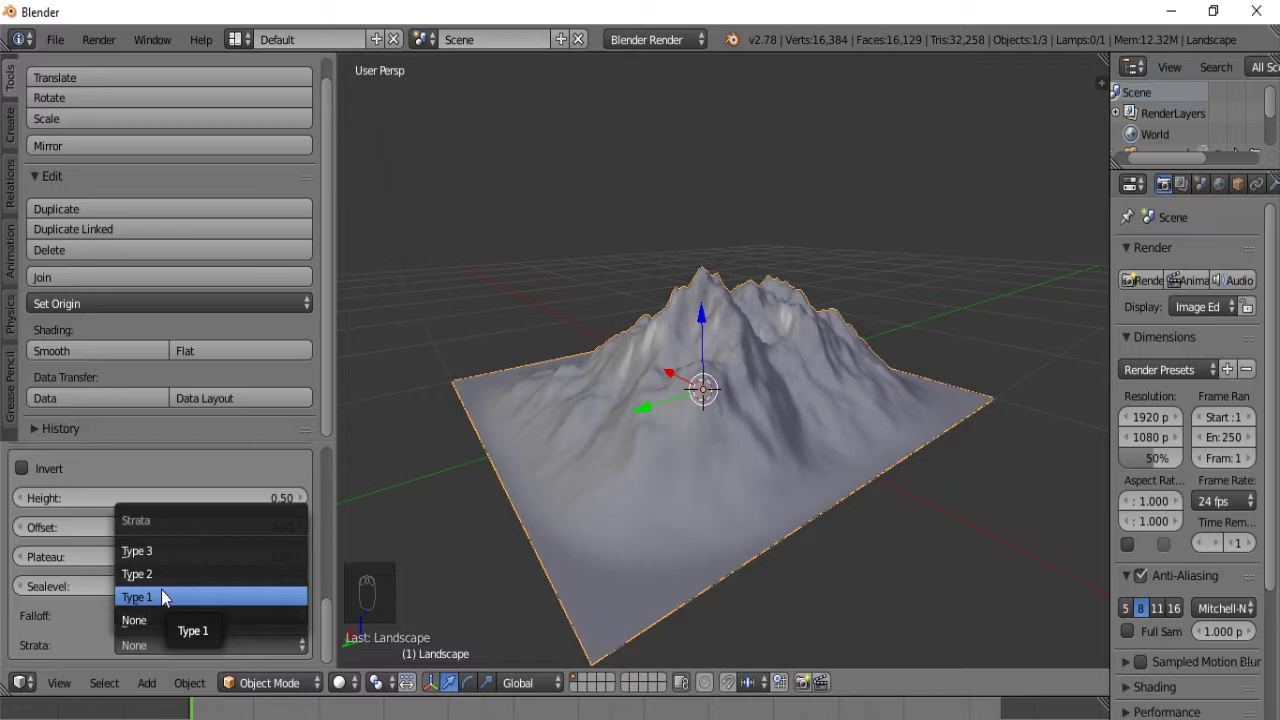
pyautogui.middleClick(419, 324)
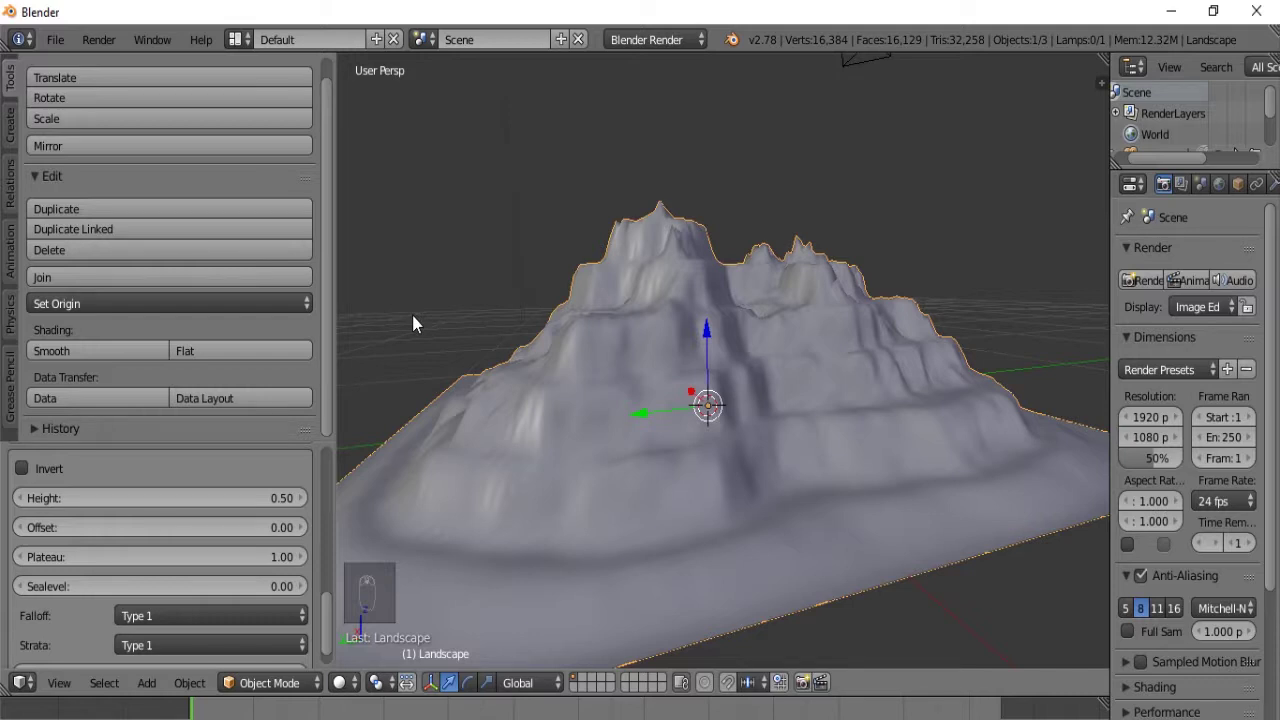
pyautogui.click(120, 656)
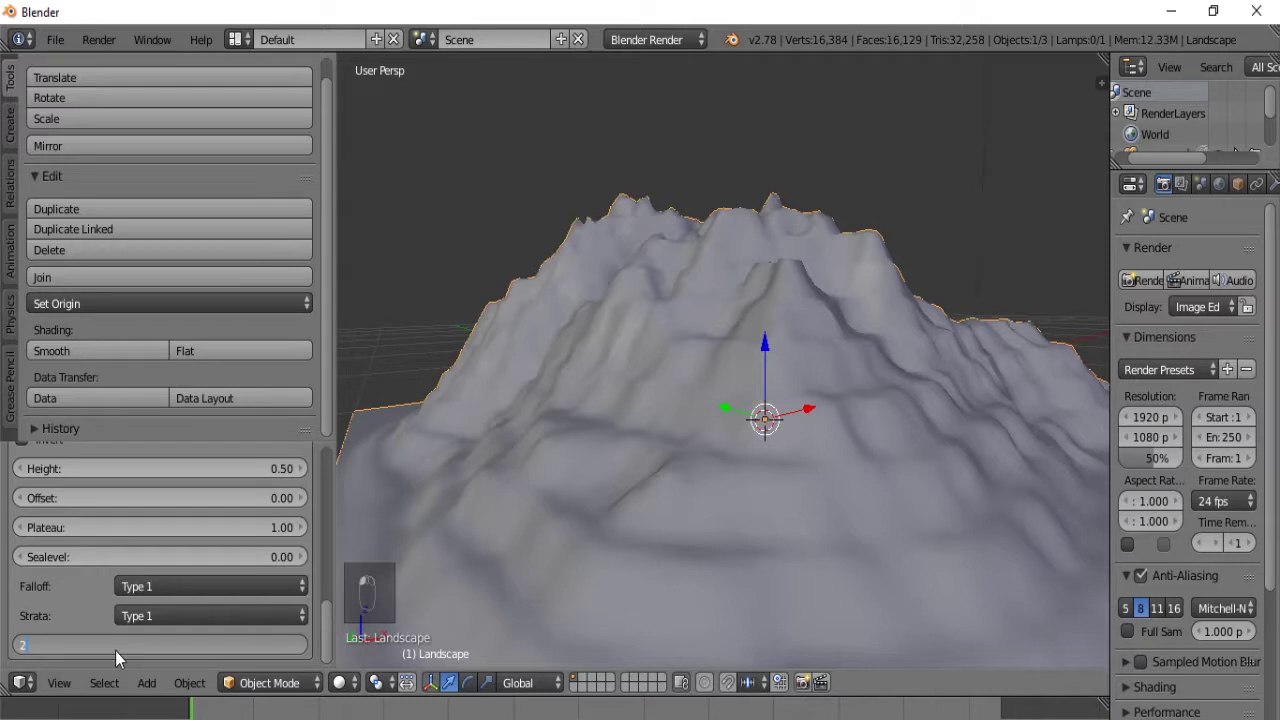
pyautogui.moveTo(486, 401); pyautogui.dragTo(484, 402)
pyautogui.click(484, 402)
# Step: Set the material diffuse colour to green, name materials Grass and Rock, and enter Edit Mode in front view
pyautogui.moveTo(484, 402); pyautogui.dragTo(1135, 382)
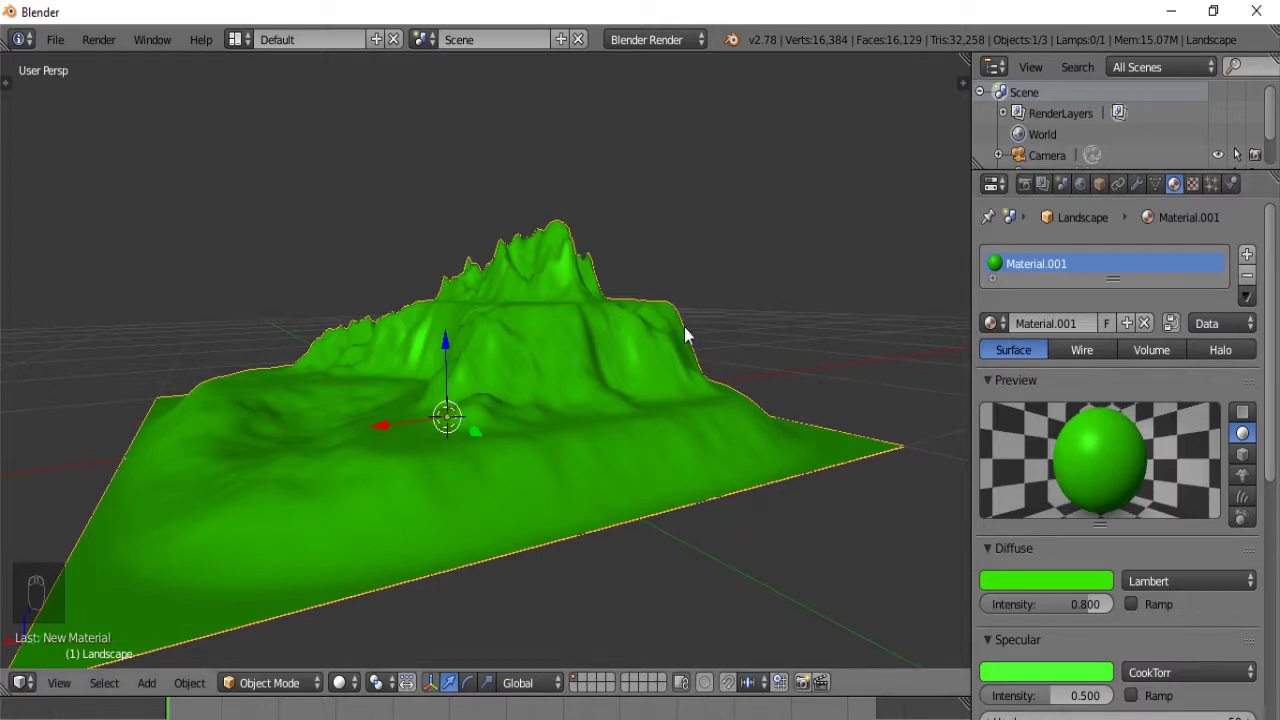
pyautogui.press('KP_5')
pyautogui.press('KP_1')
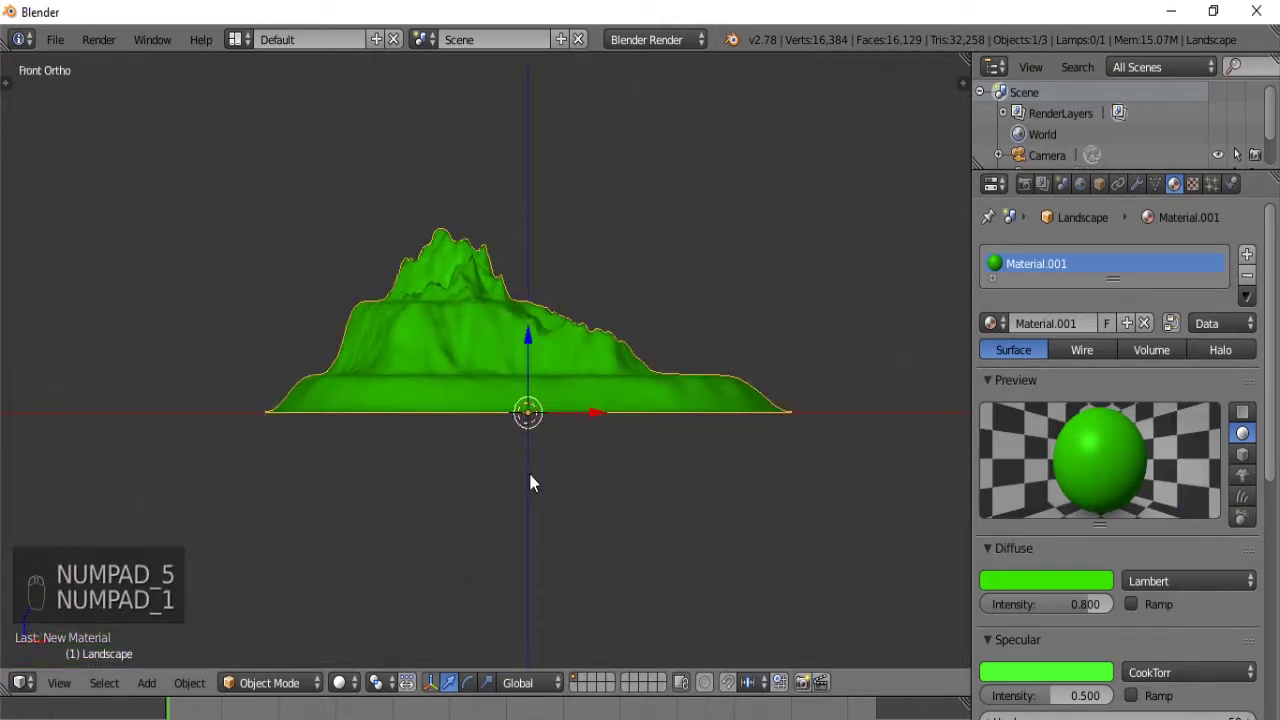
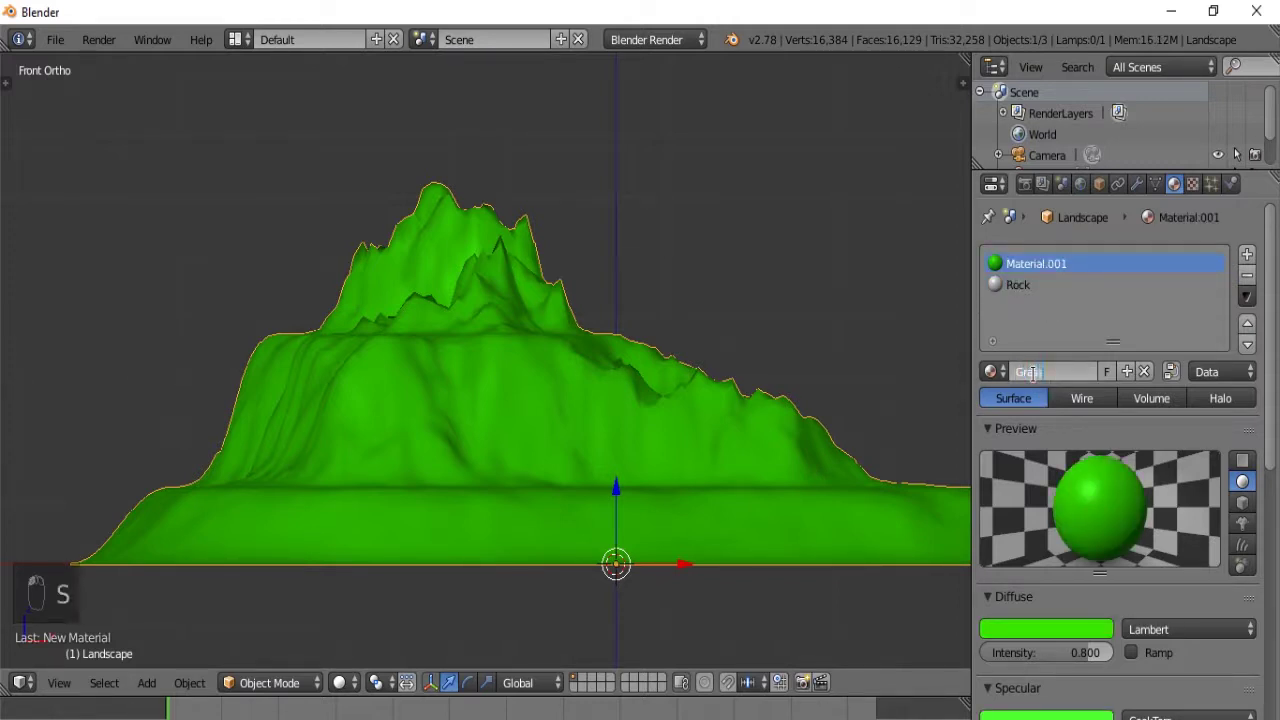
pyautogui.press('Tab')
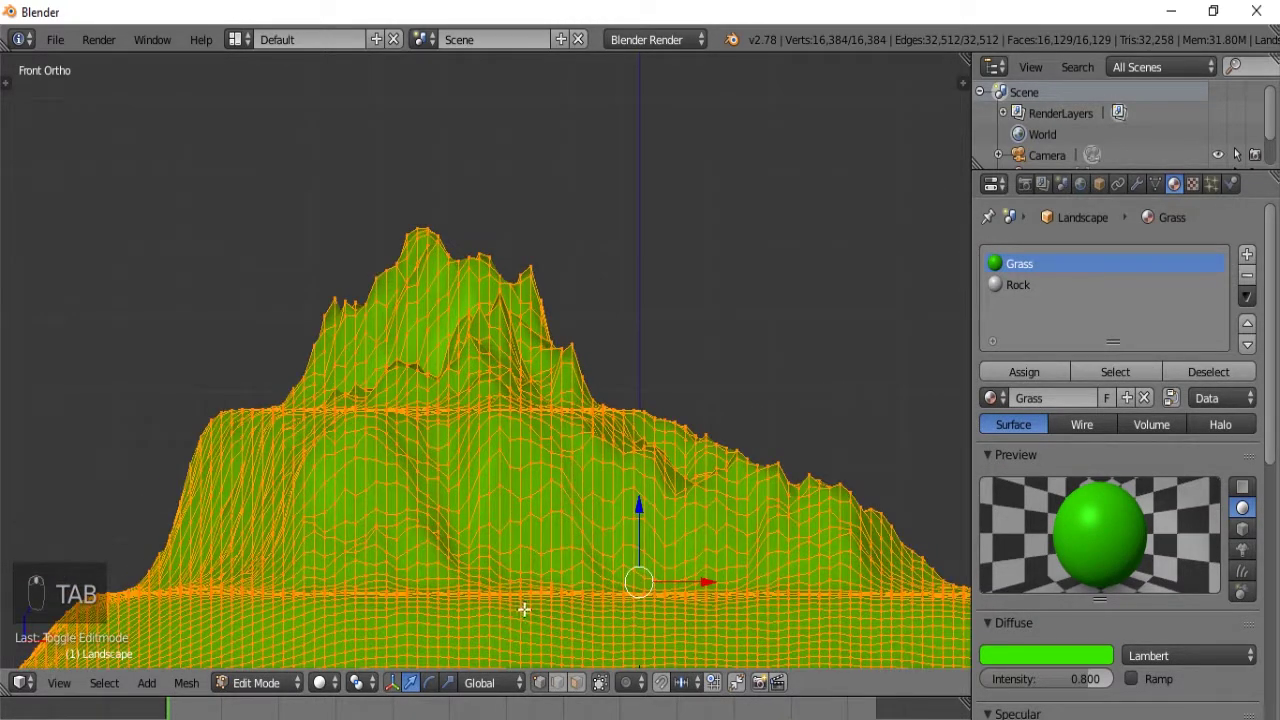
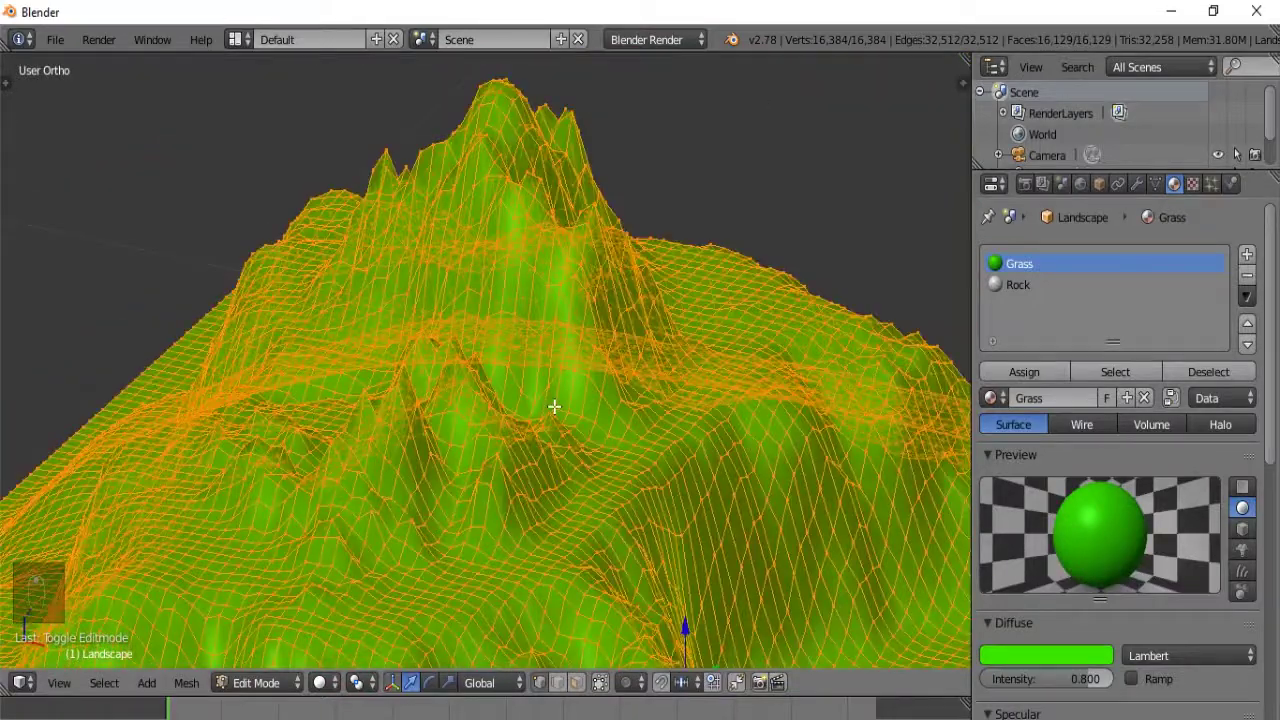
pyautogui.press('KP_1')
# Step: Deselect everything and box-select the peak vertices, assigning them the grey Rock material
pyautogui.press('a')
pyautogui.press('b')
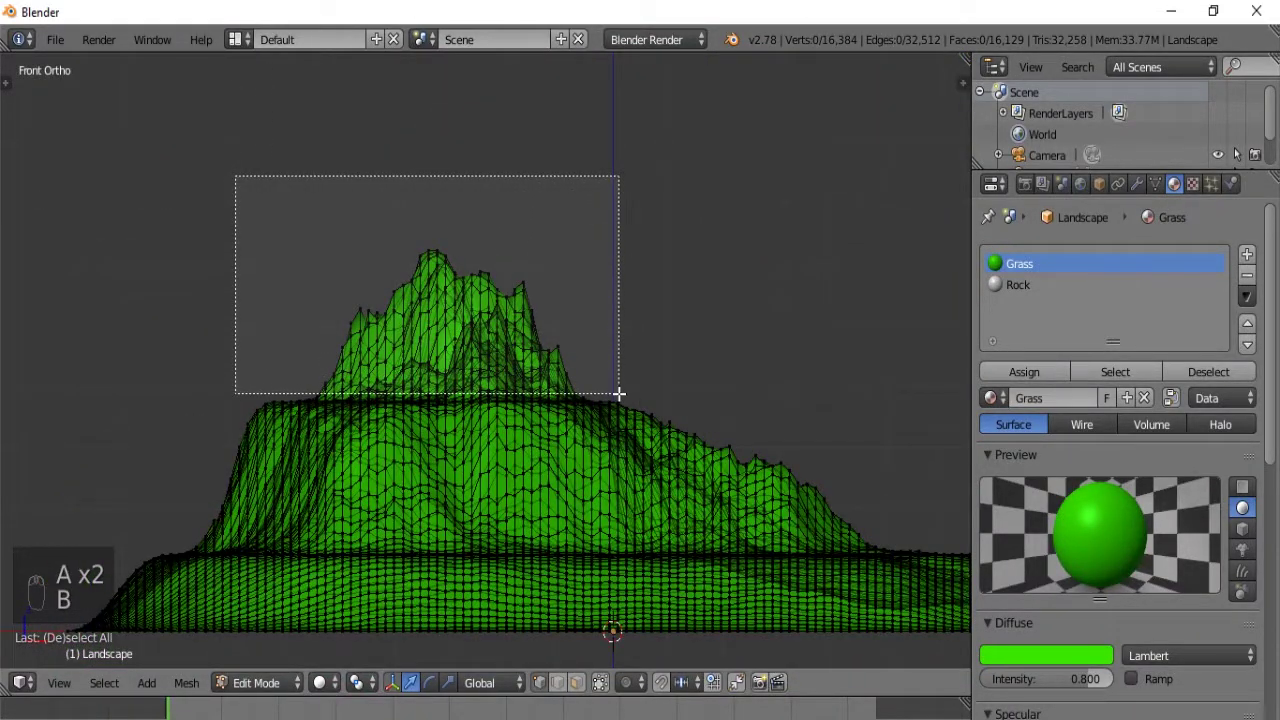
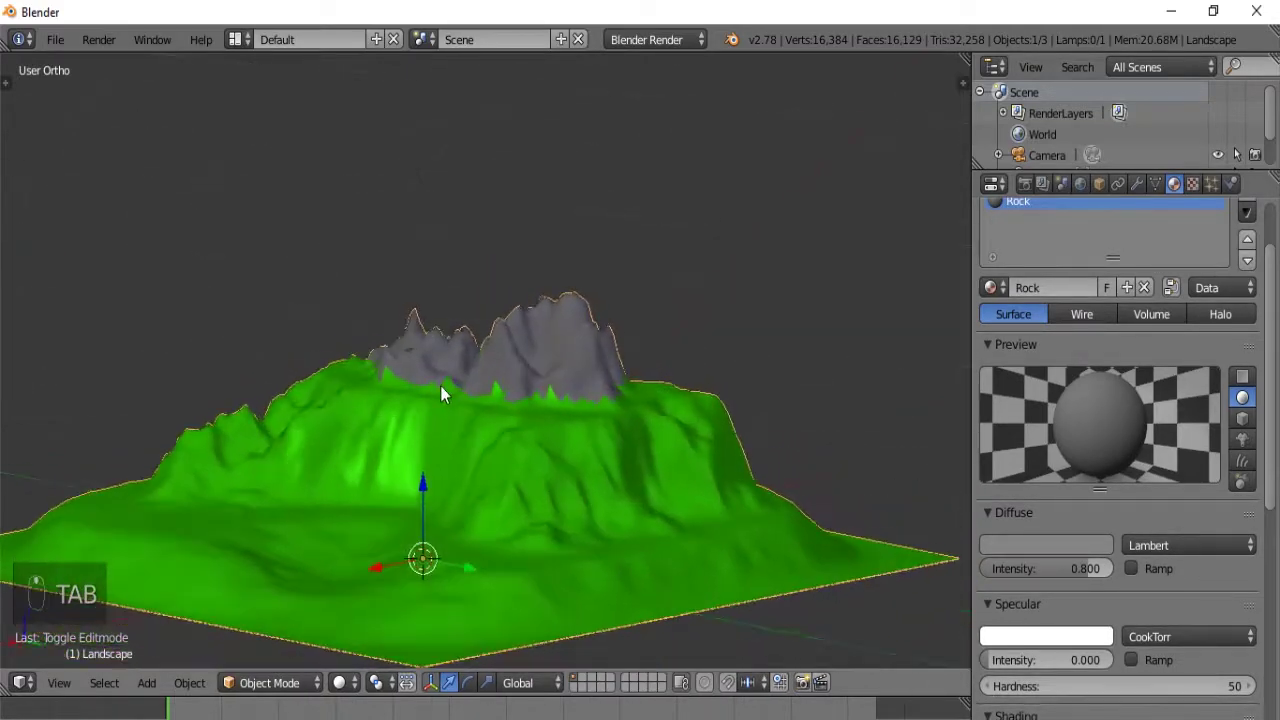
# Step: Orbit and pull back the view to inspect the Rock peaks over the green Grass slopes
pyautogui.moveTo(503, 378); pyautogui.dragTo(594, 402)
pyautogui.middleClick(647, 415)
pyautogui.moveTo(391, 484); pyautogui.dragTo(519, 442)
pyautogui.middleClick(567, 412)
pyautogui.moveTo(573, 404); pyautogui.dragTo(719, 383)
pyautogui.middleClick(719, 383)
pyautogui.press('KP_5')
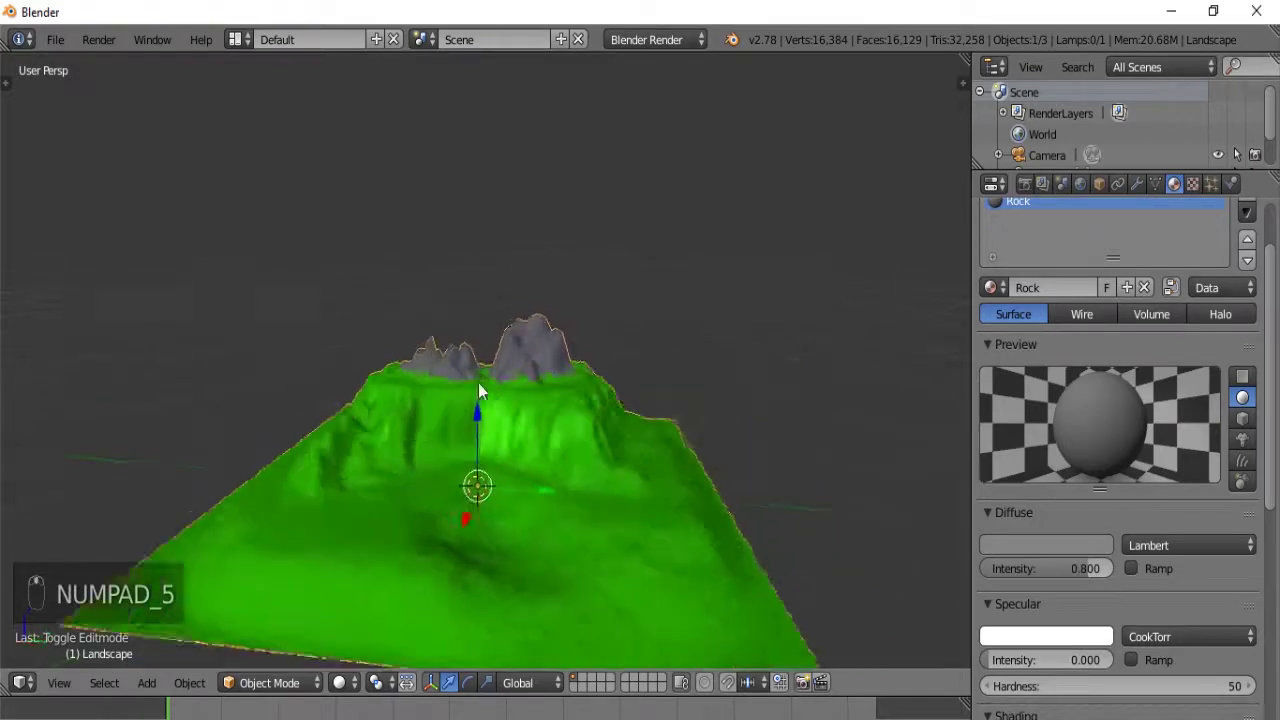
pyautogui.press('KP_1')
pyautogui.moveTo(474, 376); pyautogui.dragTo(714, 377)
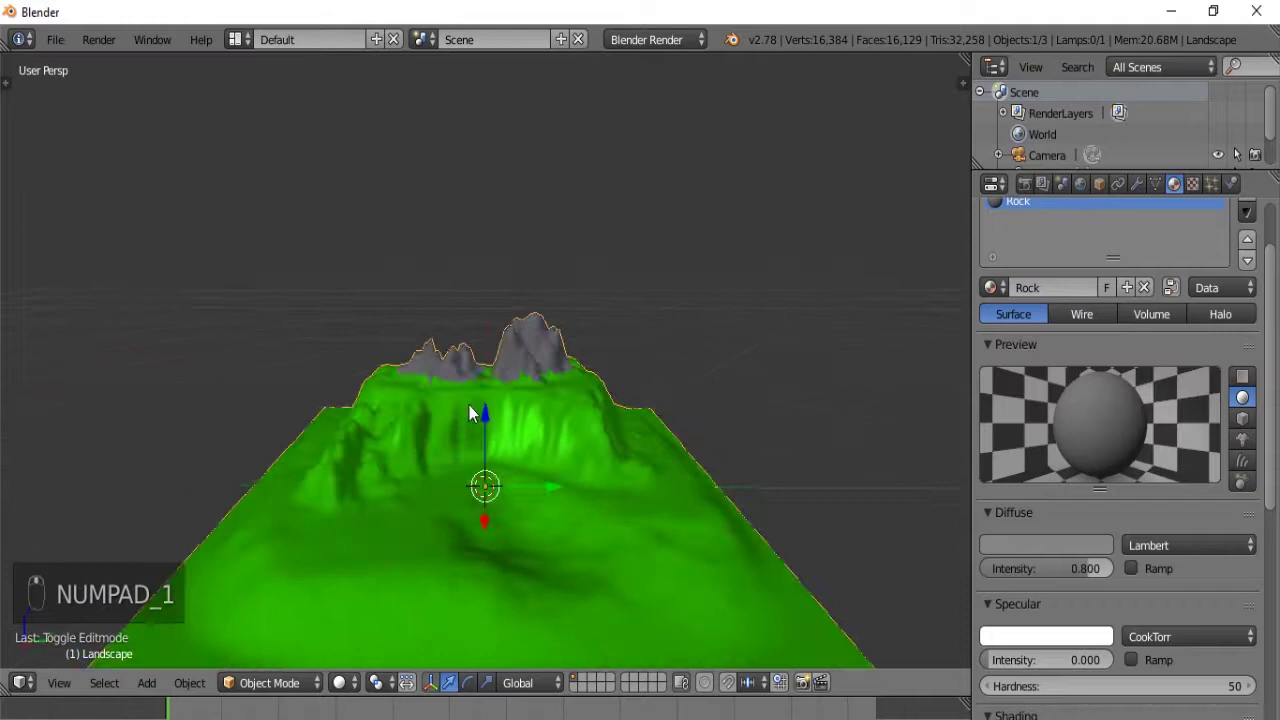